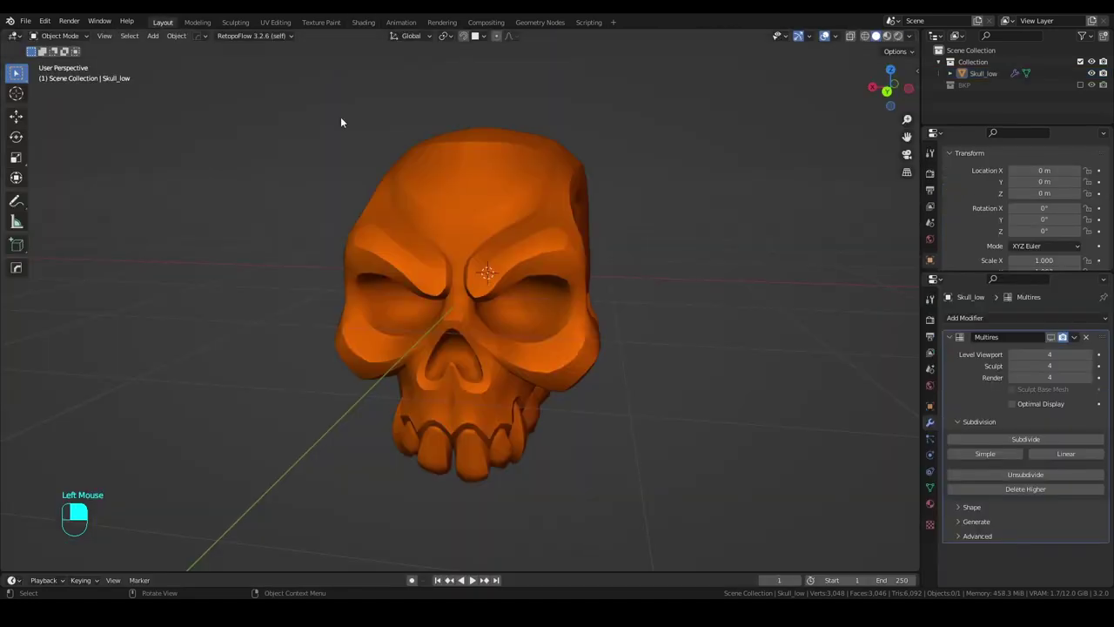
Preview the skull in rendered shading and bring up the Add menu for an area light.
{"action": "scroll", "scroll_direction": "down", "scroll_amount": 3}
{"action": "left_click", "coordinate": [905, 43]}
{"action": "middle_click", "coordinate": [448, 283]}
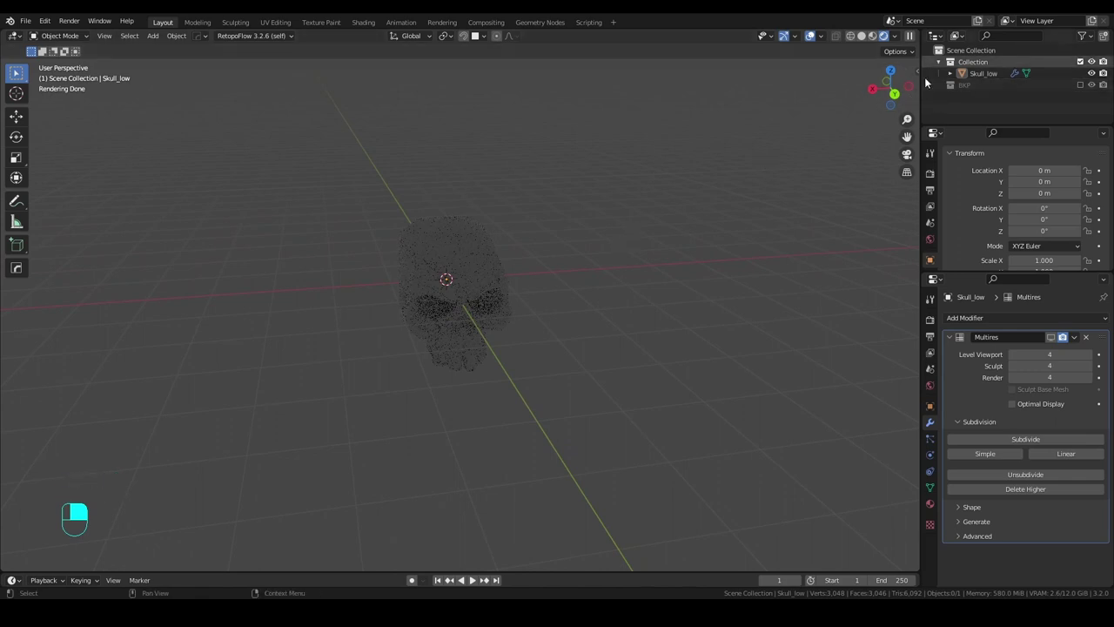
{"action": "key", "text": "shift+a"}
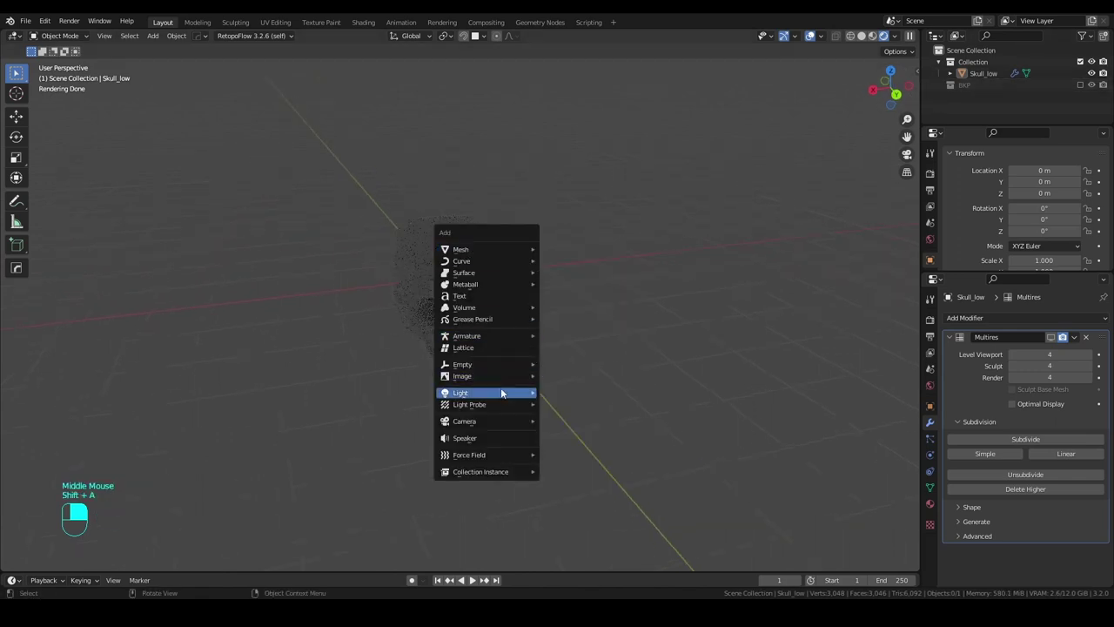
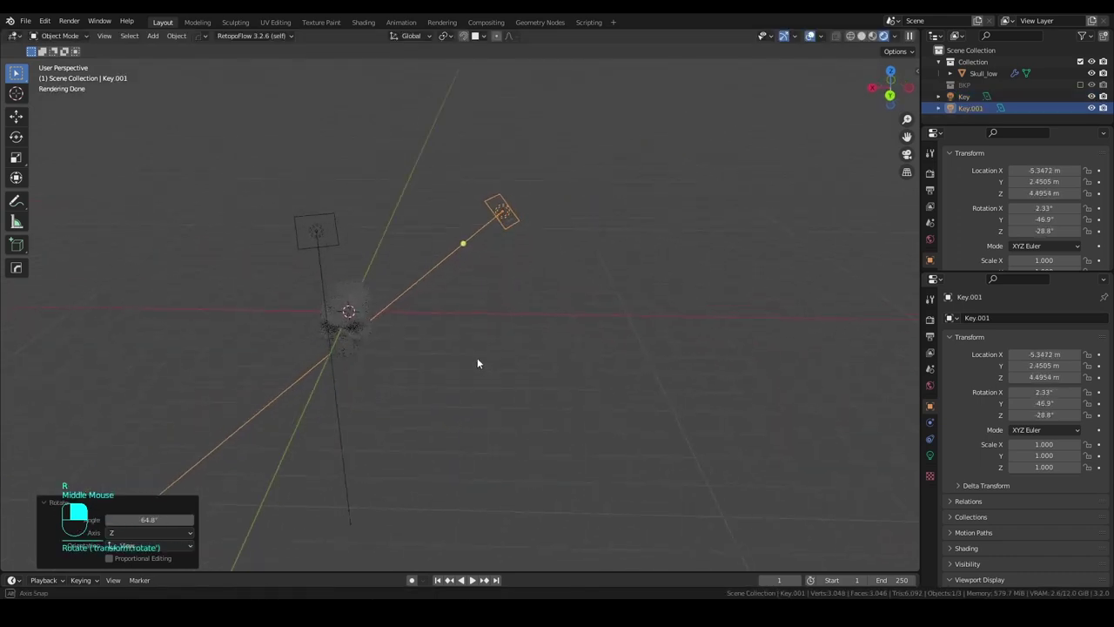
Rename the duplicated light from Key.001 to Fill.
{"action": "key", "text": "F2"}
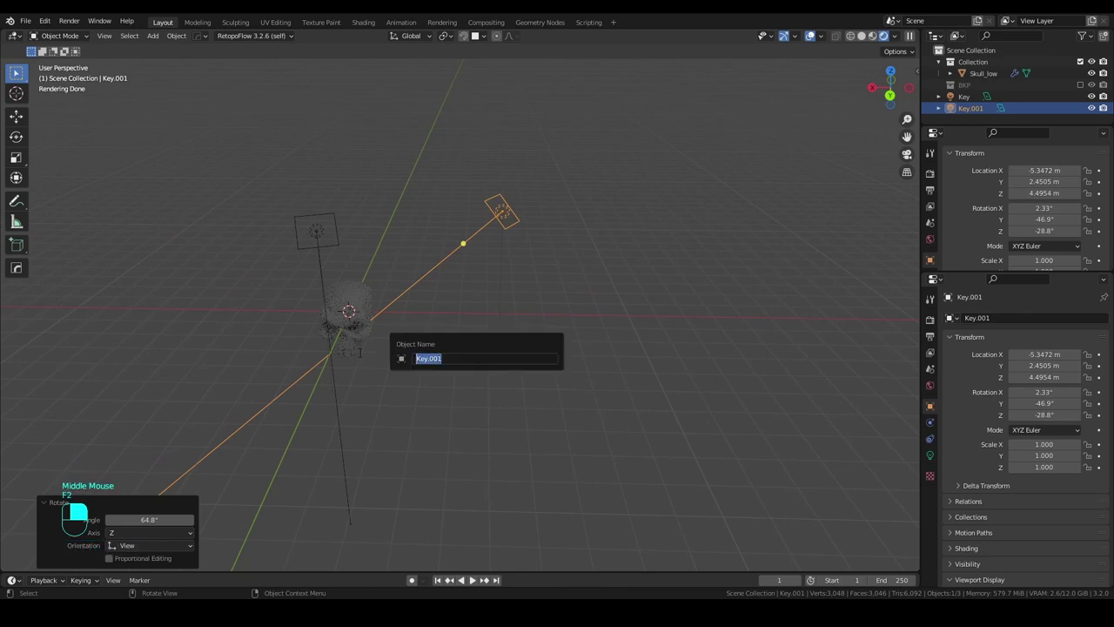
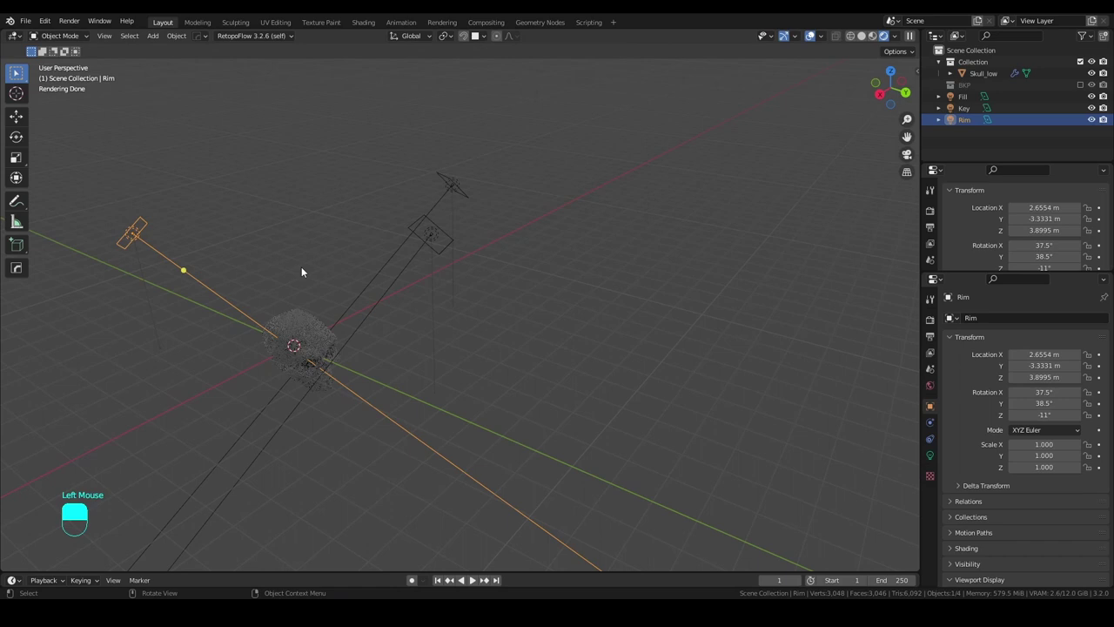
Move the Fill and Key area lights into new positions around the skull.
{"action": "left_click", "coordinate": [285, 266]}
{"action": "middle_click", "coordinate": [286, 266]}
{"action": "right_click", "coordinate": [285, 266]}
{"action": "left_click", "coordinate": [233, 260]}
{"action": "right_click", "coordinate": [232, 260]}
{"action": "left_click_drag", "start_coordinate": [233, 260], "coordinate": [466, 312]}
{"action": "scroll", "scroll_direction": "up", "scroll_amount": 3}
{"action": "left_click", "coordinate": [466, 312]}
{"action": "right_click", "coordinate": [466, 312]}
{"action": "scroll", "scroll_direction": "down", "scroll_amount": 3}
{"action": "left_click_drag", "start_coordinate": [468, 312], "coordinate": [558, 248]}
Grab and rotate the Rim light so it angles toward the skull.
{"action": "key", "text": "g"}
{"action": "left_click_drag", "start_coordinate": [558, 248], "coordinate": [433, 399]}
{"action": "middle_click", "coordinate": [531, 307]}
{"action": "key", "text": "r"}
{"action": "left_click_drag", "start_coordinate": [433, 399], "coordinate": [476, 393]}
{"action": "scroll", "scroll_direction": "up", "scroll_amount": 3}
{"action": "scroll", "scroll_direction": "down", "scroll_amount": 3}
{"action": "scroll", "scroll_direction": "up", "scroll_amount": 3}
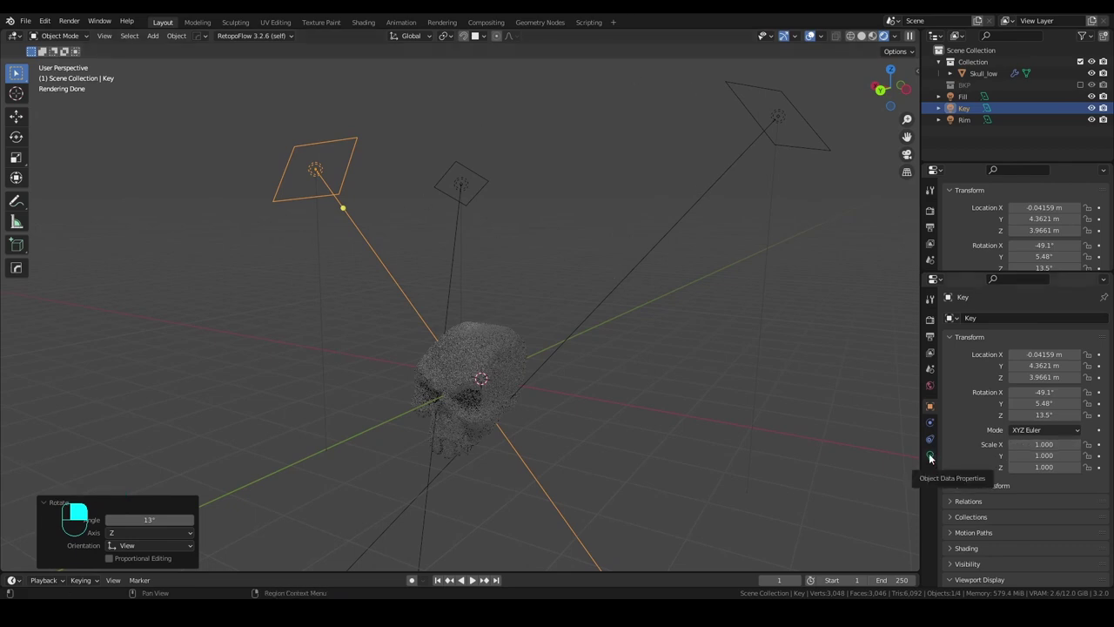
Show the Key light's light settings and bring up its colour chooser to tint it red.
{"action": "left_click", "coordinate": [932, 457]}
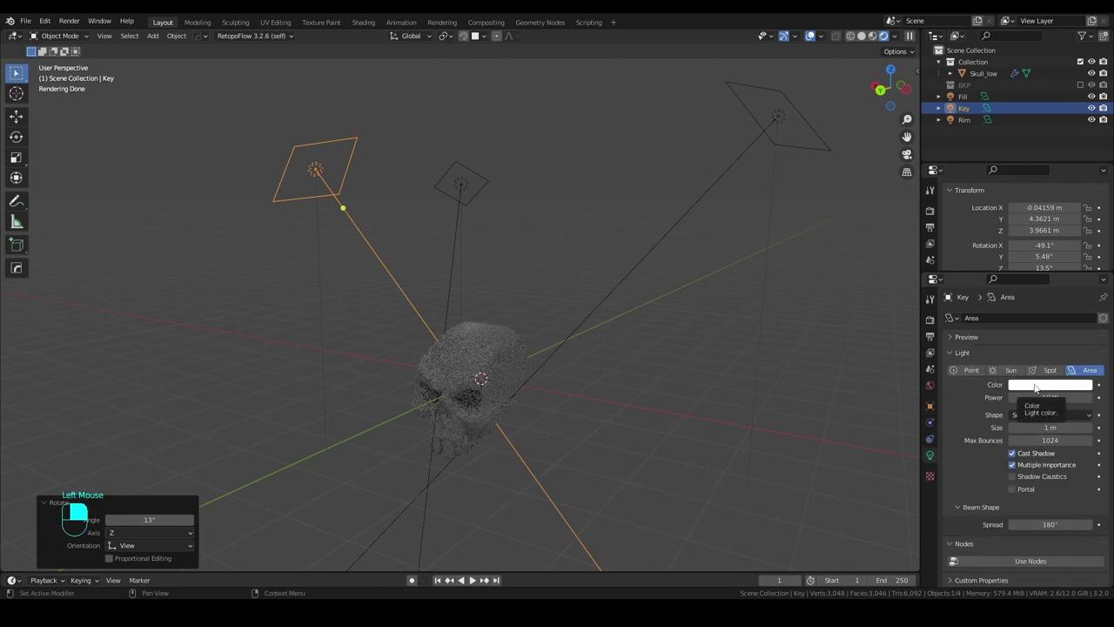
{"action": "left_click", "coordinate": [1038, 387]}
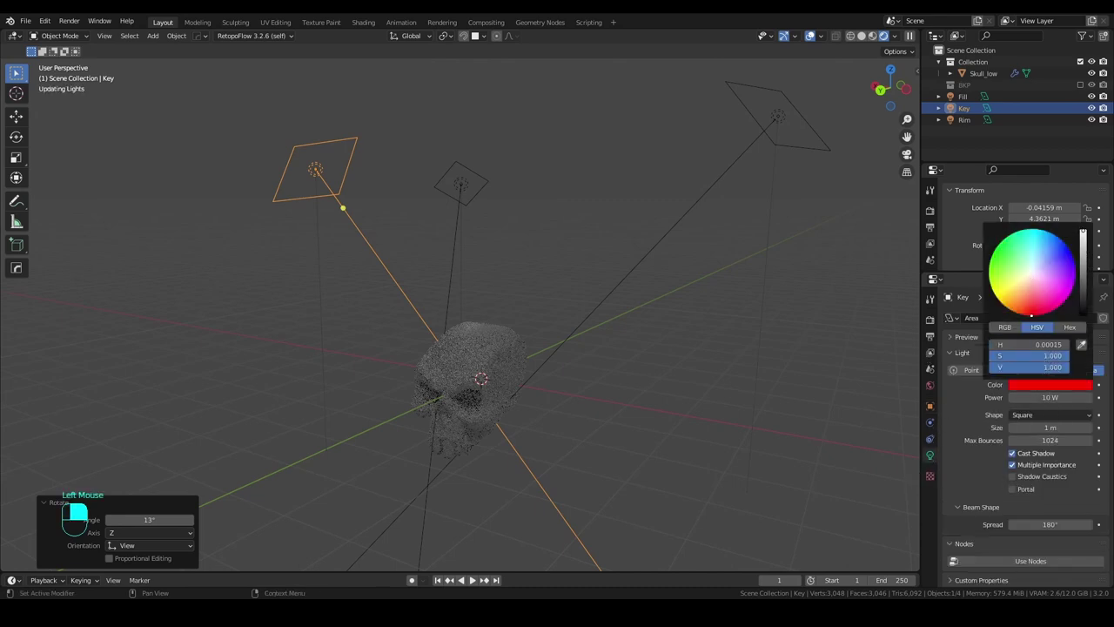
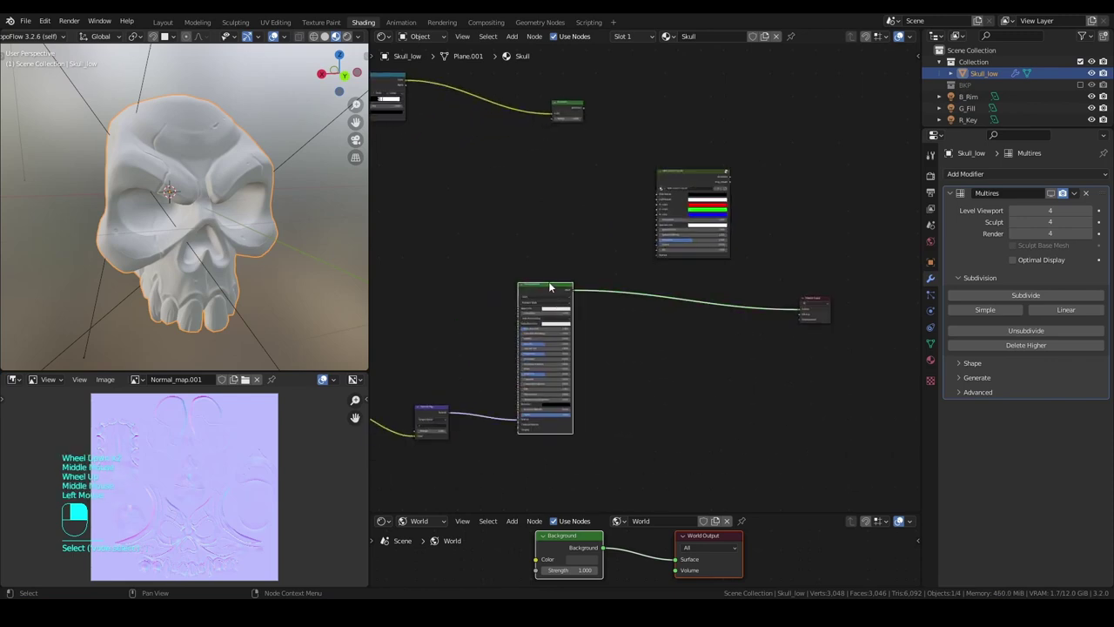
Zoom into the NPR LIGHT COLOR node and drag its R-color to white (S 0, V 1).
{"action": "key", "text": "x"}
{"action": "left_click_drag", "start_coordinate": [694, 174], "coordinate": [603, 270]}
{"action": "middle_click", "coordinate": [564, 306]}
{"action": "scroll", "scroll_direction": "up", "scroll_amount": 3}
{"action": "left_click_drag", "start_coordinate": [640, 251], "coordinate": [213, 194]}
{"action": "left_click_drag", "start_coordinate": [213, 194], "coordinate": [214, 194]}
{"action": "left_click_drag", "start_coordinate": [213, 194], "coordinate": [257, 224]}
{"action": "scroll", "scroll_direction": "up", "scroll_amount": 3}
{"action": "scroll", "scroll_direction": "up", "scroll_amount": 3}
{"action": "scroll", "scroll_direction": "up", "scroll_amount": 3}
{"action": "left_click_drag", "start_coordinate": [257, 224], "coordinate": [716, 222]}
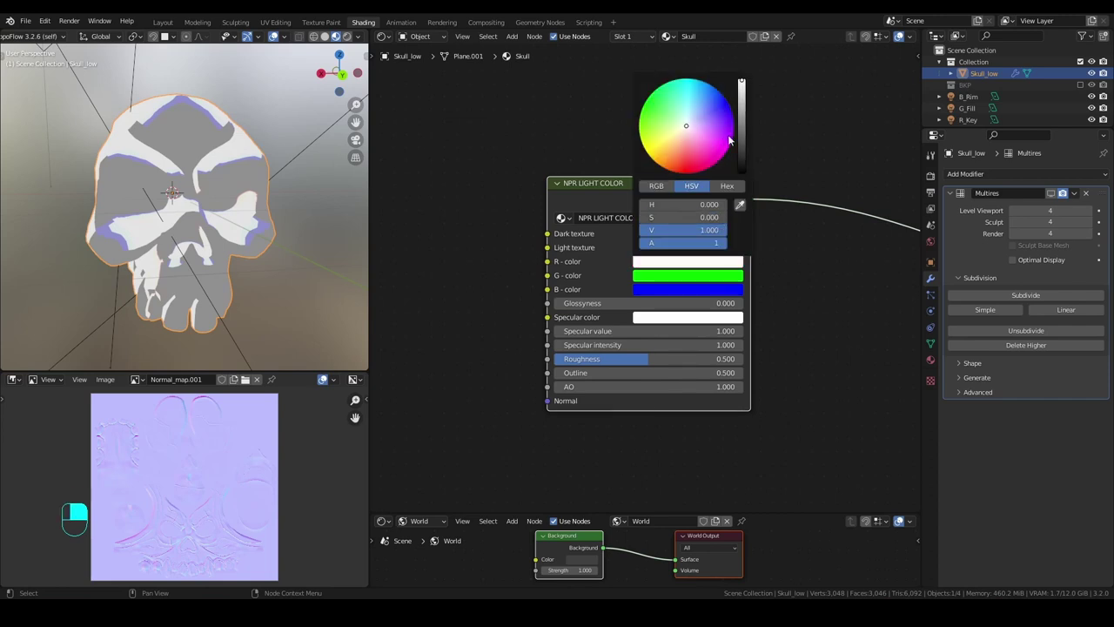
Confirm the R-color and set the G-color to a peach tone in its chooser.
{"action": "left_click", "coordinate": [814, 323]}
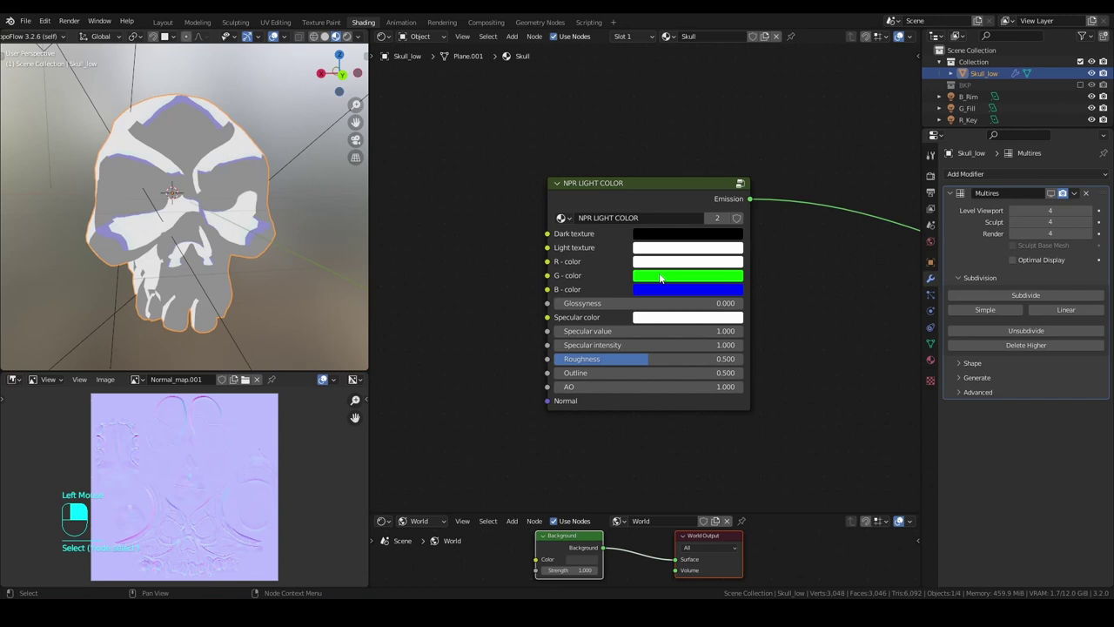
{"action": "left_click", "coordinate": [663, 280]}
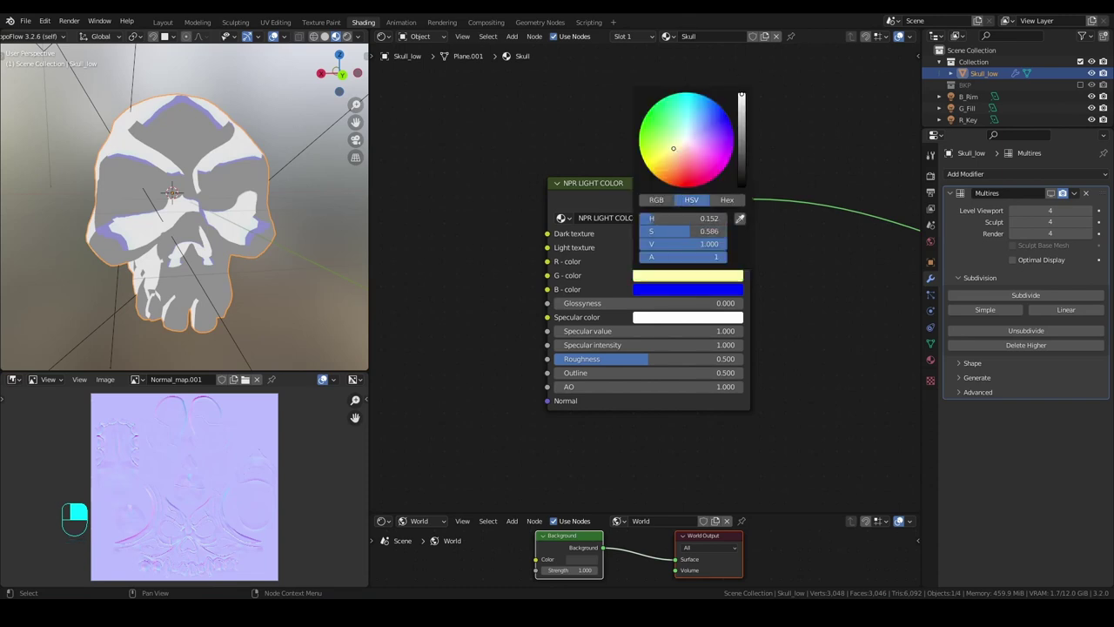
{"action": "left_click", "coordinate": [257, 224]}
{"action": "middle_click", "coordinate": [257, 225]}
{"action": "right_click", "coordinate": [257, 224]}
{"action": "left_click_drag", "start_coordinate": [257, 224], "coordinate": [210, 211]}
{"action": "middle_click", "coordinate": [189, 230]}
{"action": "scroll", "scroll_direction": "down", "scroll_amount": 3}
{"action": "middle_click", "coordinate": [188, 217]}
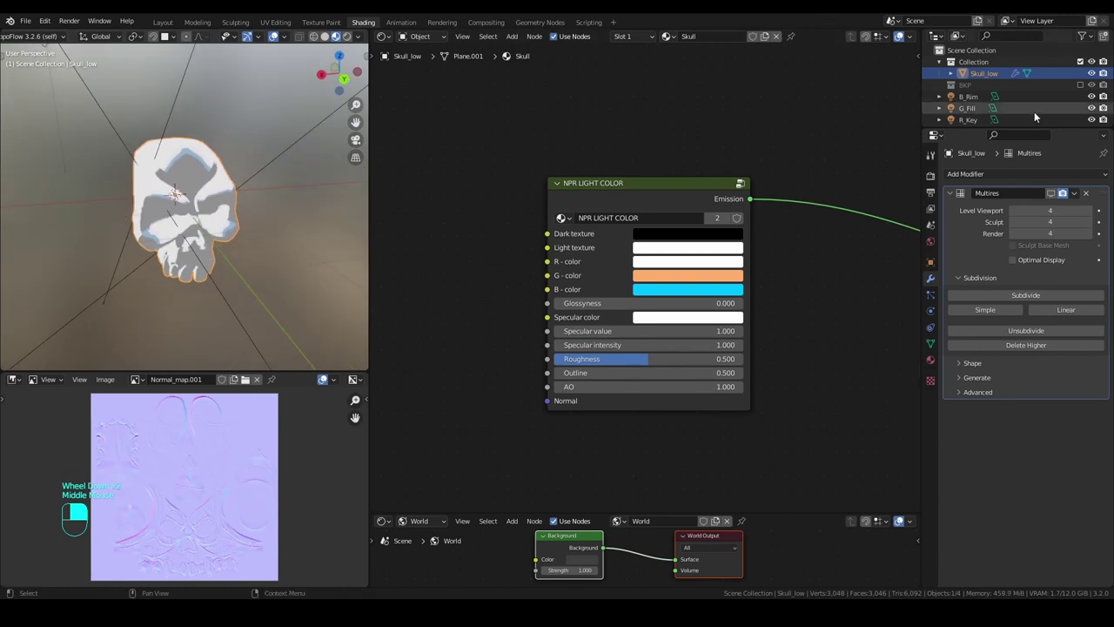
Hide the B_Rim and G_Fill lights in the Outliner and inspect the key-only shading.
{"action": "left_click", "coordinate": [1094, 112]}
{"action": "left_click", "coordinate": [1094, 123]}
{"action": "left_click_drag", "start_coordinate": [1088, 105], "coordinate": [108, 226]}
{"action": "middle_click", "coordinate": [201, 183]}
{"action": "scroll", "scroll_direction": "up", "scroll_amount": 3}
{"action": "middle_click", "coordinate": [222, 168]}
Orbit the skull, then turn the G_Fill light back on so its orange fill returns.
{"action": "middle_click", "coordinate": [1098, 121]}
{"action": "right_click", "coordinate": [1097, 121]}
{"action": "middle_click", "coordinate": [271, 195]}
{"action": "middle_click", "coordinate": [228, 231]}
{"action": "middle_click", "coordinate": [260, 240]}
{"action": "middle_click", "coordinate": [122, 228]}
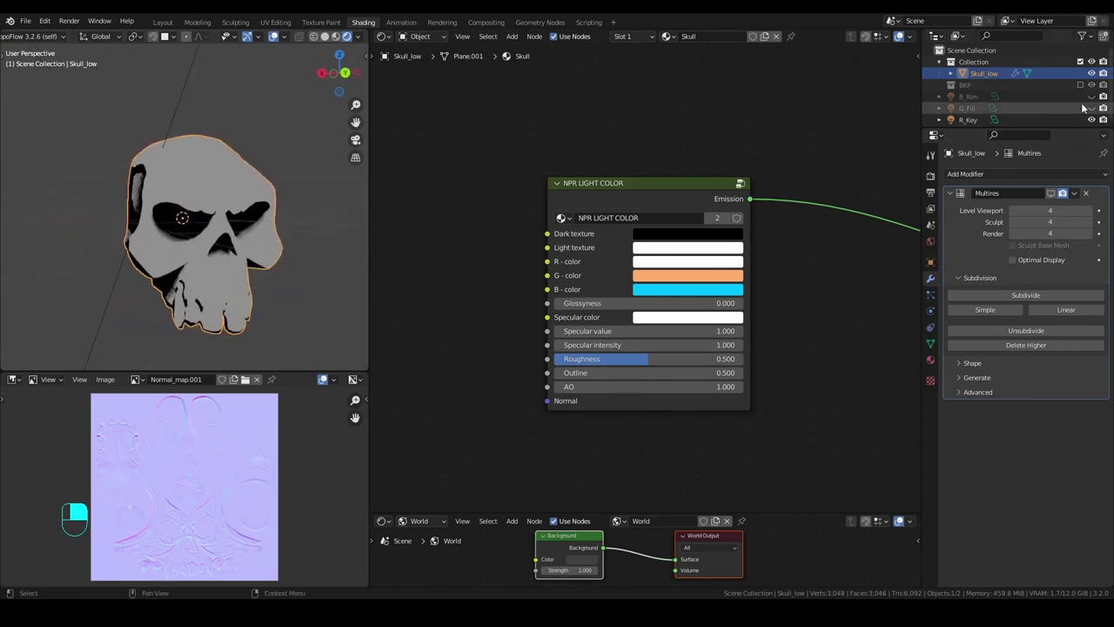
{"action": "left_click", "coordinate": [1092, 111]}
{"action": "middle_click", "coordinate": [154, 191]}
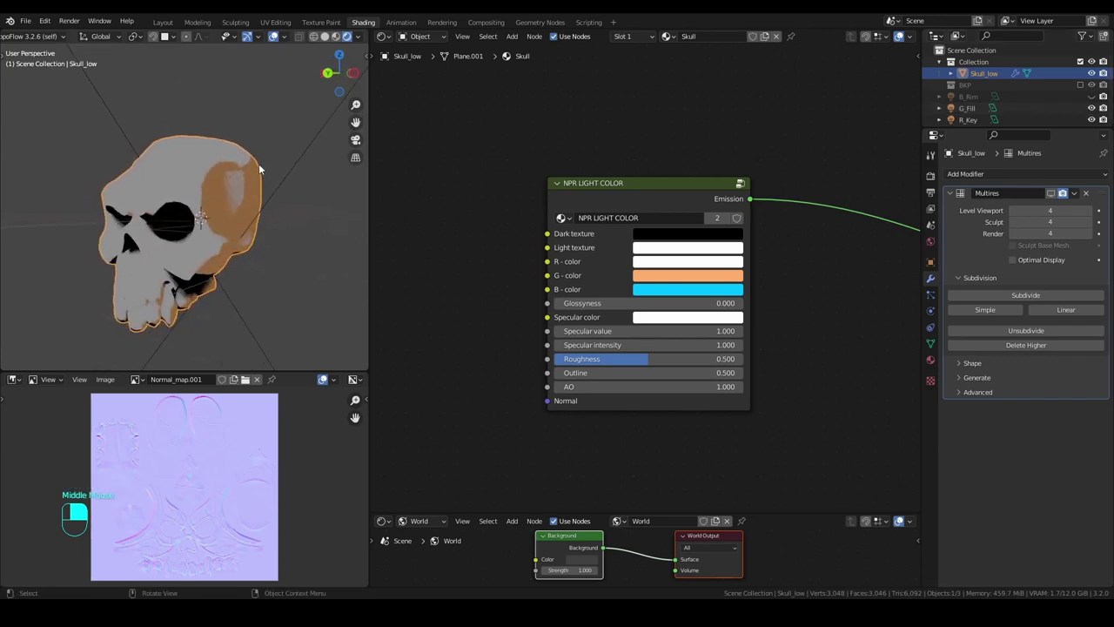
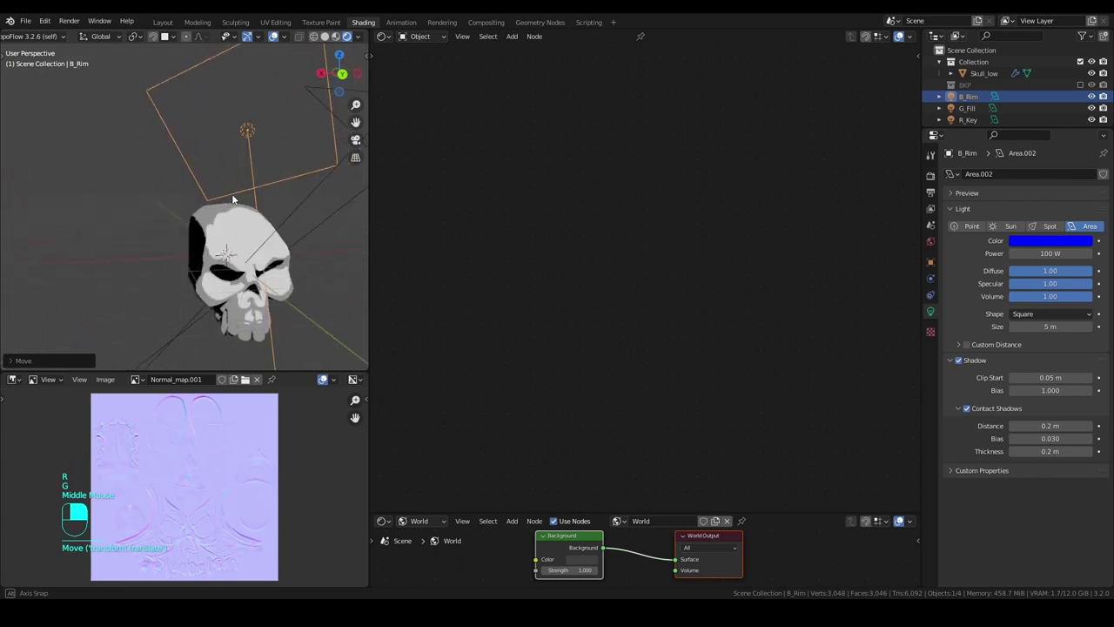
Zoom the view while settling the B_Rim light above the skull.
{"action": "scroll", "scroll_direction": "down", "scroll_amount": 3}
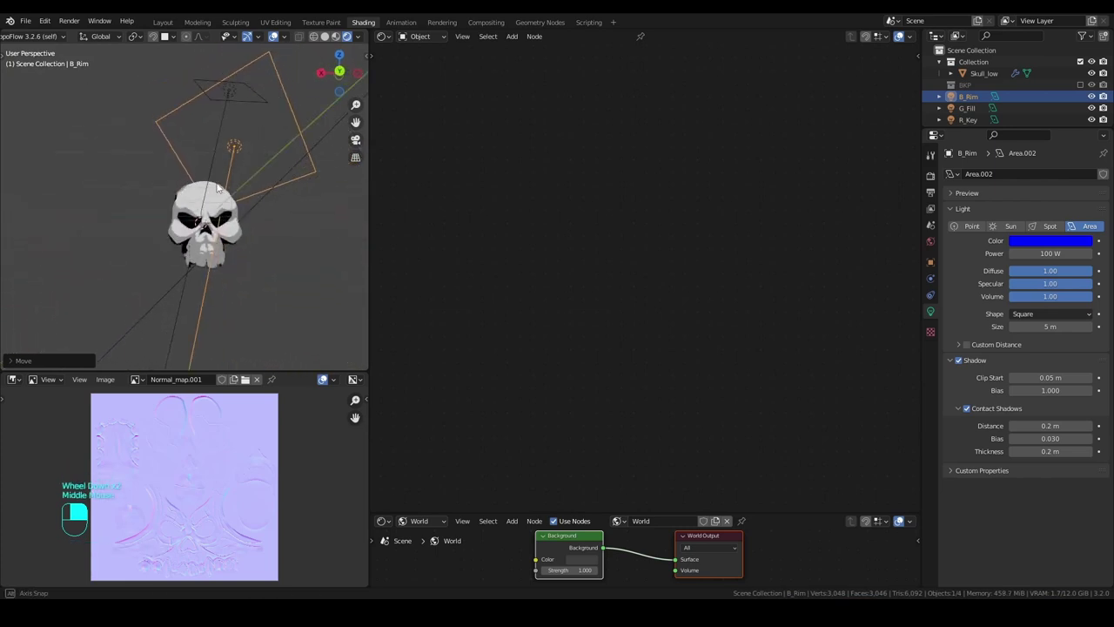
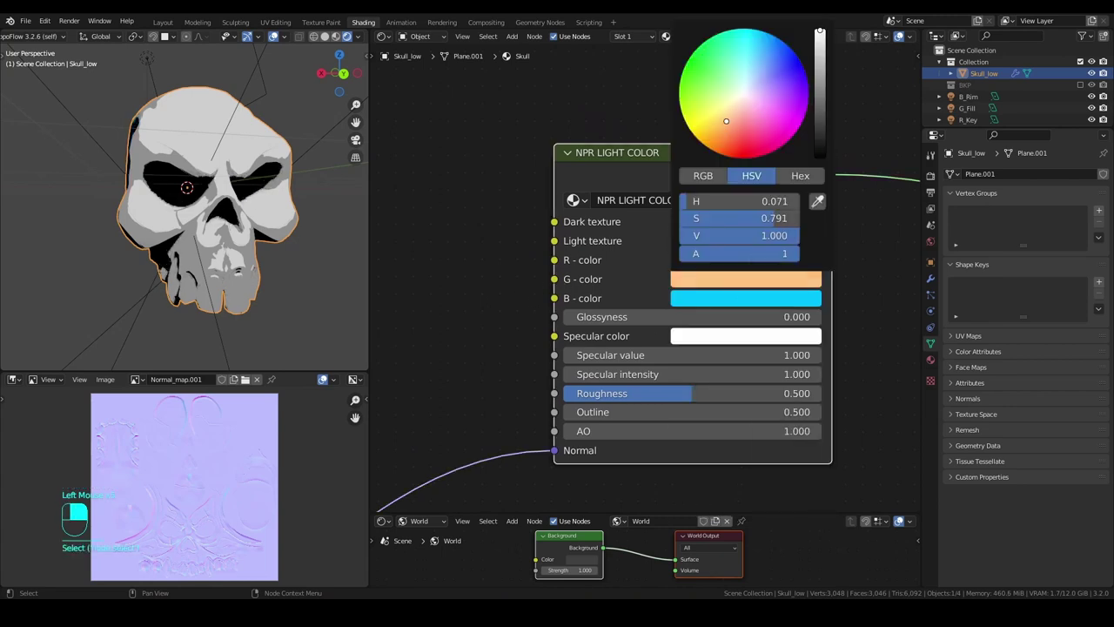
Orbit the viewport to check the skull's warm toon shading.
{"action": "middle_click", "coordinate": [338, 199]}
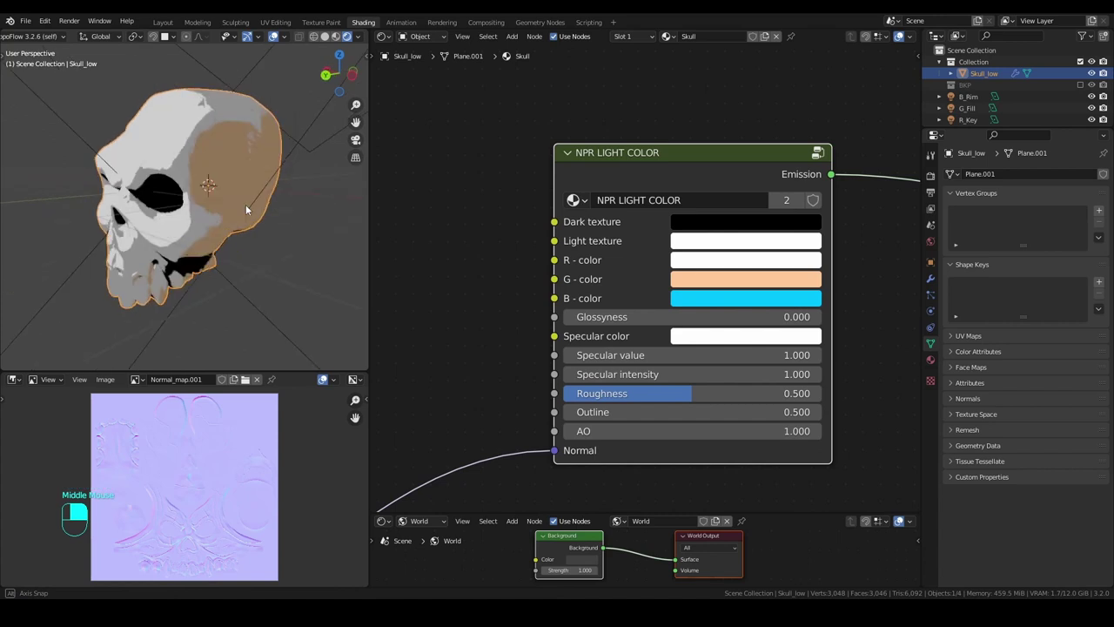
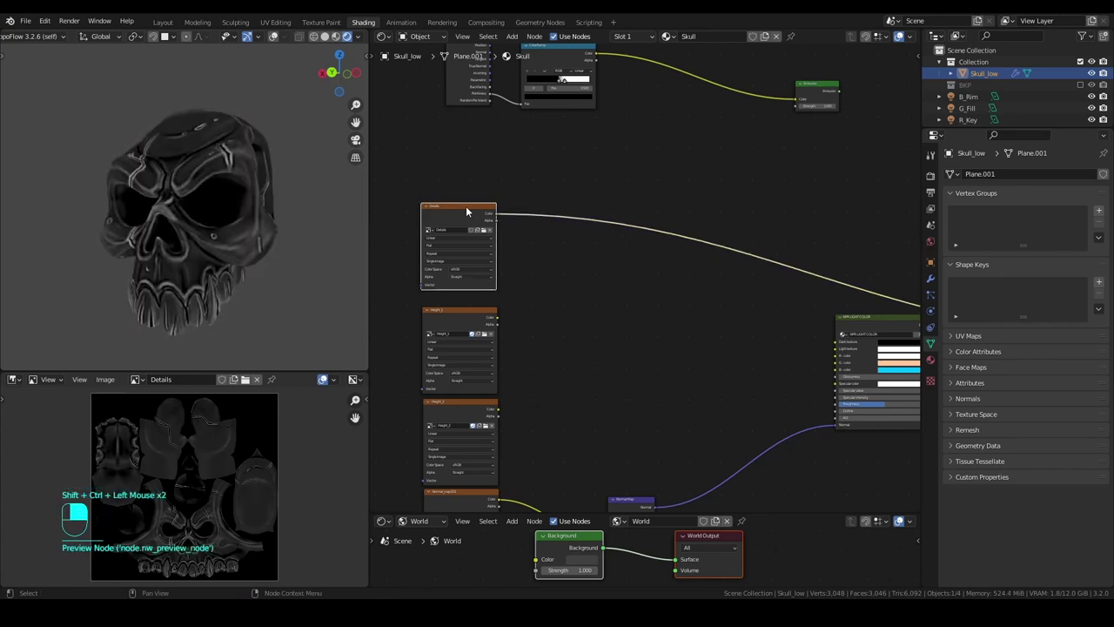
{"action": "middle_click", "coordinate": [535, 234]}
Zoom the Shader Editor and orbit to view the skull's side with the Noise-fed ColorRamp shading.
{"action": "scroll", "scroll_direction": "up", "scroll_amount": 3}
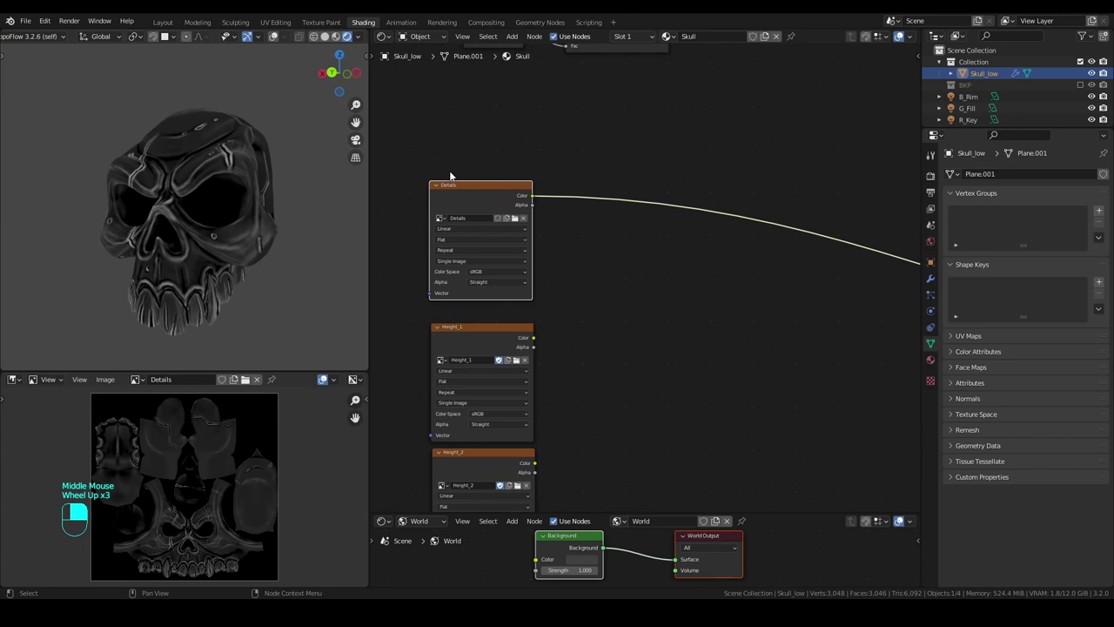
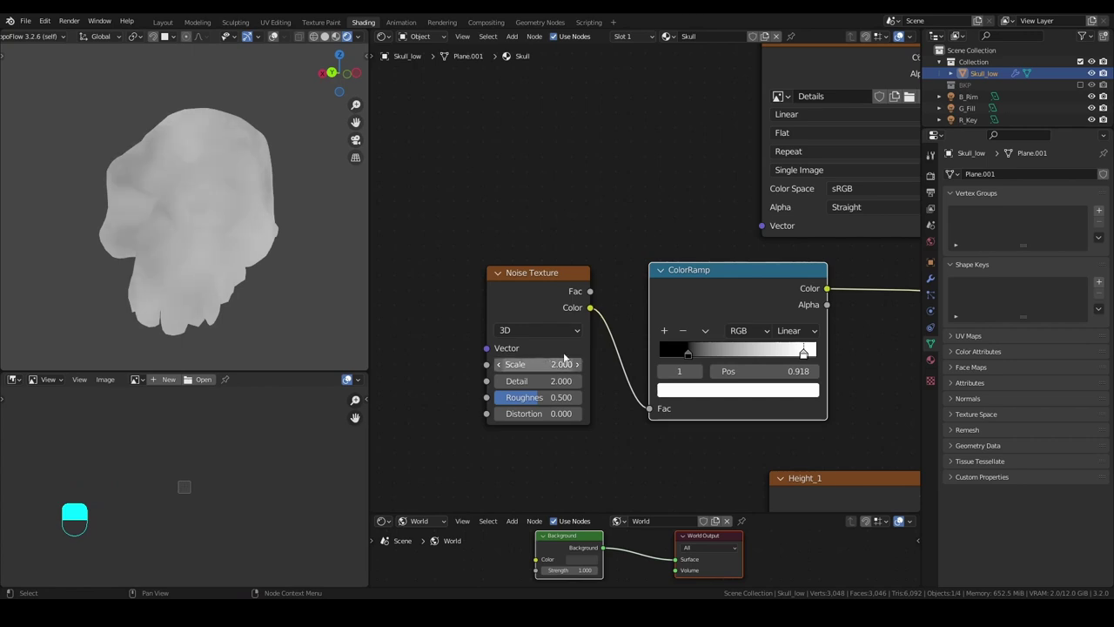
{"action": "middle_click", "coordinate": [230, 205]}
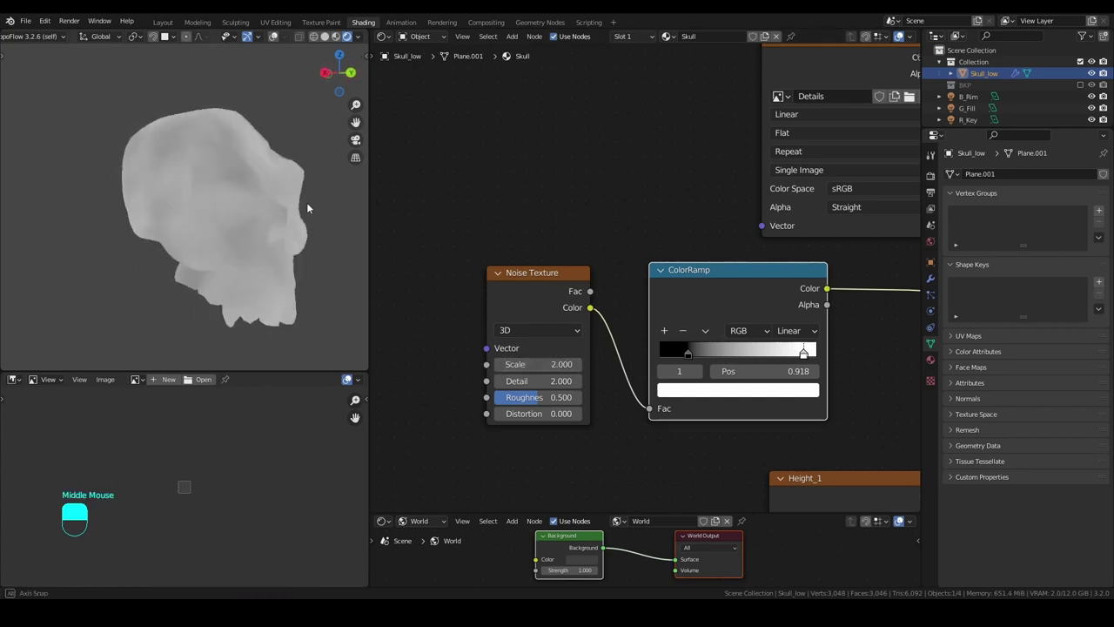
Reposition the brown and pale skin colour nodes beside the noise ColorRamp.
{"action": "middle_click", "coordinate": [193, 247]}
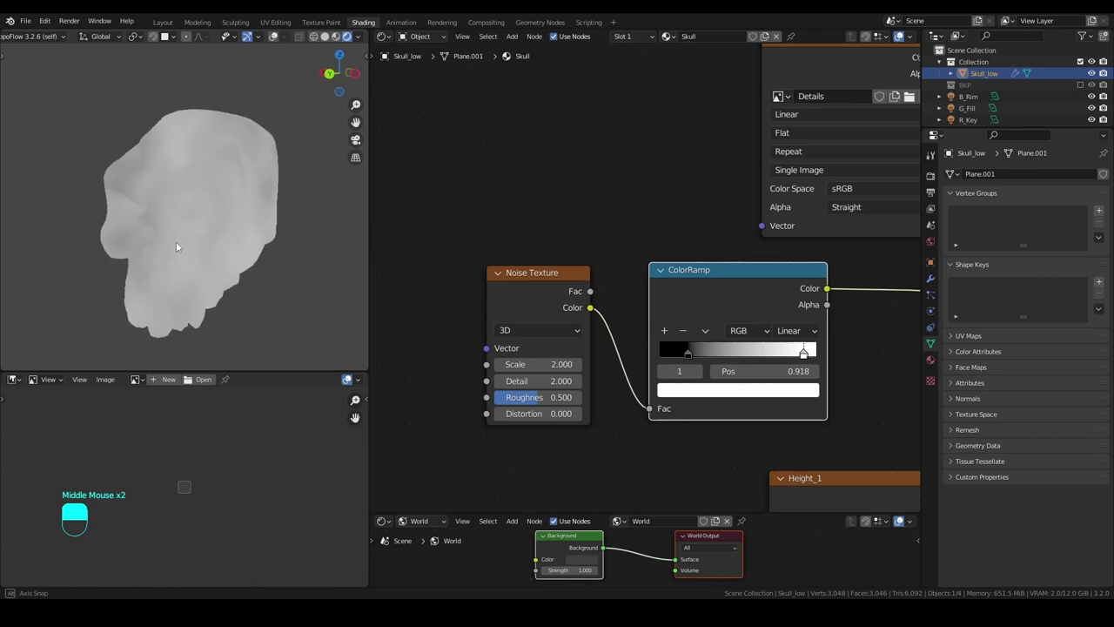
{"action": "scroll", "scroll_direction": "down", "scroll_amount": 3}
{"action": "middle_click", "coordinate": [796, 306]}
{"action": "left_click_drag", "start_coordinate": [735, 321], "coordinate": [653, 289]}
{"action": "key", "text": "shift+a"}
{"action": "left_click_drag", "start_coordinate": [653, 289], "coordinate": [704, 342]}
{"action": "scroll", "scroll_direction": "up", "scroll_amount": 3}
{"action": "scroll", "scroll_direction": "down", "scroll_amount": 3}
{"action": "middle_click", "coordinate": [695, 247]}
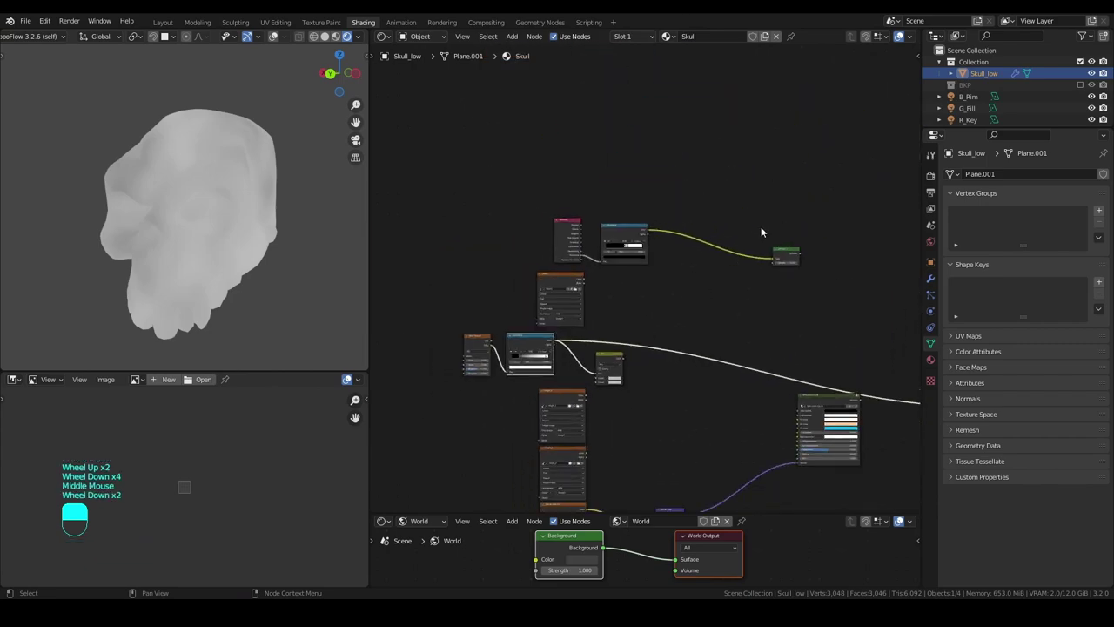
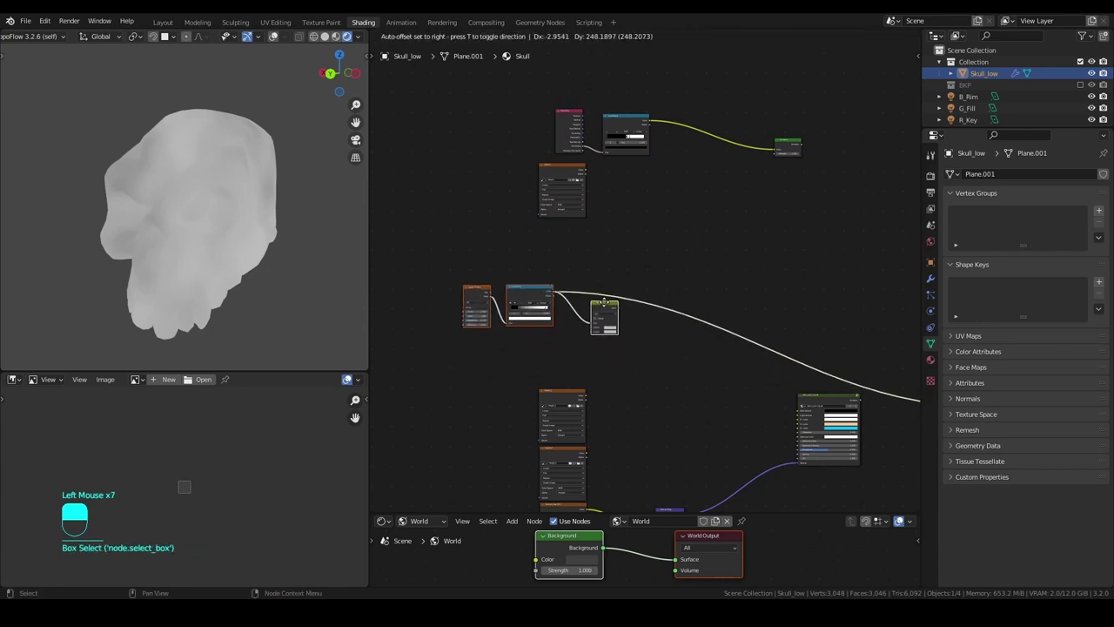
Place a Mix node after the ColorRamp so its factor blends brown Color1 with peach Color2.
{"action": "scroll", "scroll_direction": "up", "scroll_amount": 3}
{"action": "middle_click", "coordinate": [549, 394]}
{"action": "middle_click", "coordinate": [598, 370]}
{"action": "right_click", "coordinate": [598, 370]}
{"action": "left_click_drag", "start_coordinate": [598, 370], "coordinate": [585, 291]}
{"action": "middle_click", "coordinate": [628, 410]}
{"action": "right_click", "coordinate": [627, 410]}
{"action": "middle_click", "coordinate": [591, 384]}
{"action": "right_click", "coordinate": [591, 384]}
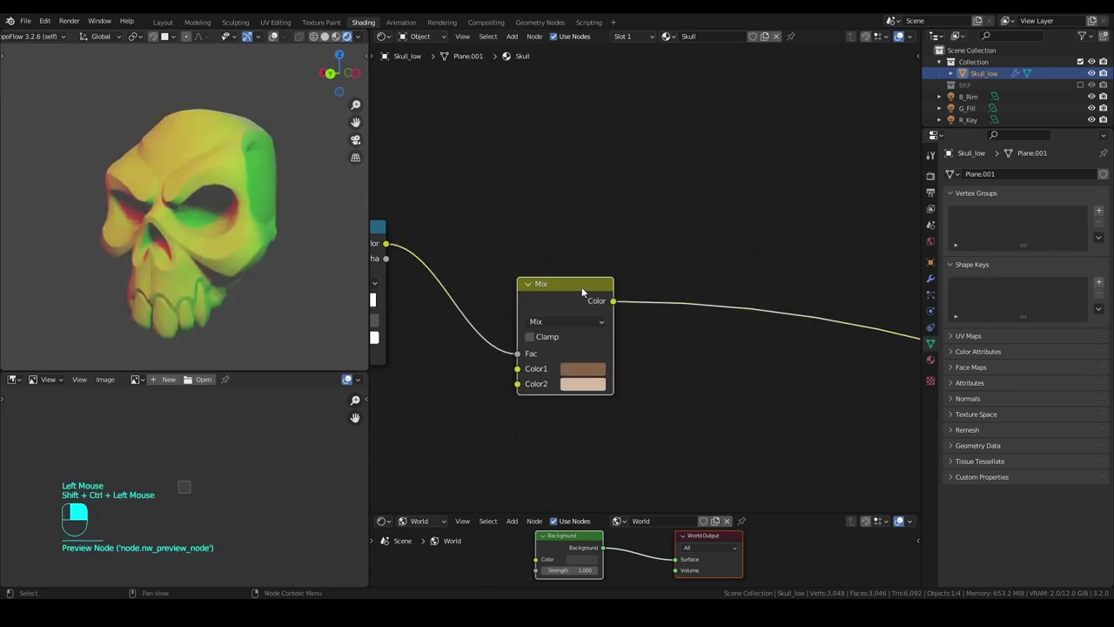
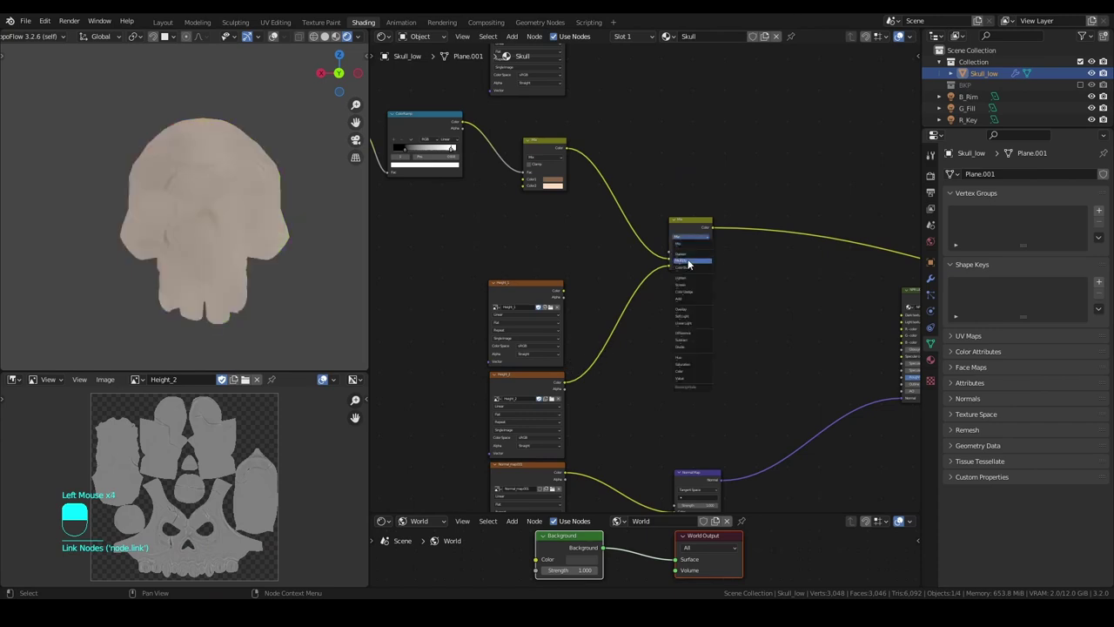
Set the Height_2 mix to Multiply at factor 0.758 and duplicate it as a second Multiply.
{"action": "left_click", "coordinate": [692, 266]}
{"action": "middle_click", "coordinate": [684, 262]}
{"action": "scroll", "scroll_direction": "up", "scroll_amount": 3}
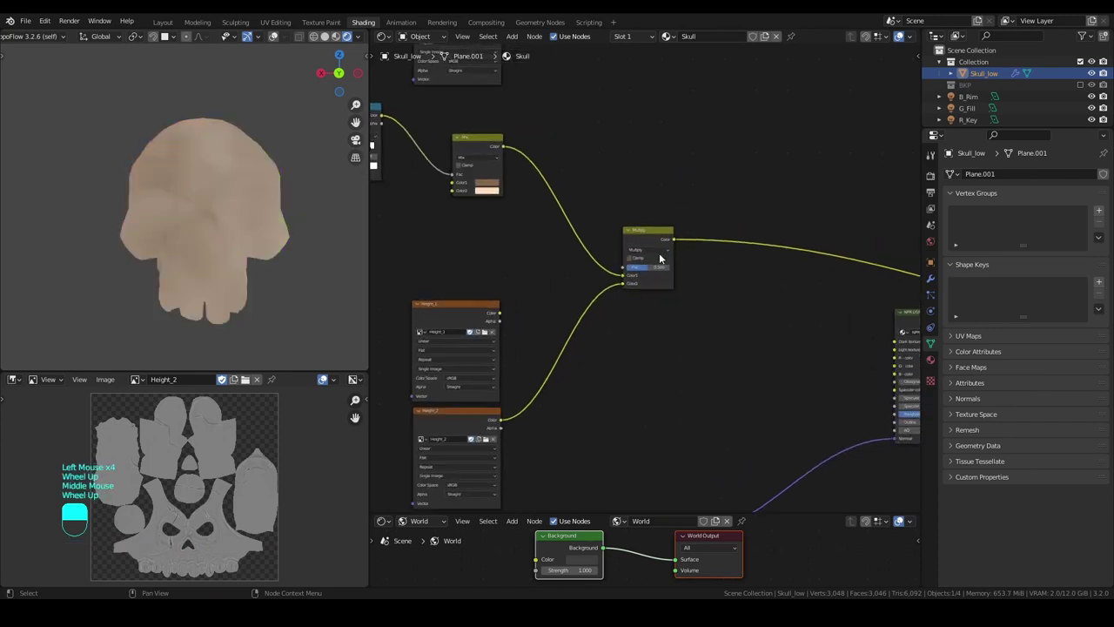
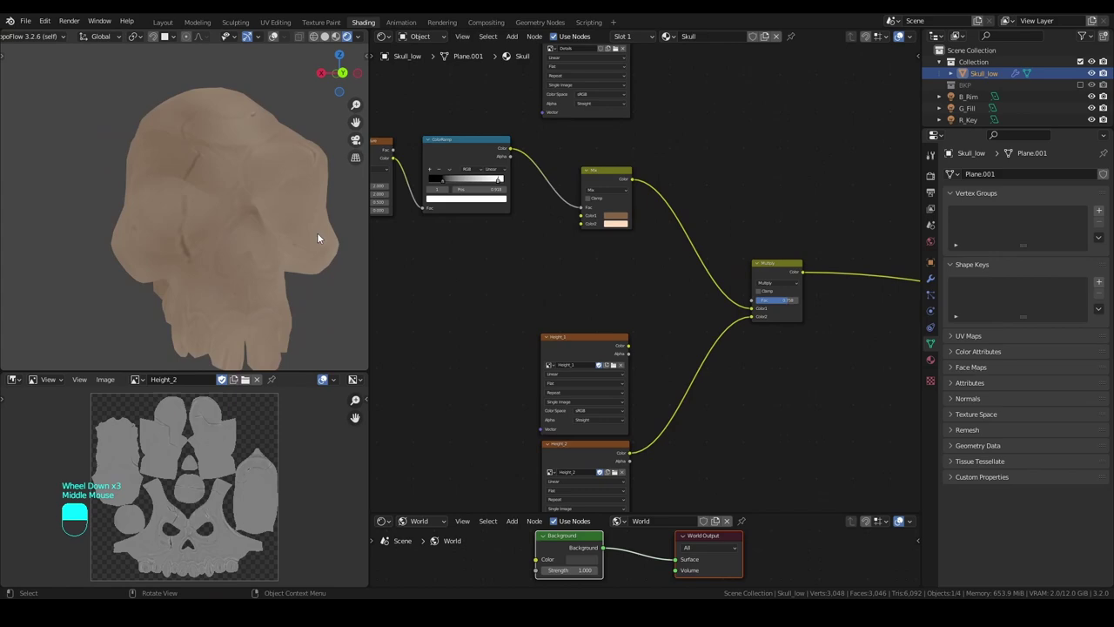
{"action": "scroll", "scroll_direction": "down", "scroll_amount": 3}
{"action": "middle_click", "coordinate": [654, 253]}
{"action": "scroll", "scroll_direction": "up", "scroll_amount": 3}
{"action": "left_click_drag", "start_coordinate": [648, 246], "coordinate": [626, 279]}
{"action": "middle_click", "coordinate": [626, 278]}
{"action": "key", "text": "shift+d"}
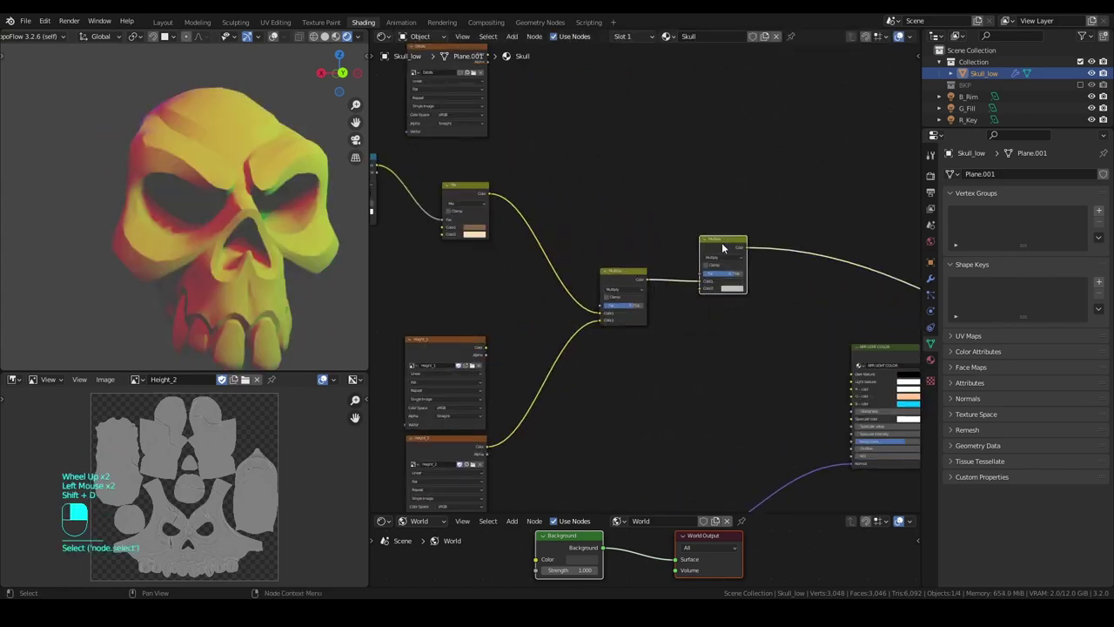
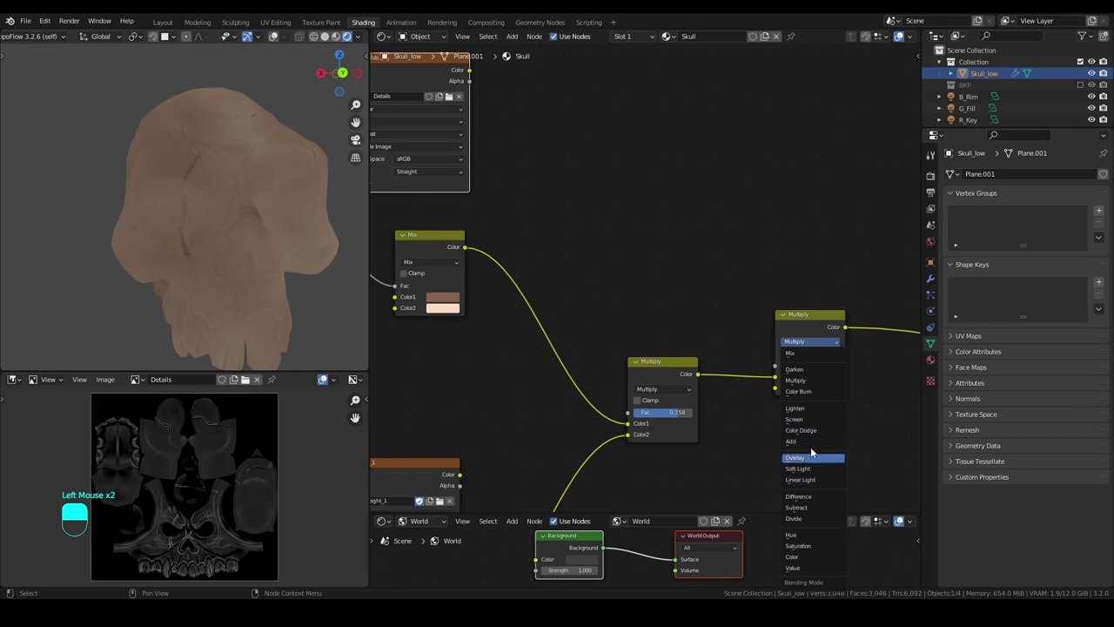
Switch the second mix to Overlay and bring the Details texture node into view for preview.
{"action": "left_click", "coordinate": [826, 317]}
{"action": "left_click_drag", "start_coordinate": [500, 158], "coordinate": [469, 116]}
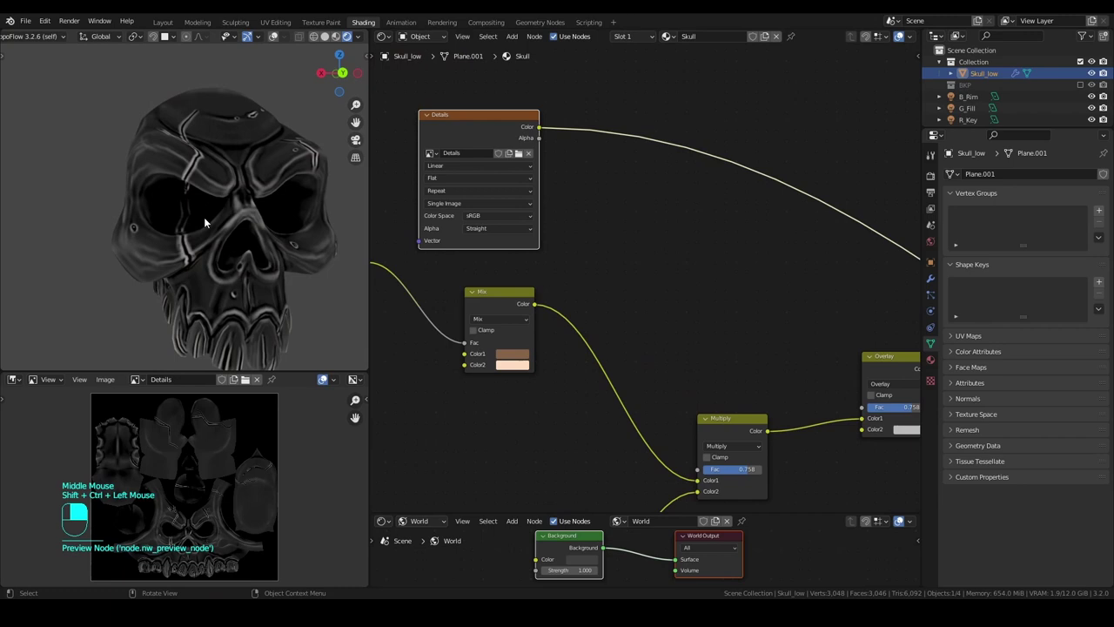
{"action": "scroll", "scroll_direction": "down", "scroll_amount": 3}
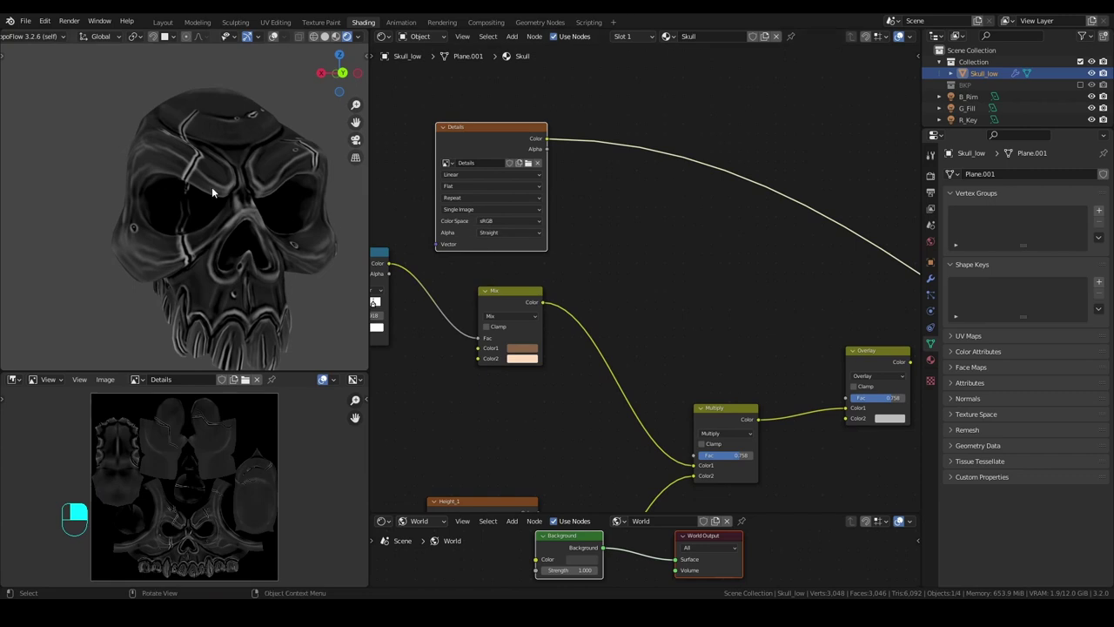
{"action": "middle_click", "coordinate": [542, 177]}
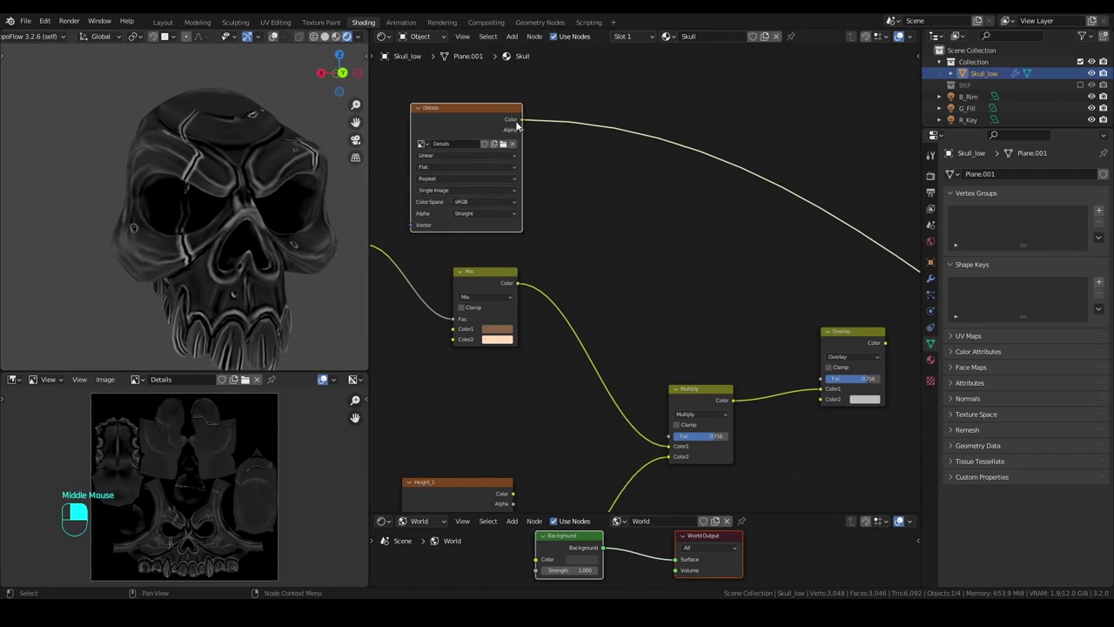
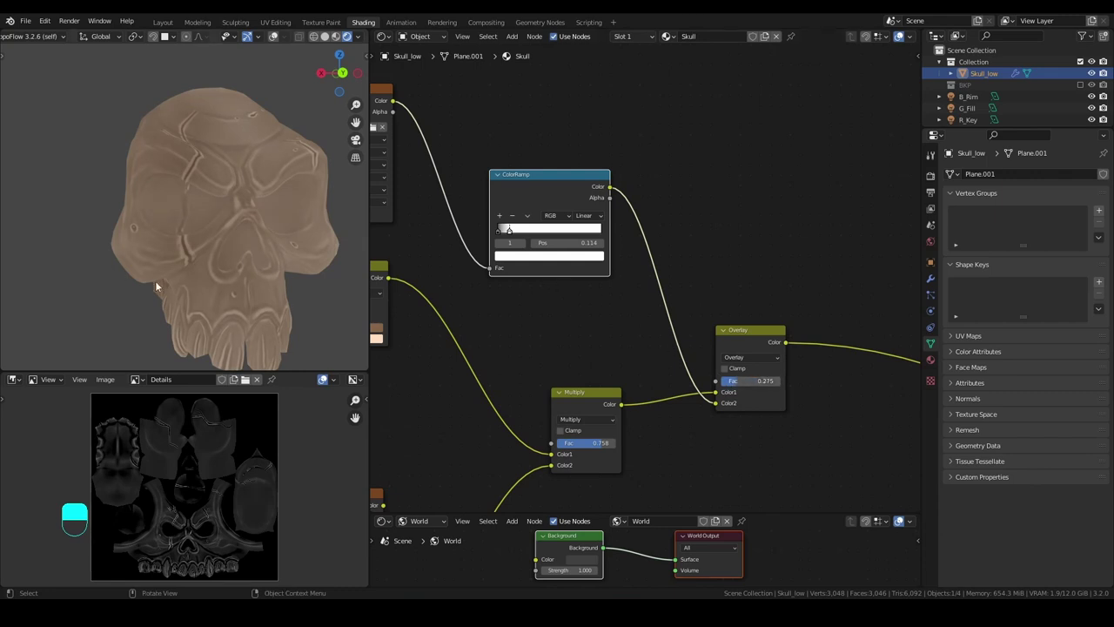
Adjust the Details ColorRamp stops to about 0.418 with Overlay factor 0.192 and inspect the skull.
{"action": "middle_click", "coordinate": [184, 275]}
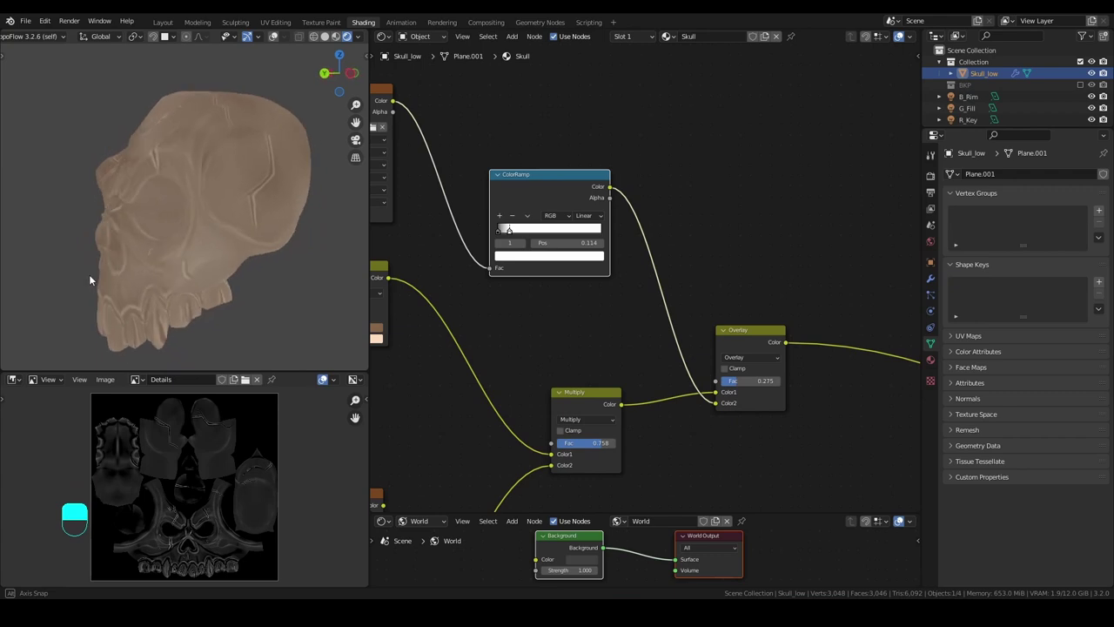
{"action": "scroll", "scroll_direction": "up", "scroll_amount": 3}
{"action": "left_click", "coordinate": [475, 221]}
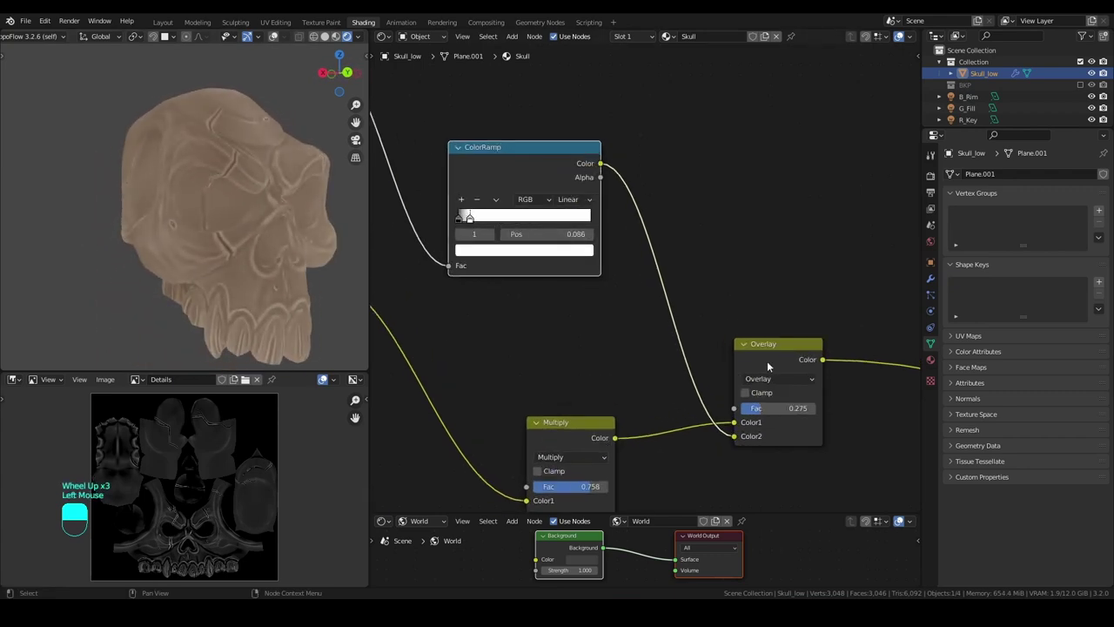
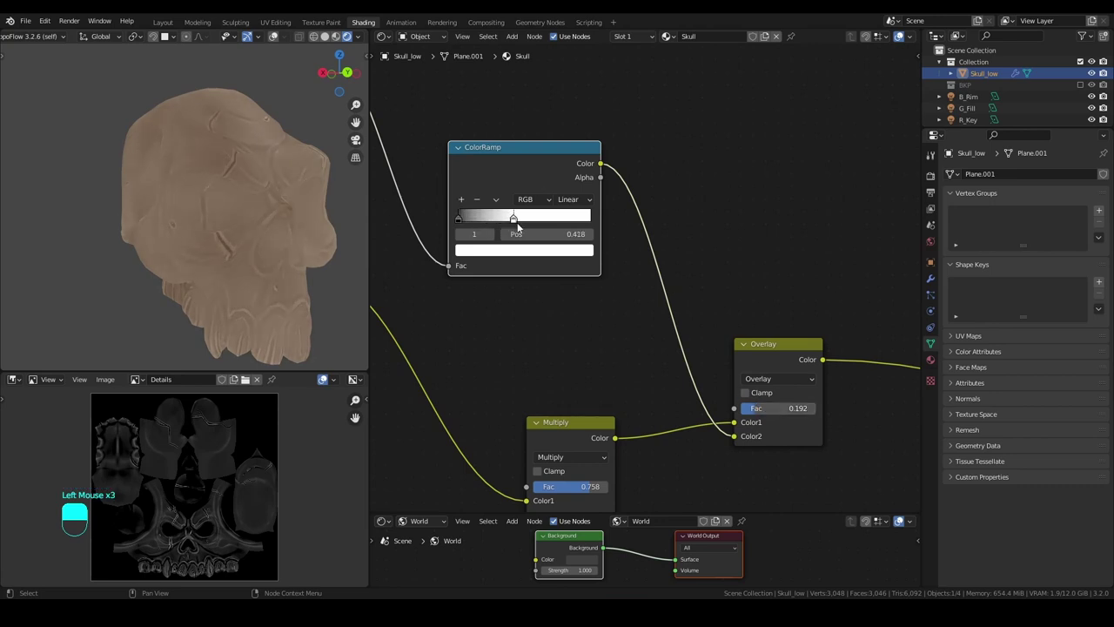
{"action": "left_click", "coordinate": [303, 244]}
{"action": "middle_click", "coordinate": [215, 240]}
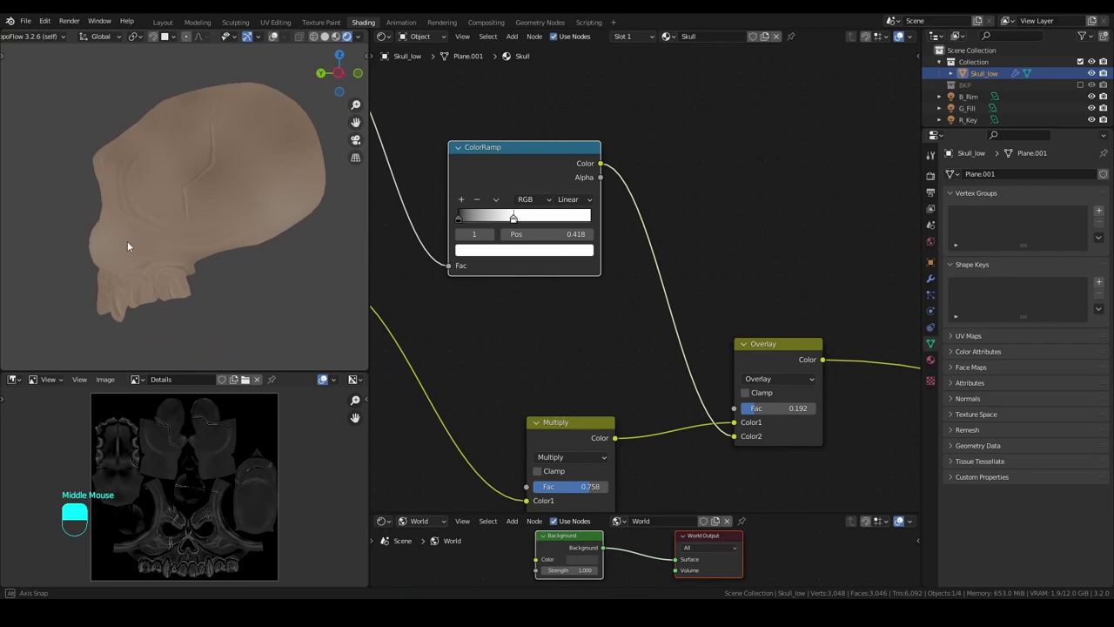
{"action": "scroll", "scroll_direction": "down", "scroll_amount": 3}
{"action": "middle_click", "coordinate": [215, 247]}
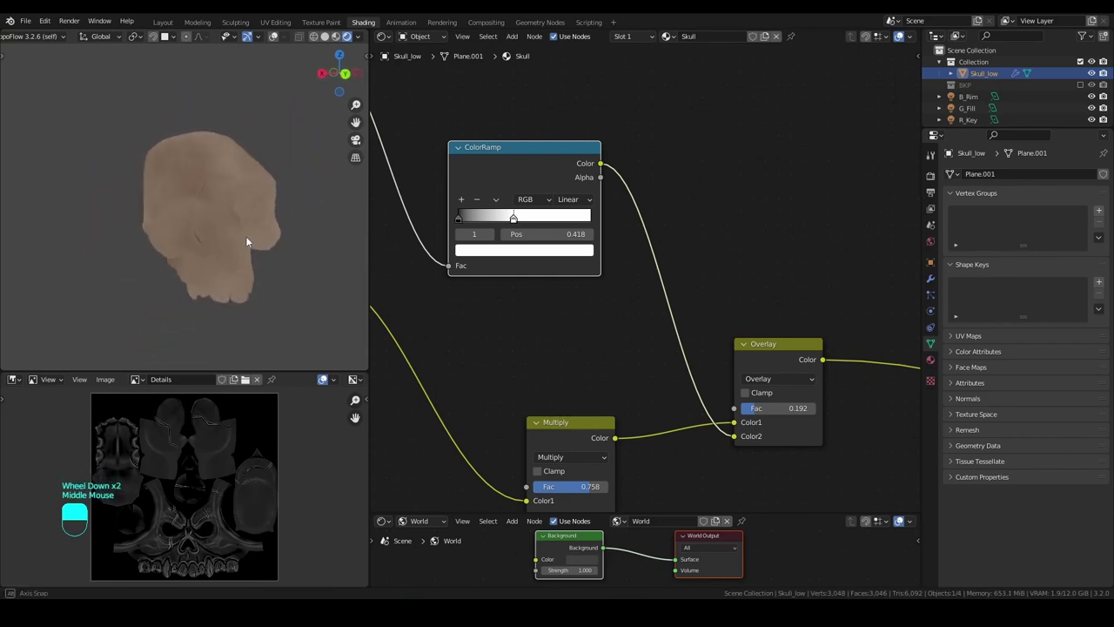
{"action": "scroll", "scroll_direction": "down", "scroll_amount": 3}
{"action": "scroll", "scroll_direction": "up", "scroll_amount": 3}
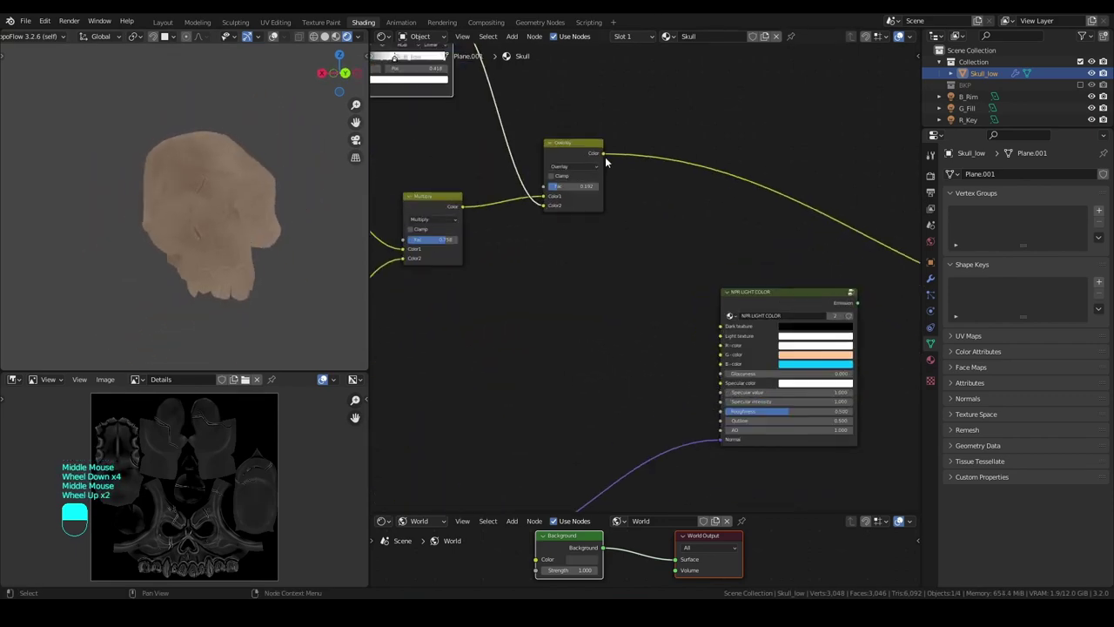
Wire the Overlay colour into the NPR Light Color group's Light texture input and check the shading.
{"action": "left_click", "coordinate": [609, 154]}
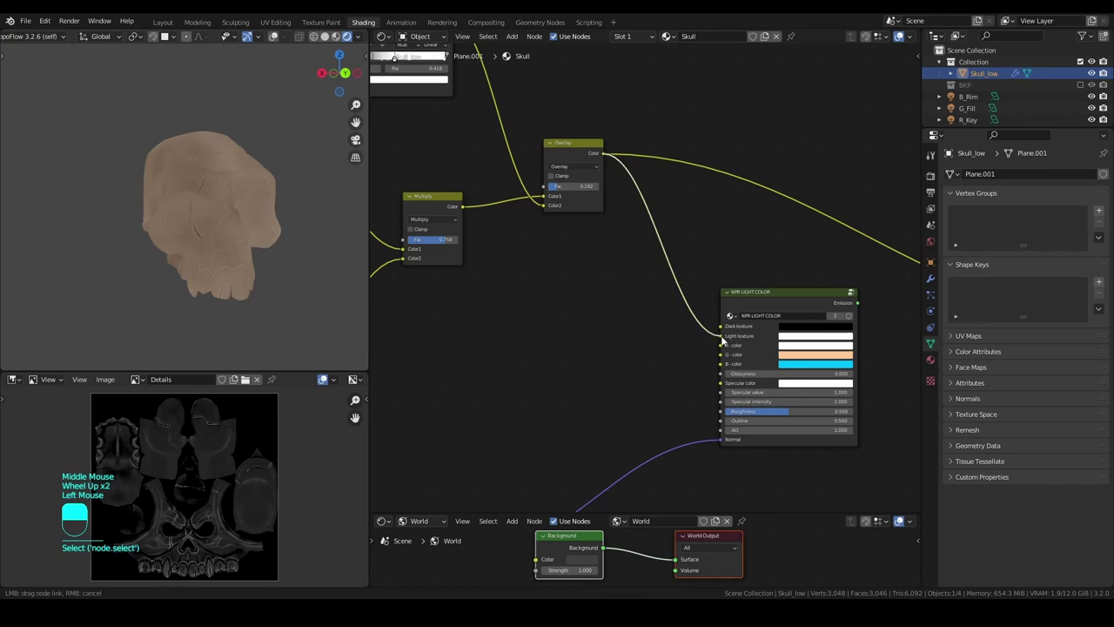
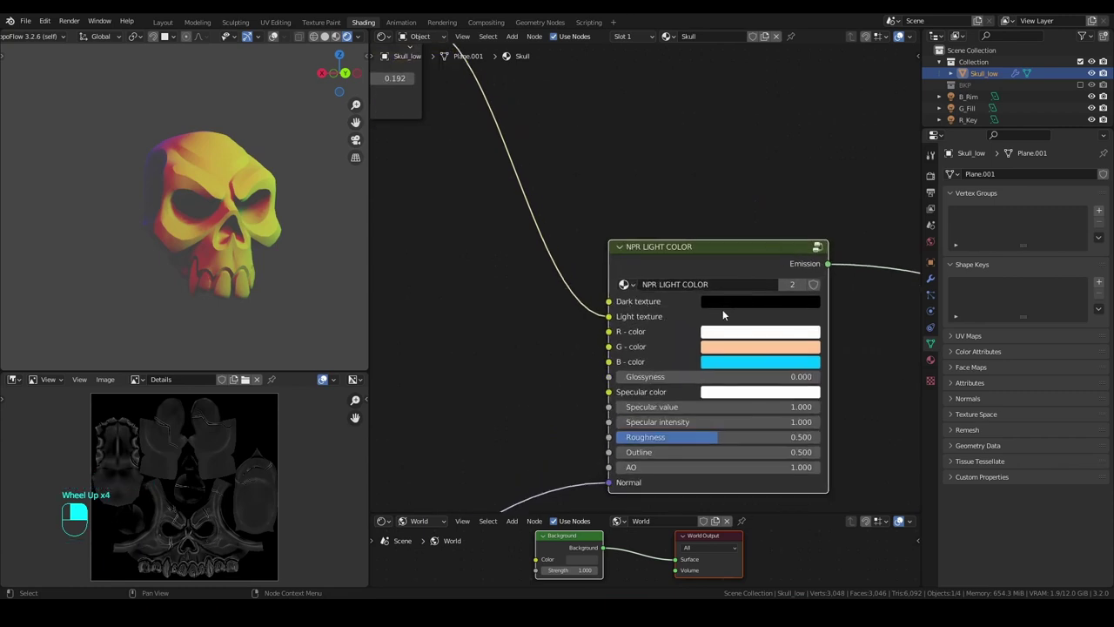
{"action": "middle_click", "coordinate": [175, 246]}
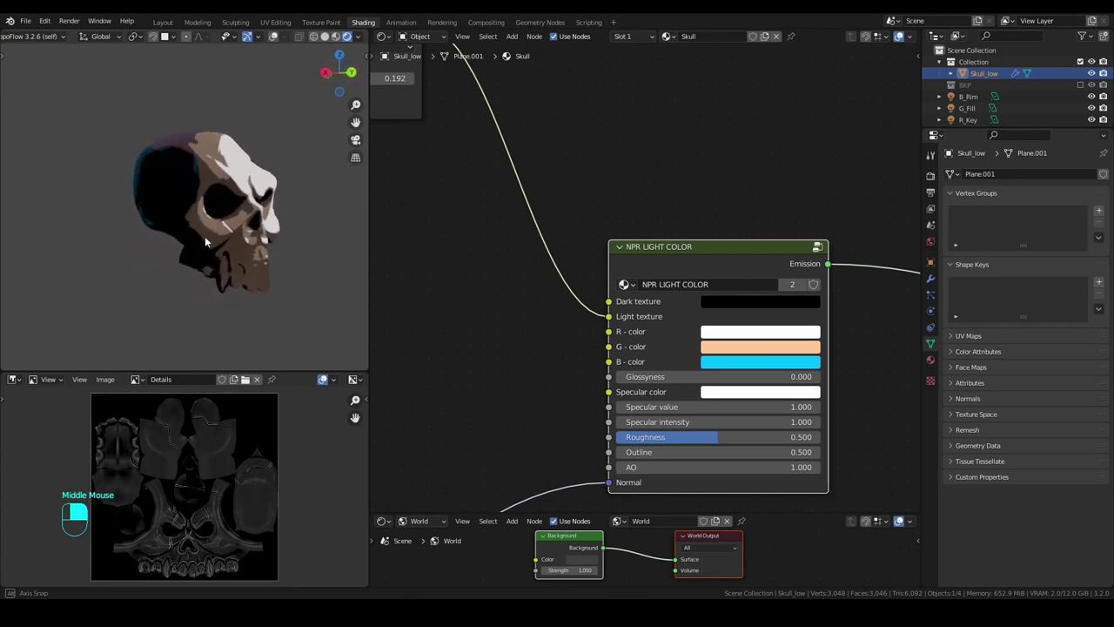
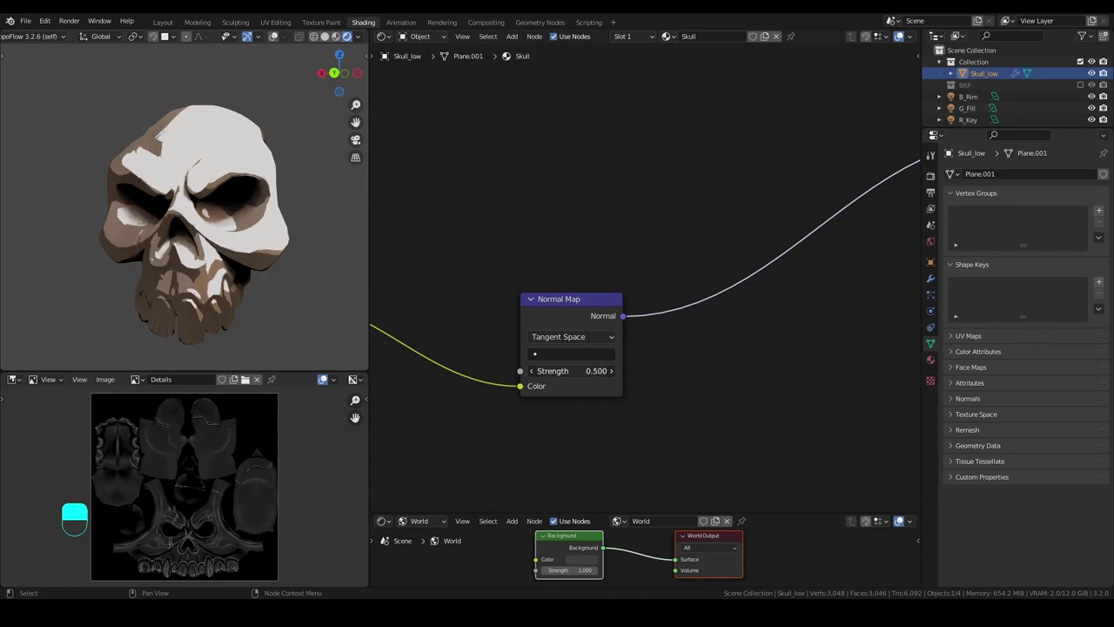
Orbit the skull to inspect the blended detail with Normal Map strength at 0.500.
{"action": "scroll", "scroll_direction": "down", "scroll_amount": 3}
{"action": "middle_click", "coordinate": [184, 178]}
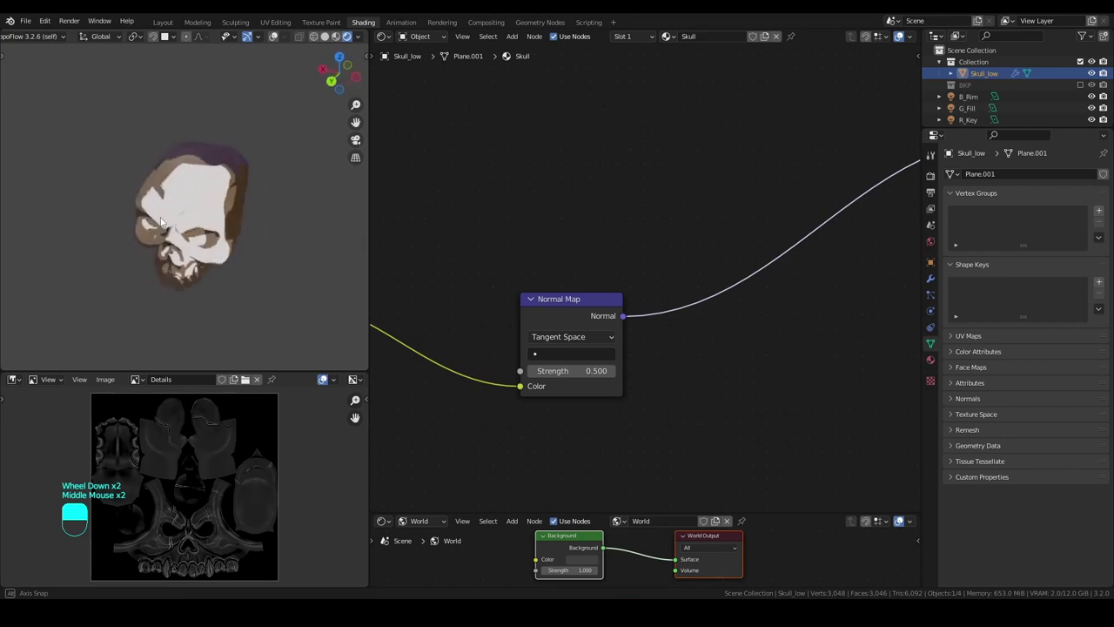
{"action": "middle_click", "coordinate": [239, 220]}
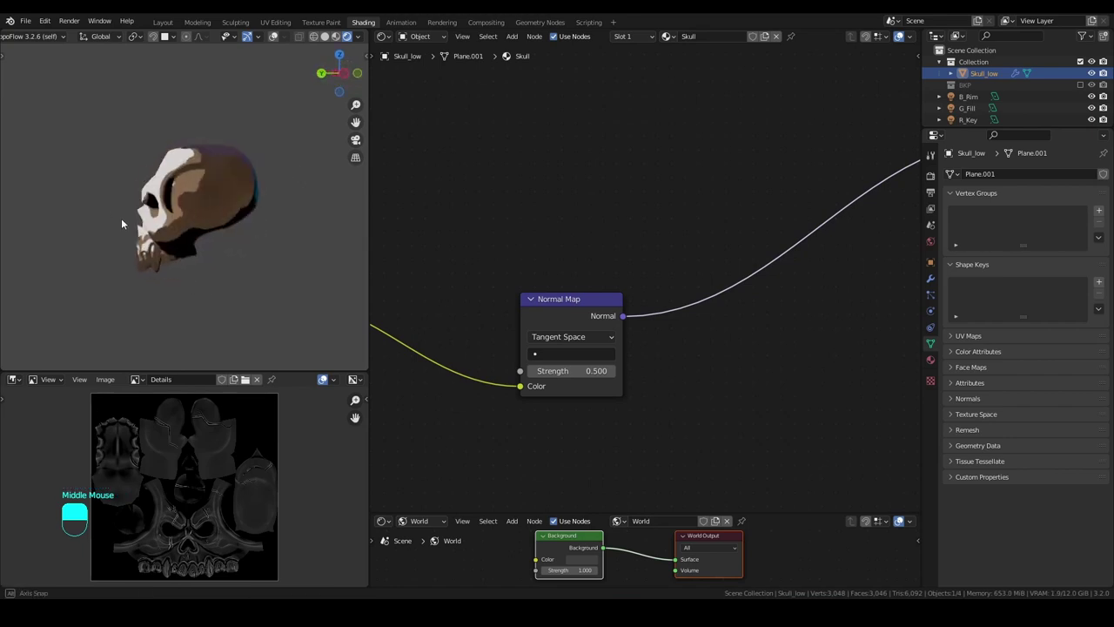
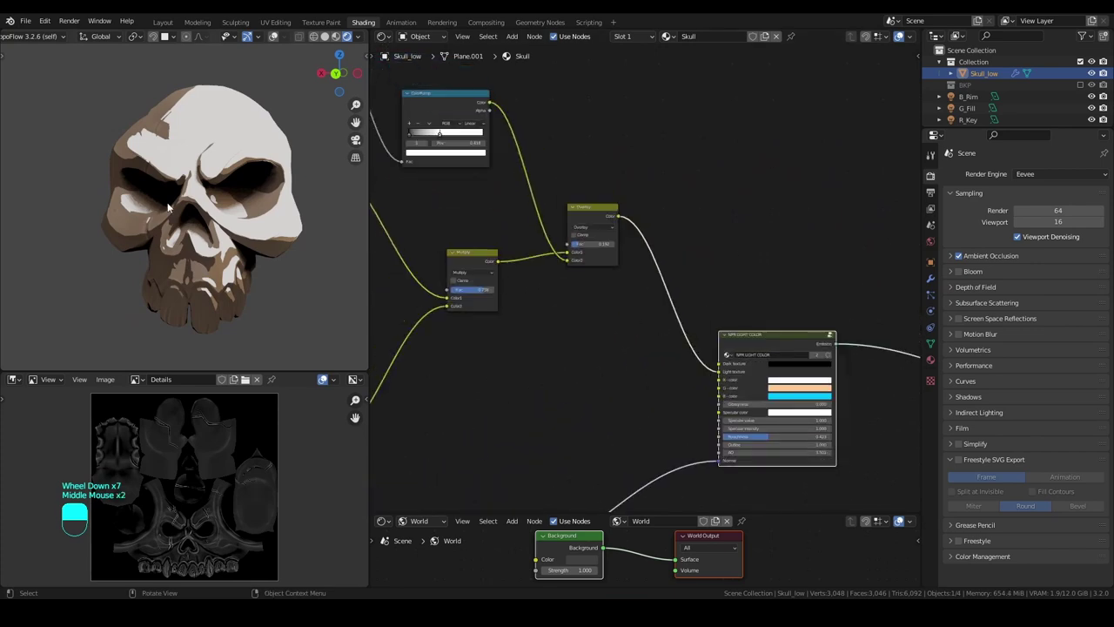
Orbit the skull and centre the node view on the Overlay mix to strengthen it.
{"action": "middle_click", "coordinate": [193, 211]}
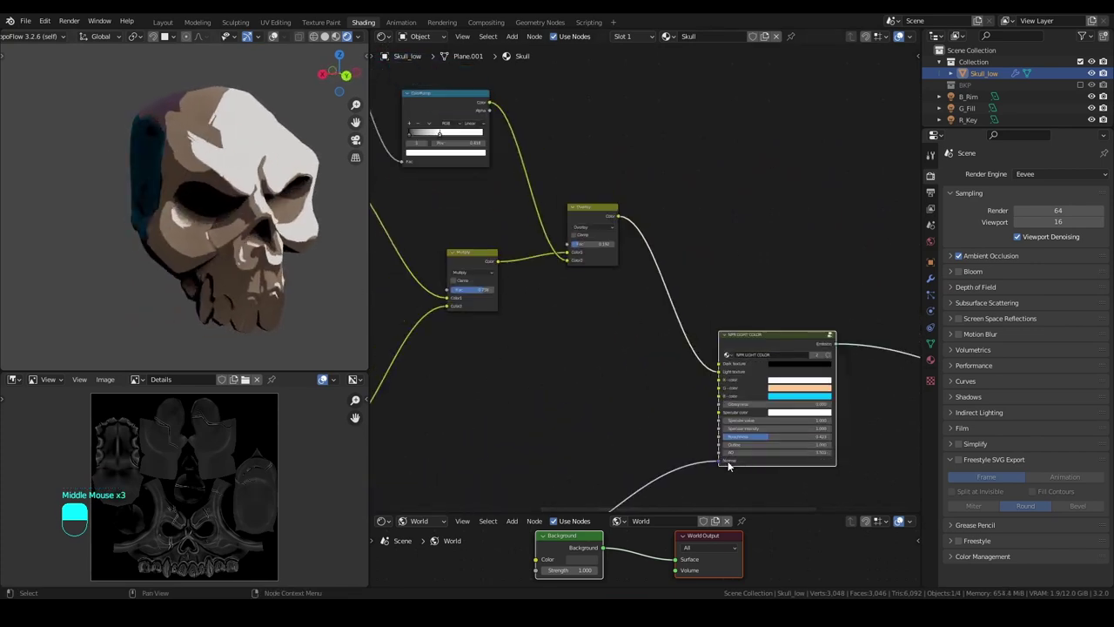
{"action": "middle_click", "coordinate": [472, 282]}
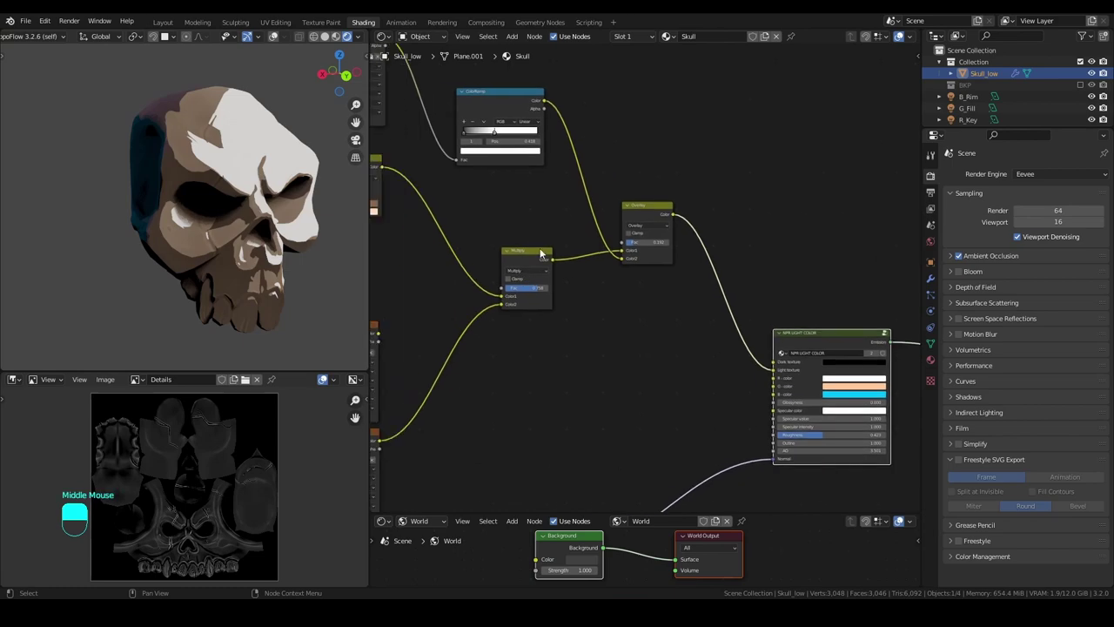
{"action": "scroll", "scroll_direction": "down", "scroll_amount": 3}
{"action": "middle_click", "coordinate": [571, 210]}
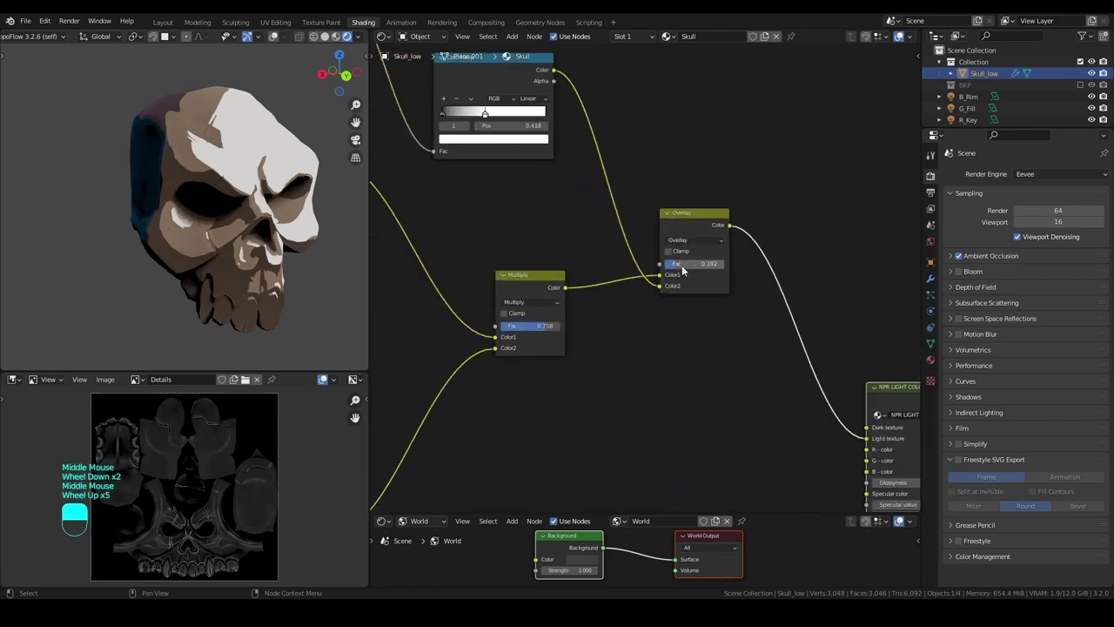
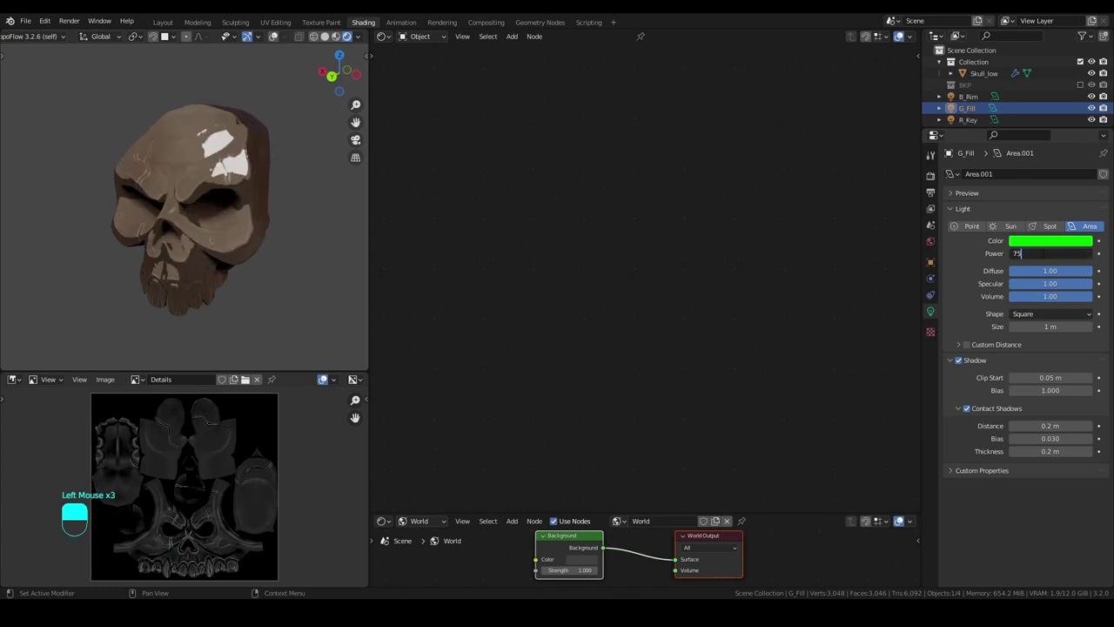
Orbit the skull to check the G_Fill light at 75 W power.
{"action": "middle_click", "coordinate": [213, 248]}
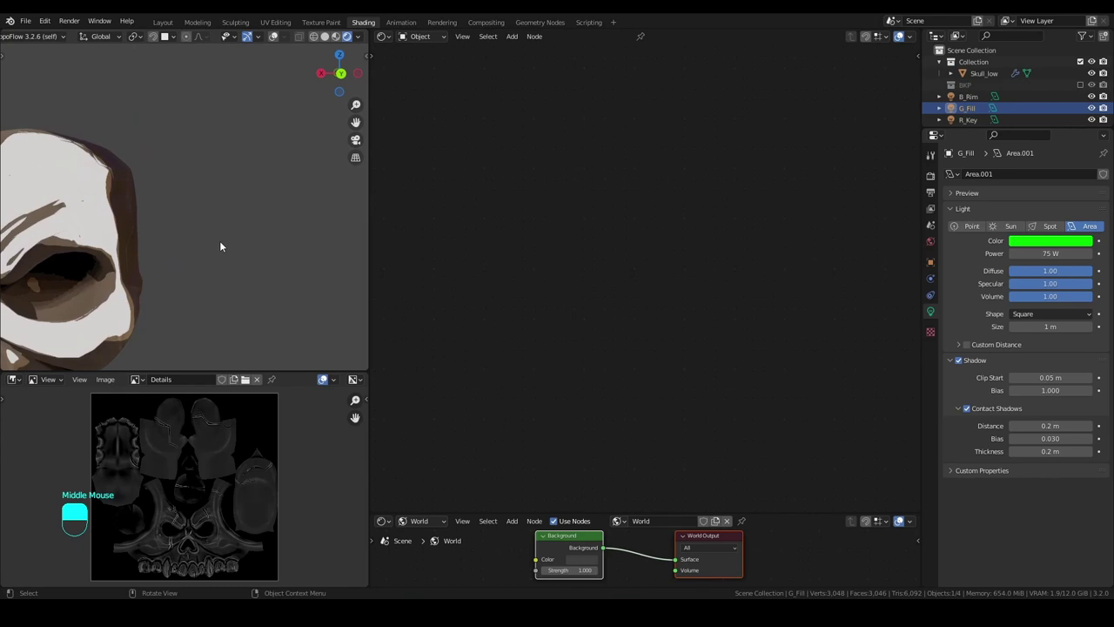
{"action": "scroll", "scroll_direction": "down", "scroll_amount": 3}
{"action": "middle_click", "coordinate": [146, 285]}
{"action": "middle_click", "coordinate": [186, 265]}
{"action": "middle_click", "coordinate": [178, 268]}
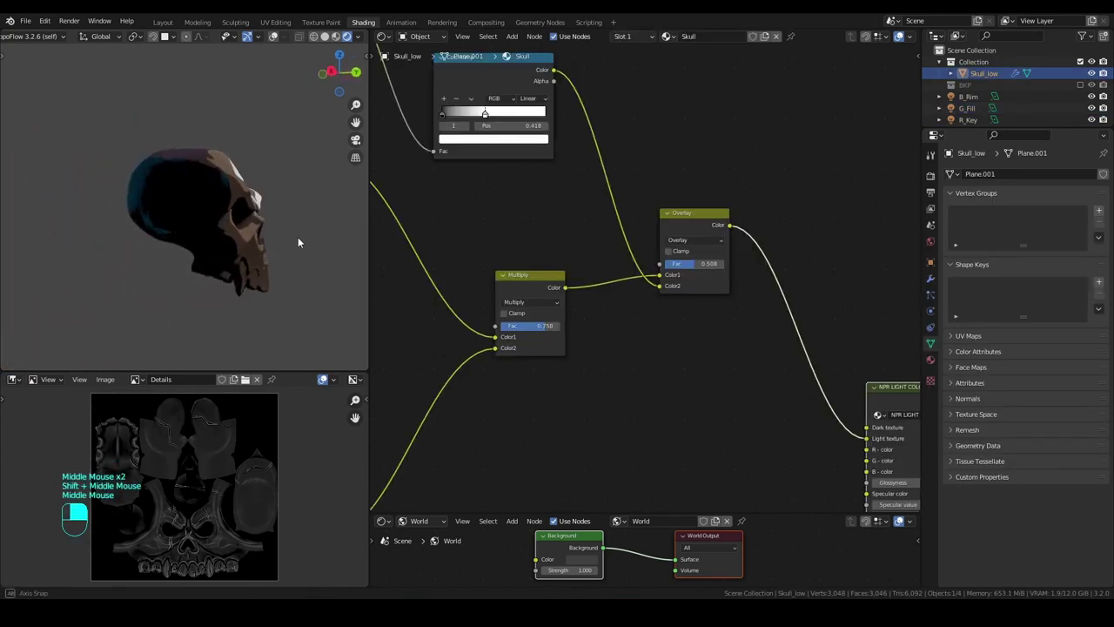
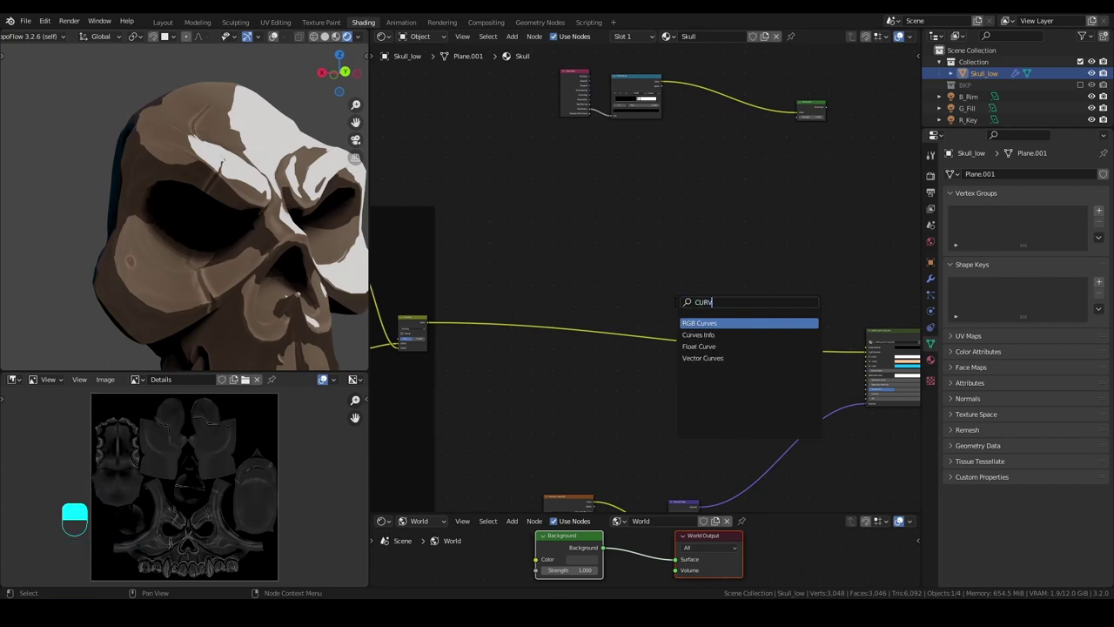
Drop the RGB Curves node onto the detail texture link.
{"action": "left_click_drag", "start_coordinate": [626, 243], "coordinate": [430, 327]}
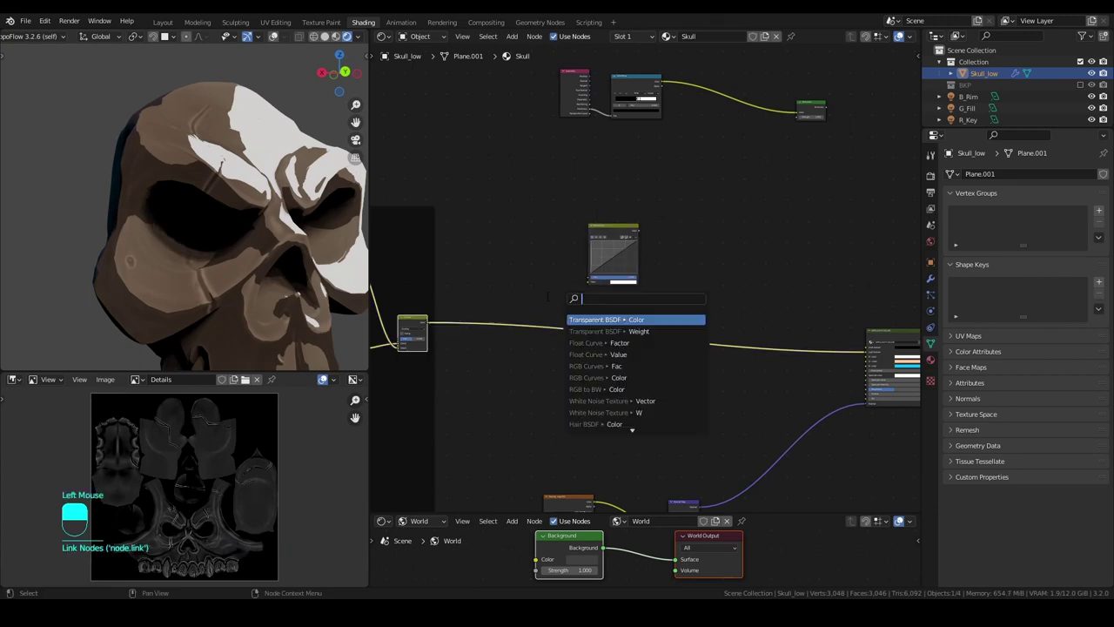
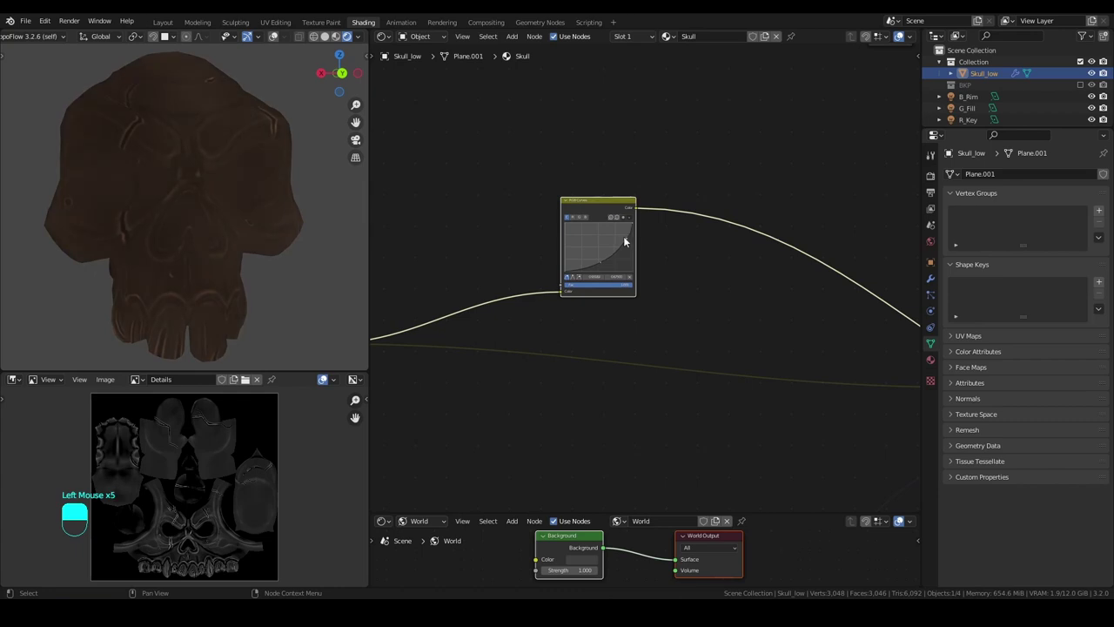
Add a curve point and bend the RGB Curves downward to darken the texture's midtones.
{"action": "left_click", "coordinate": [589, 220]}
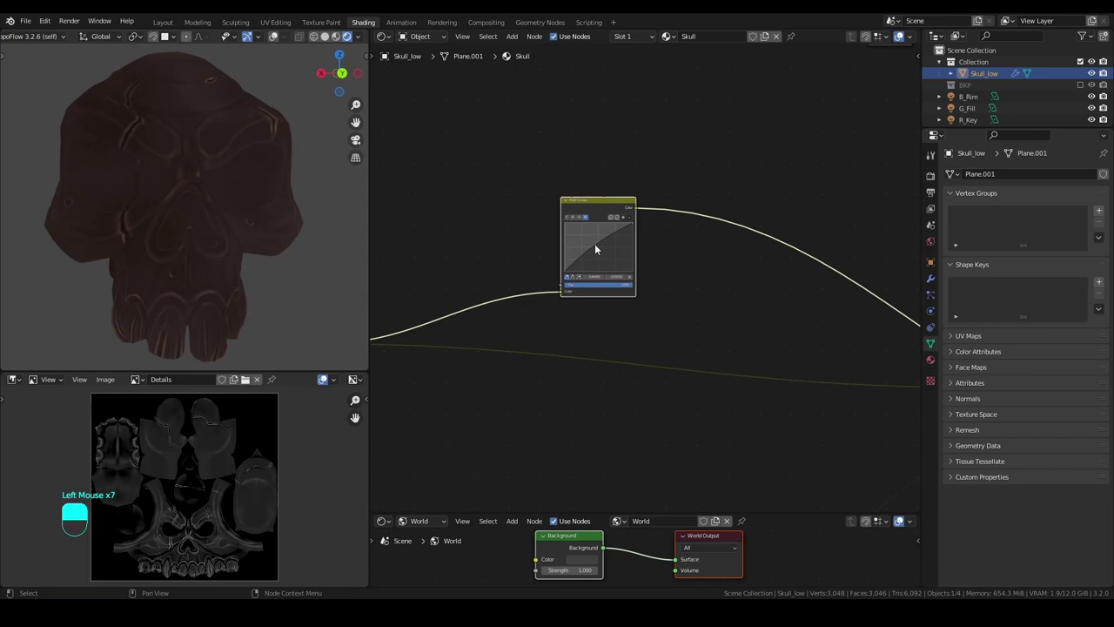
{"action": "left_click", "coordinate": [598, 251]}
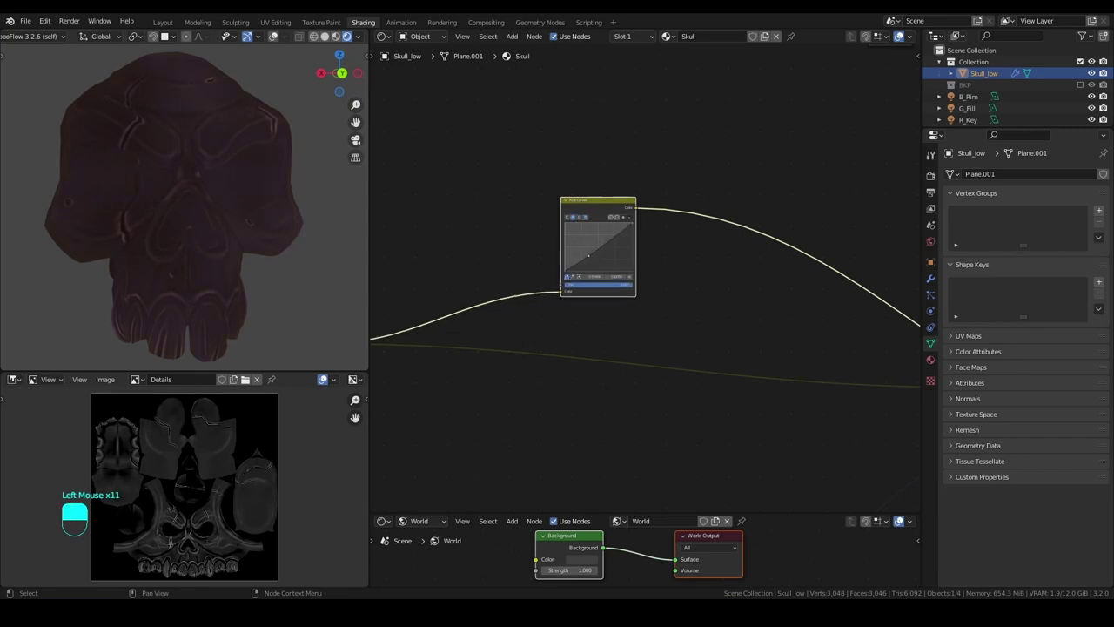
{"action": "scroll", "scroll_direction": "down", "scroll_amount": 3}
{"action": "middle_click", "coordinate": [749, 322]}
{"action": "scroll", "scroll_direction": "down", "scroll_amount": 3}
{"action": "left_click_drag", "start_coordinate": [575, 246], "coordinate": [740, 286]}
{"action": "scroll", "scroll_direction": "up", "scroll_amount": 3}
{"action": "left_click", "coordinate": [495, 191]}
{"action": "left_click", "coordinate": [741, 286]}
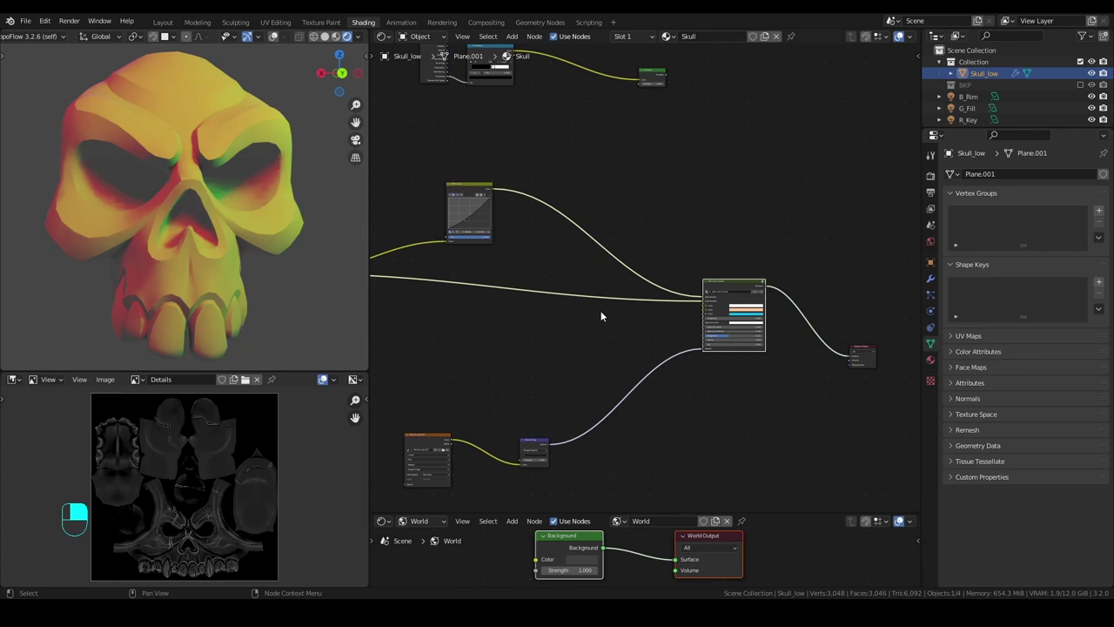
Orbit the skull to check the toon shading, then bring the NPR shader node into view.
{"action": "middle_click", "coordinate": [120, 241]}
{"action": "middle_click", "coordinate": [255, 245]}
{"action": "middle_click", "coordinate": [198, 245]}
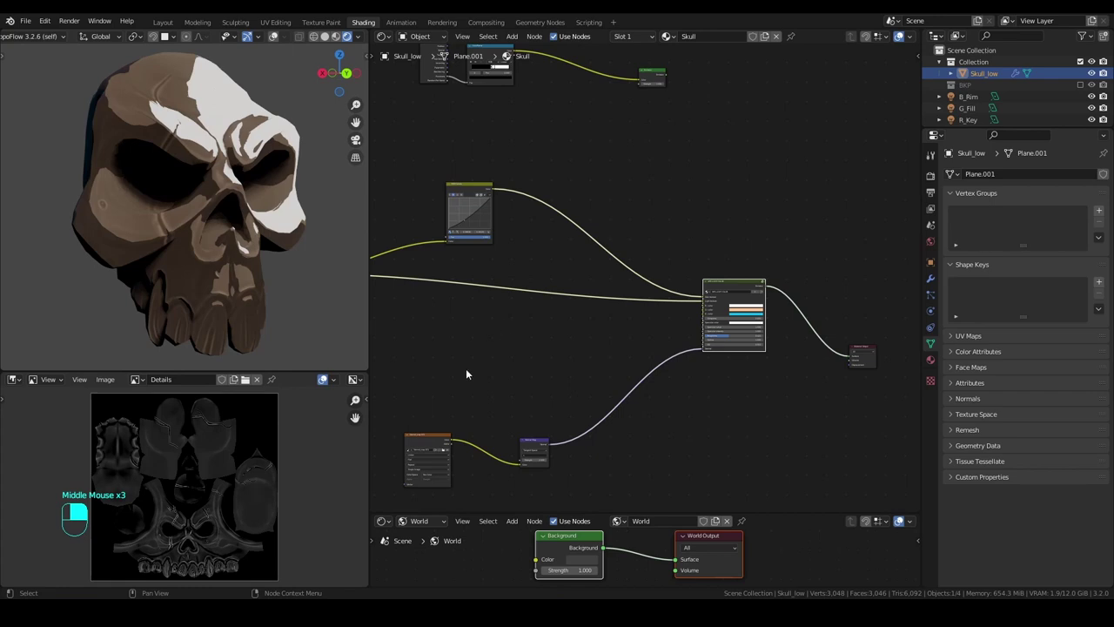
{"action": "middle_click", "coordinate": [213, 141]}
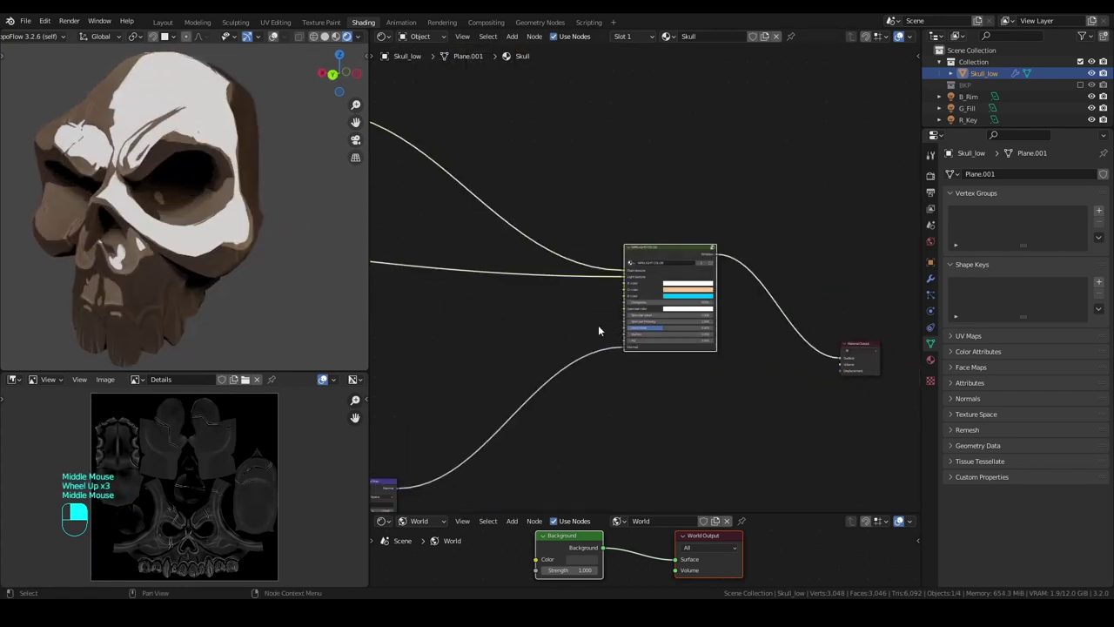
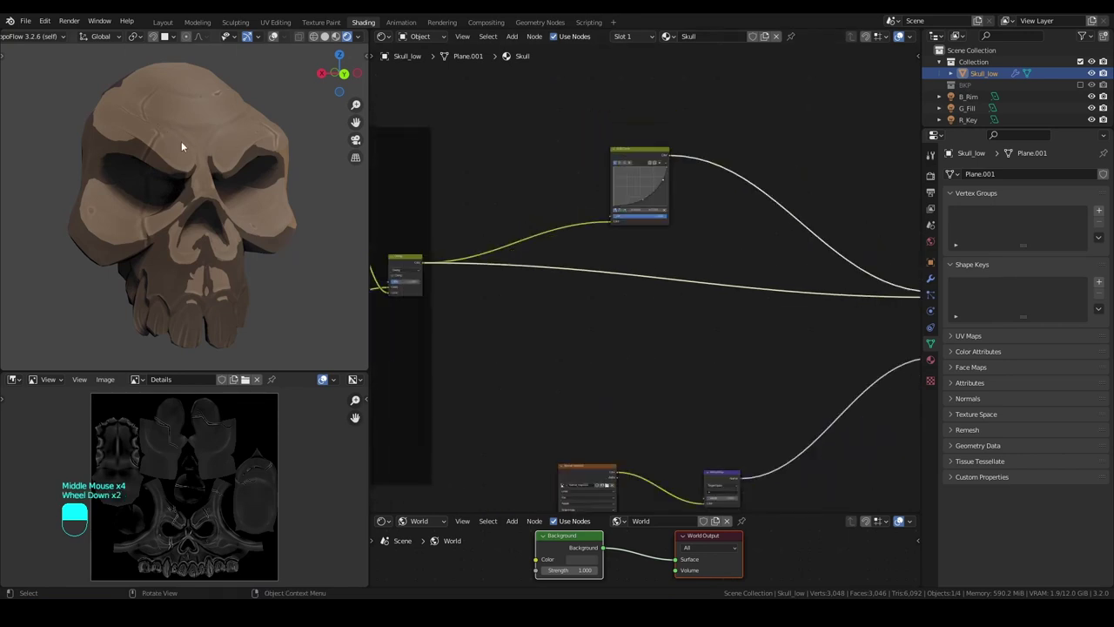
Pan to the texture frame and select the final detail-texture mix node for adding a second MixRGB.
{"action": "middle_click", "coordinate": [445, 203]}
{"action": "scroll", "scroll_direction": "down", "scroll_amount": 3}
{"action": "middle_click", "coordinate": [640, 283]}
{"action": "middle_click", "coordinate": [622, 294]}
{"action": "left_click", "coordinate": [661, 288]}
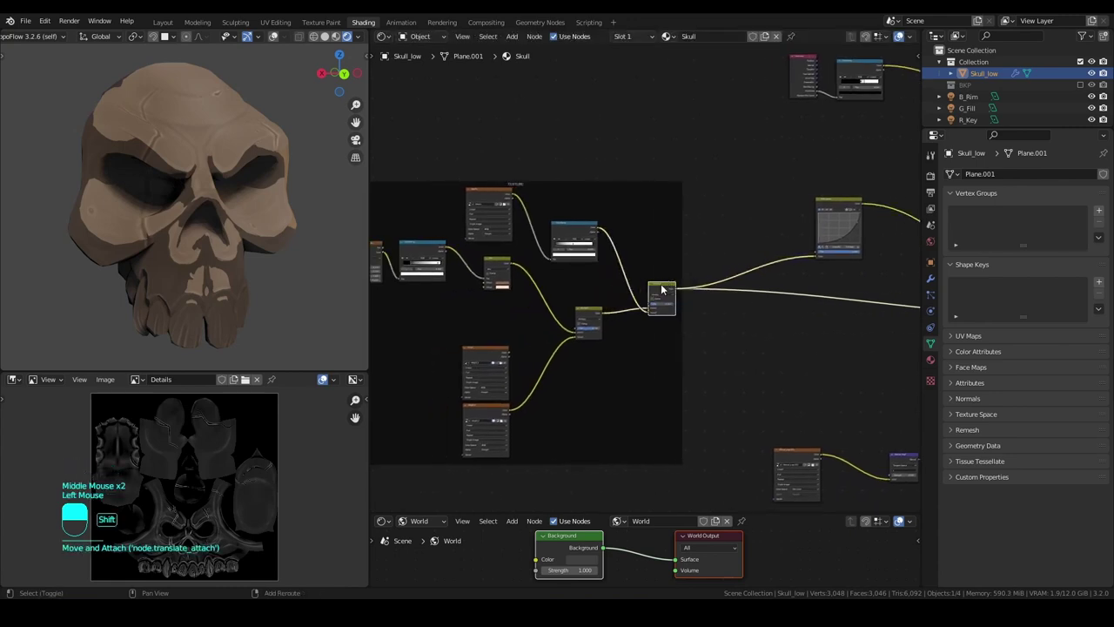
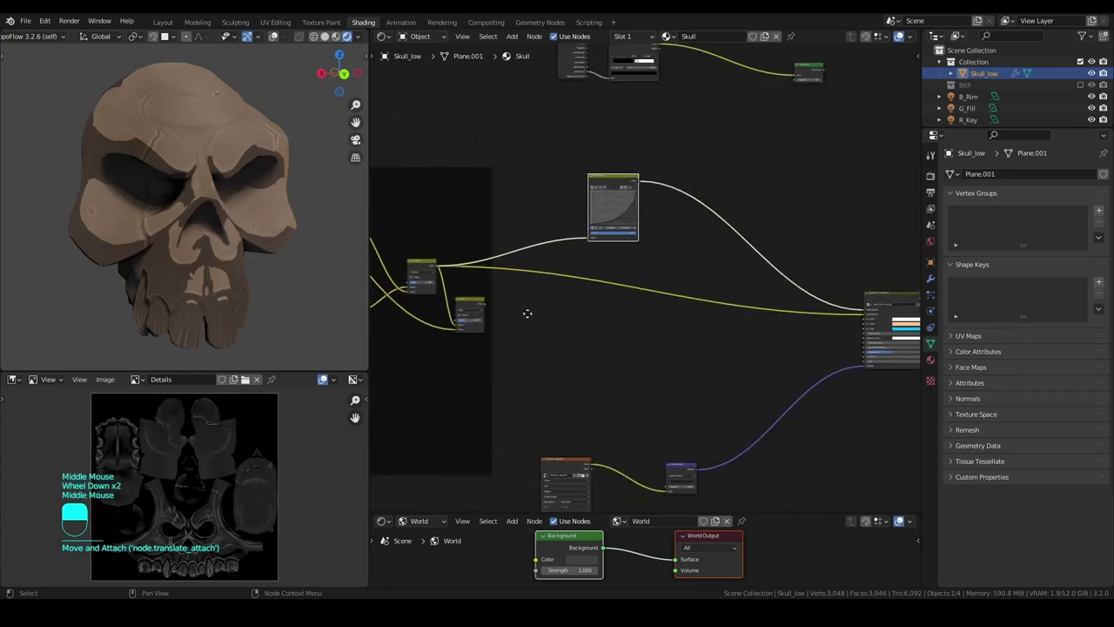
Reconnect the NPR Light Color node so the skull shows brown toon shading, checking it from all sides.
{"action": "left_click", "coordinate": [478, 310]}
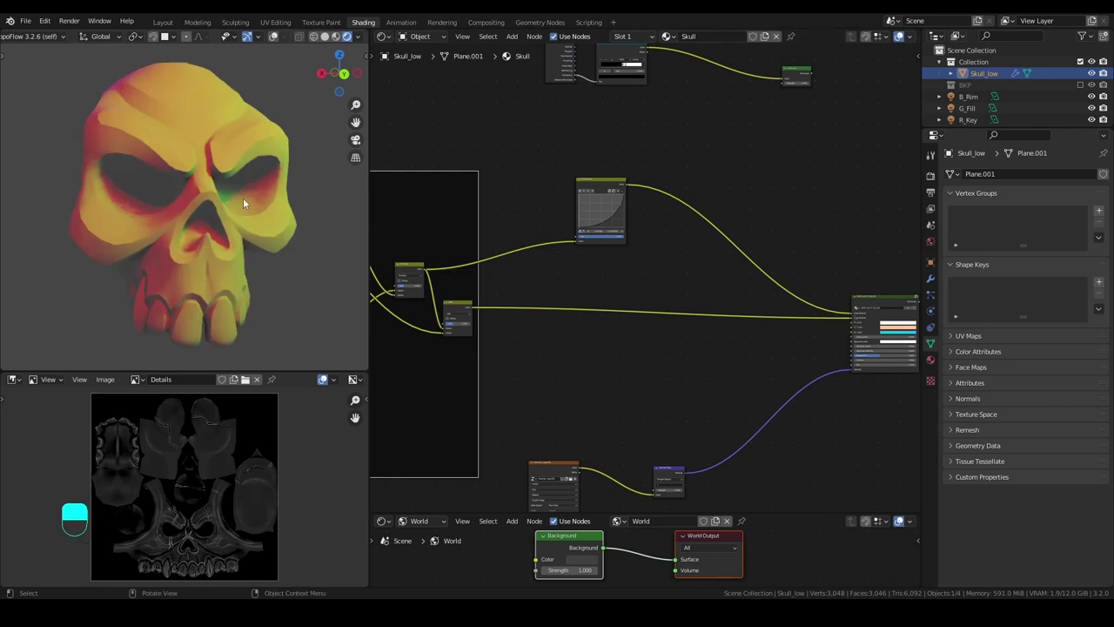
{"action": "middle_click", "coordinate": [254, 221]}
{"action": "middle_click", "coordinate": [167, 228]}
{"action": "middle_click", "coordinate": [167, 234]}
{"action": "scroll", "scroll_direction": "up", "scroll_amount": 3}
{"action": "middle_click", "coordinate": [183, 224]}
{"action": "scroll", "scroll_direction": "down", "scroll_amount": 3}
{"action": "middle_click", "coordinate": [124, 164]}
{"action": "middle_click", "coordinate": [294, 204]}
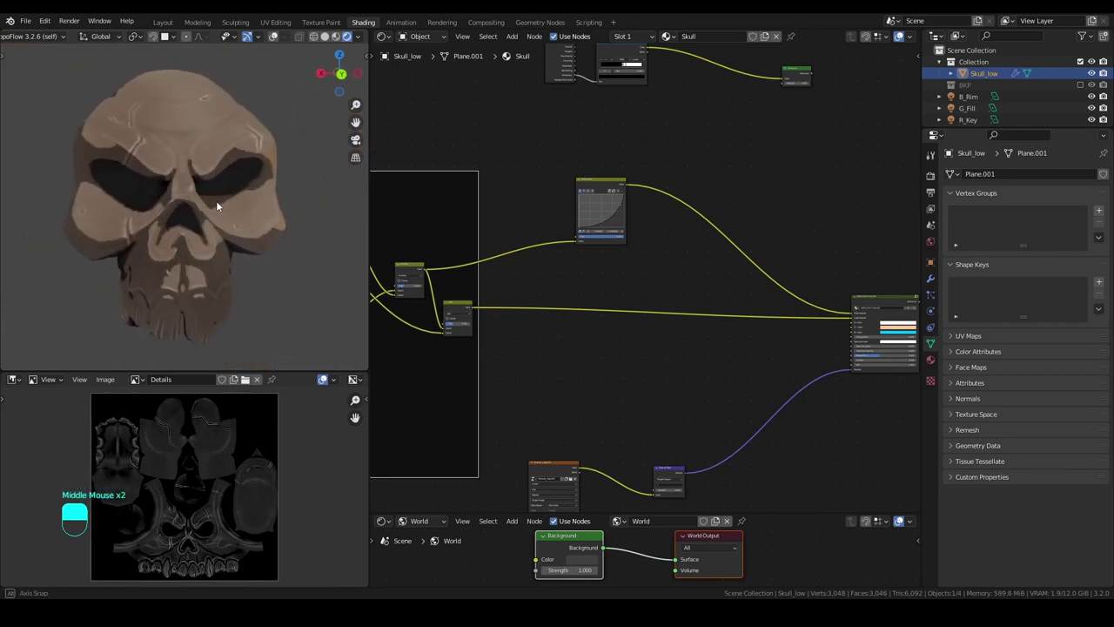
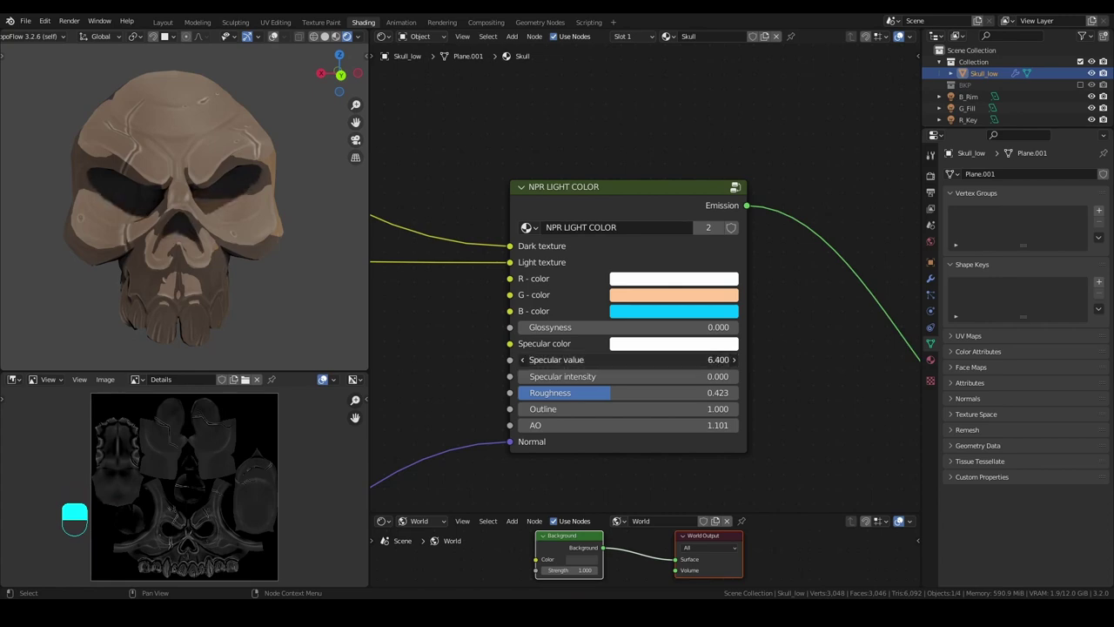
Raise the NPR specular intensity and link NPR LIGHT COLOR's Emission into the Material Output Surface socket.
{"action": "left_click", "coordinate": [616, 376]}
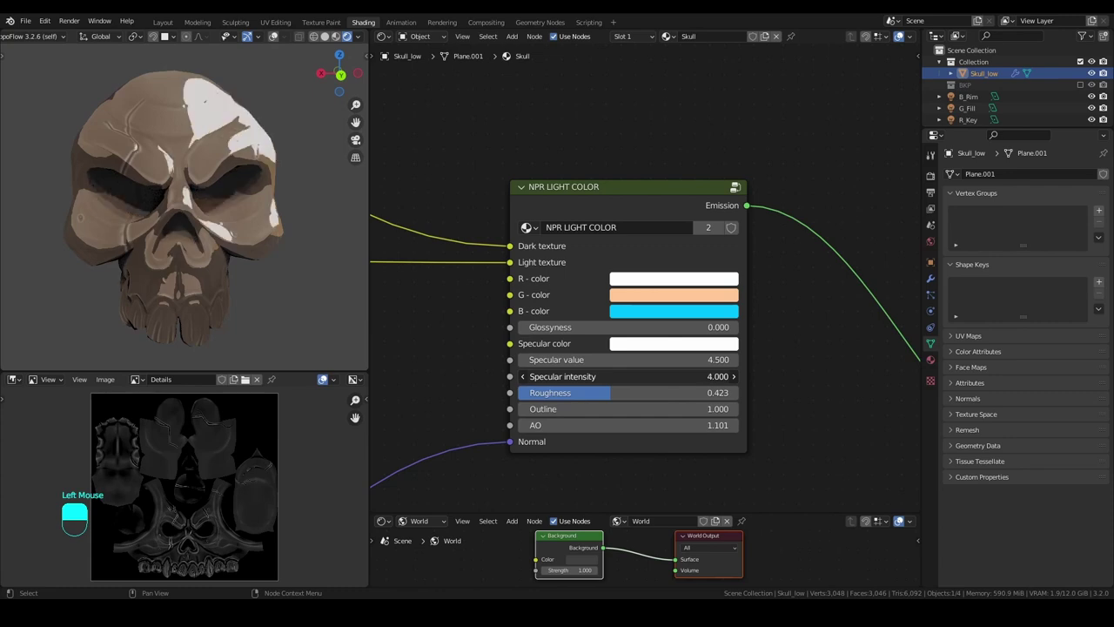
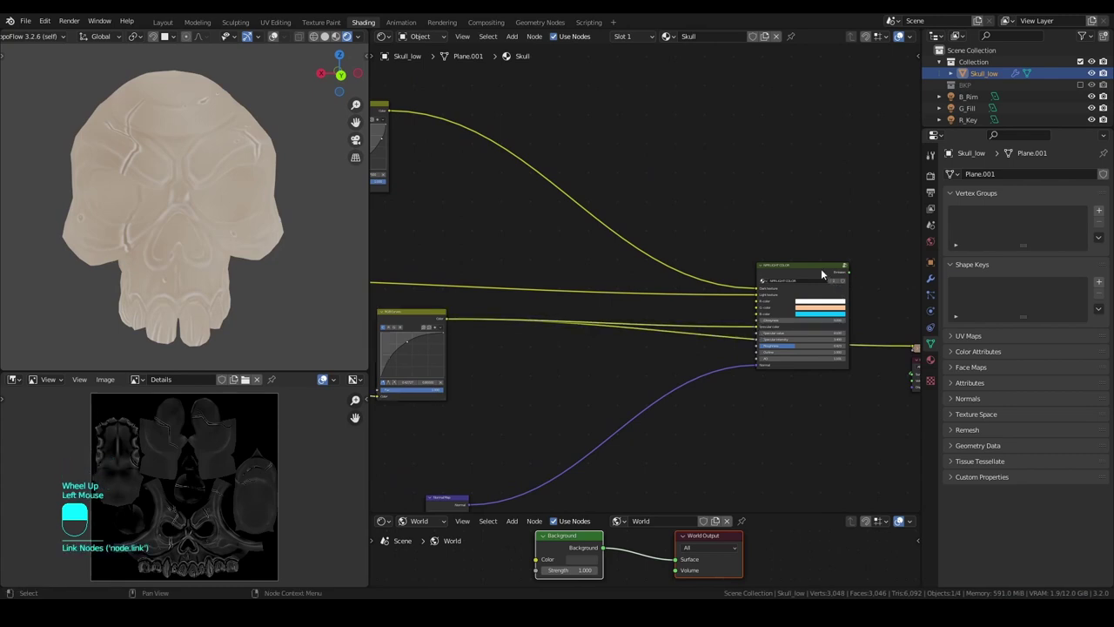
{"action": "left_click_drag", "start_coordinate": [680, 275], "coordinate": [654, 291]}
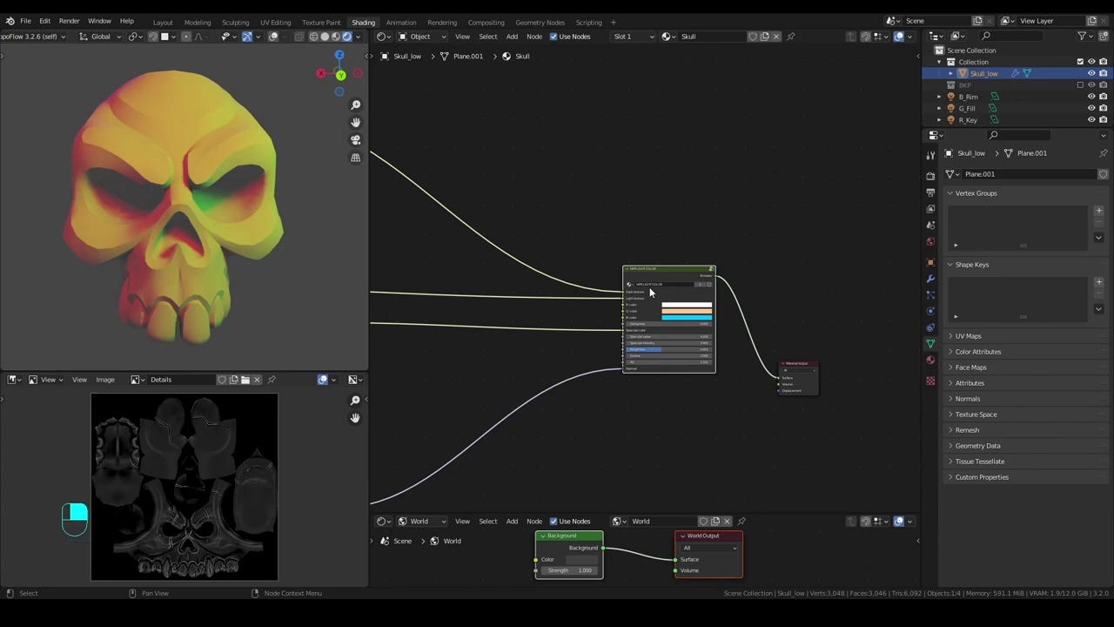
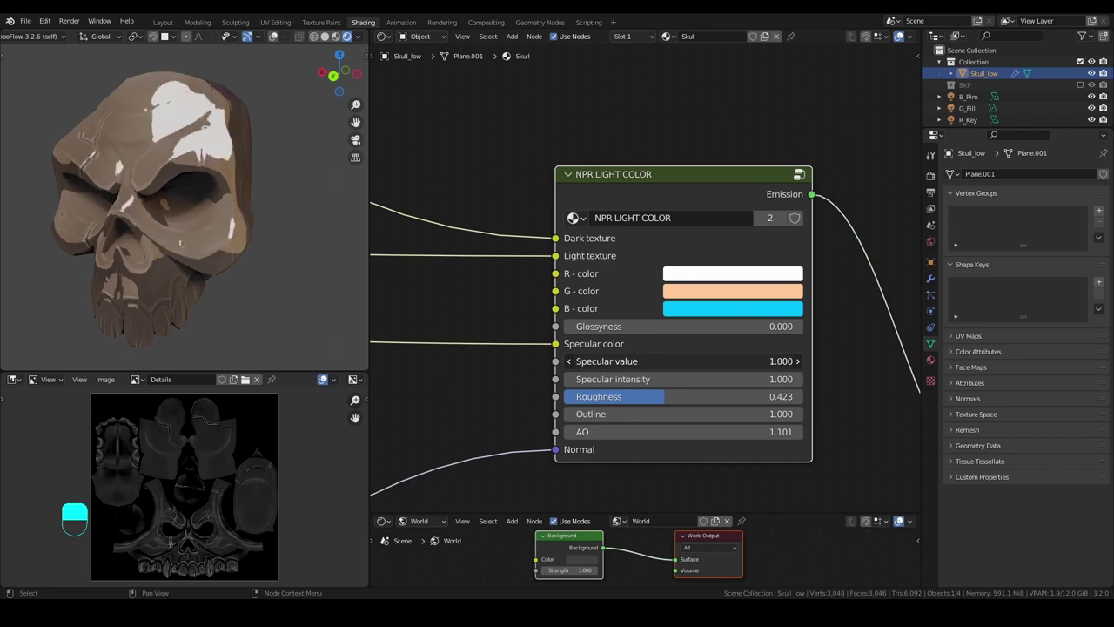
Orbit back to a front view of the skull.
{"action": "middle_click", "coordinate": [242, 193]}
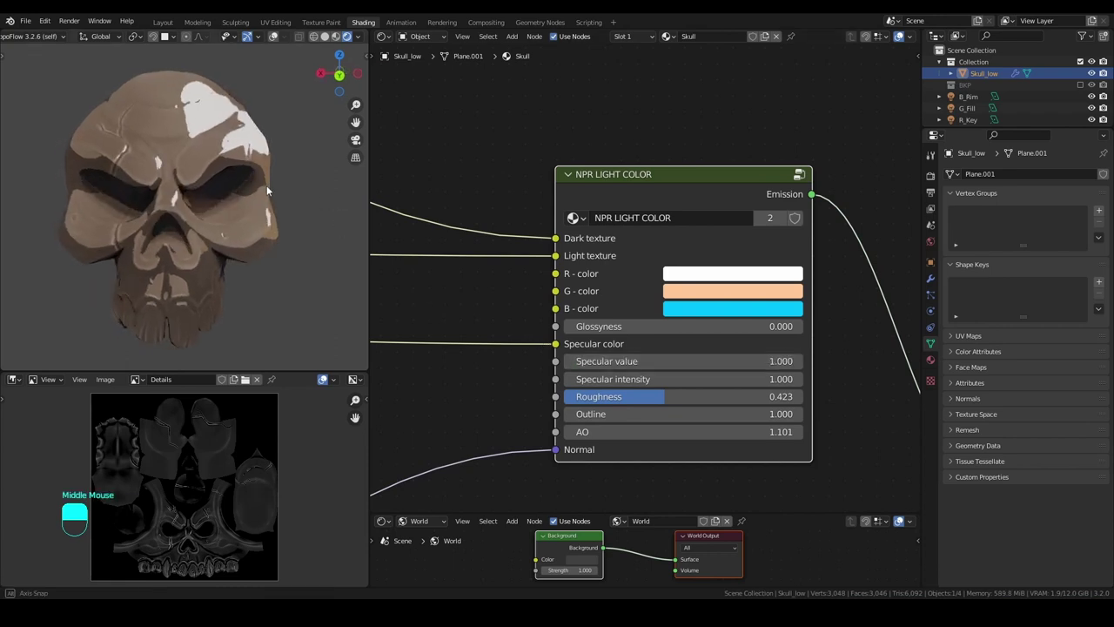
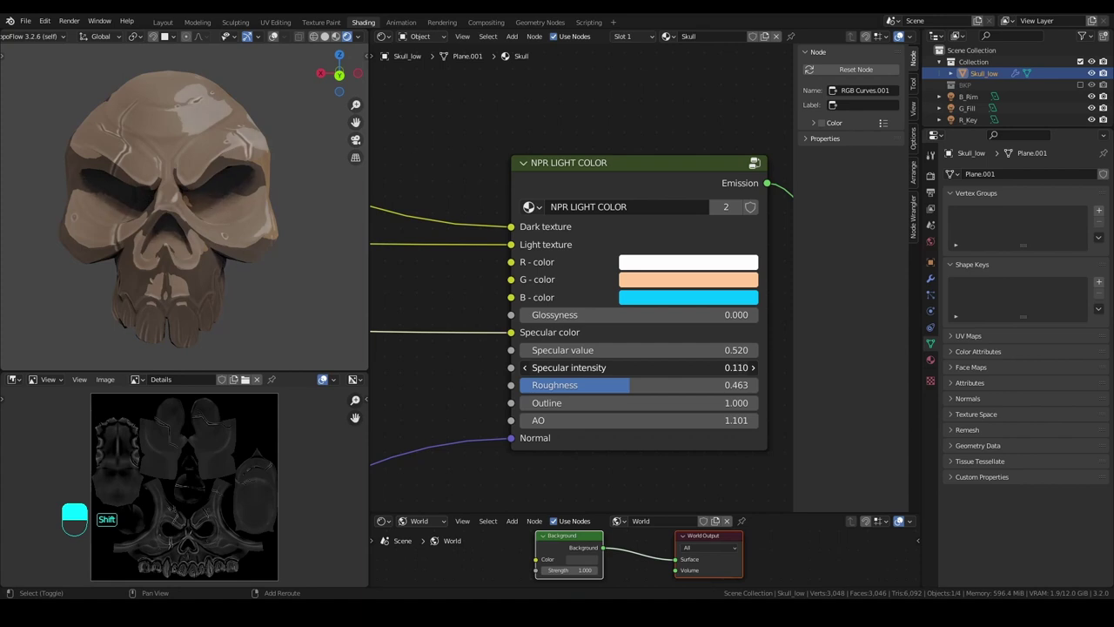
Orbit and zoom around the skull to check the softened shading from the side.
{"action": "left_click_drag", "start_coordinate": [168, 252], "coordinate": [645, 266]}
{"action": "scroll", "scroll_direction": "down", "scroll_amount": 3}
{"action": "scroll", "scroll_direction": "up", "scroll_amount": 3}
{"action": "middle_click", "coordinate": [228, 244]}
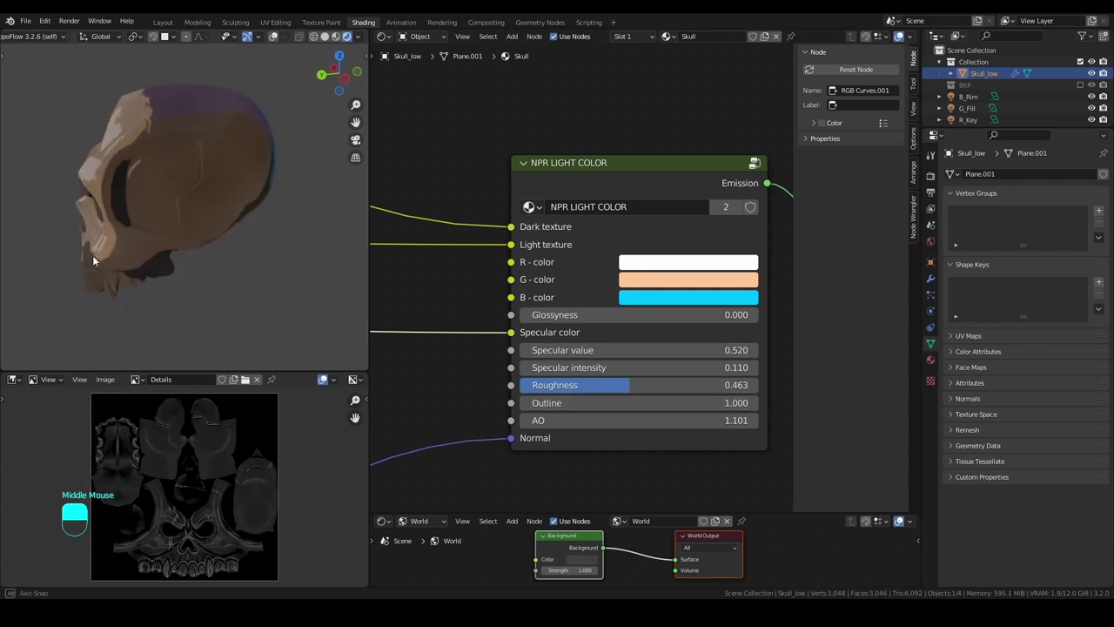
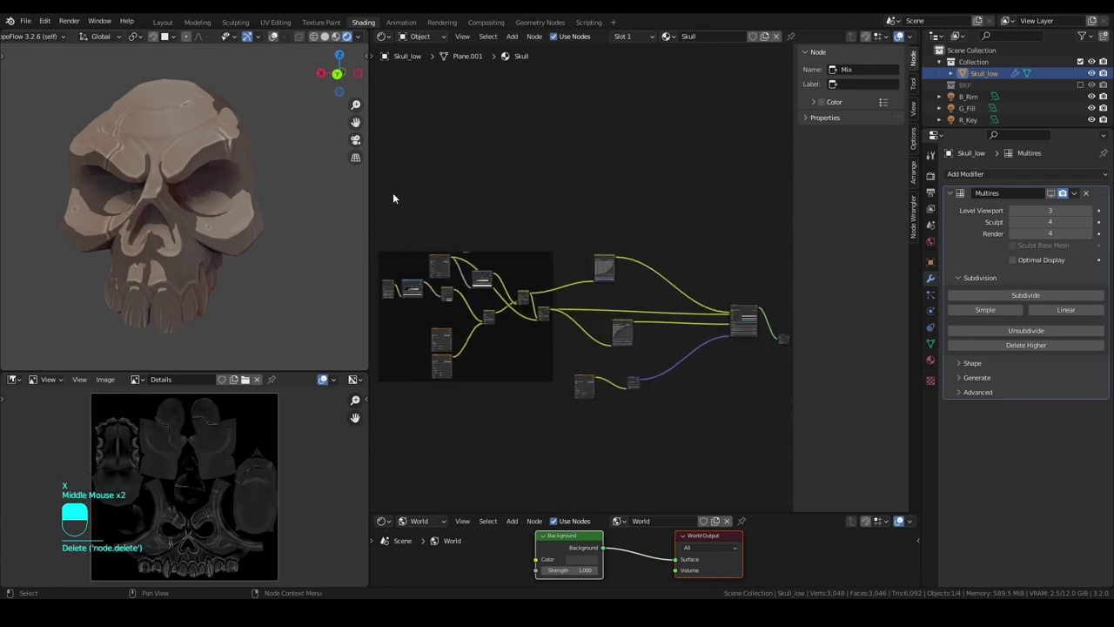
Add a second material slot to the skull and create a new material named outline in it.
{"action": "middle_click", "coordinate": [193, 212]}
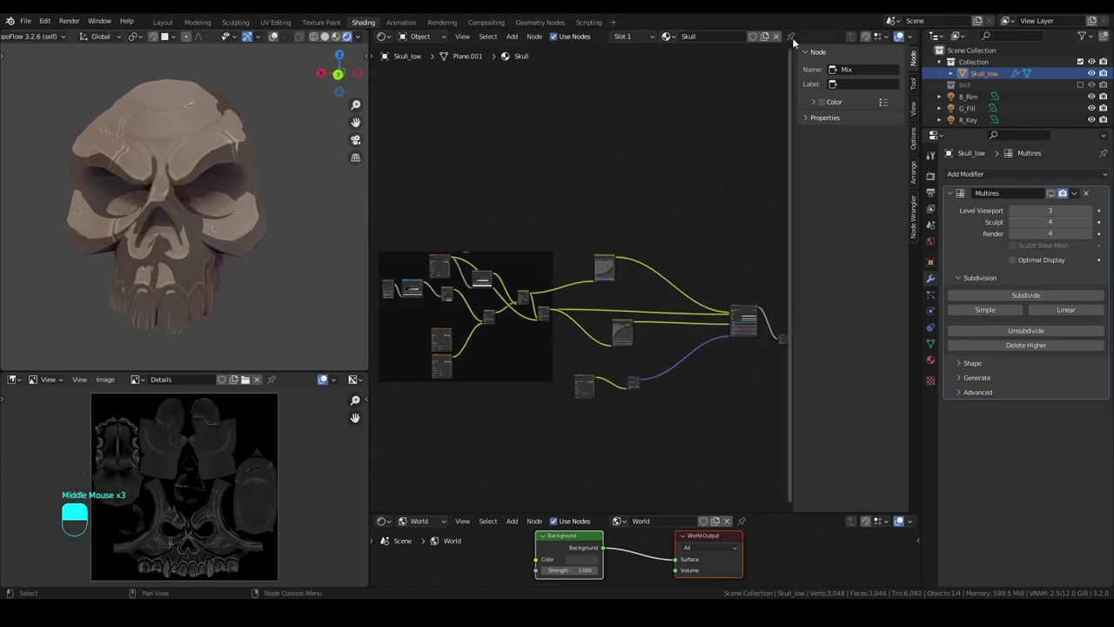
{"action": "left_click", "coordinate": [631, 41]}
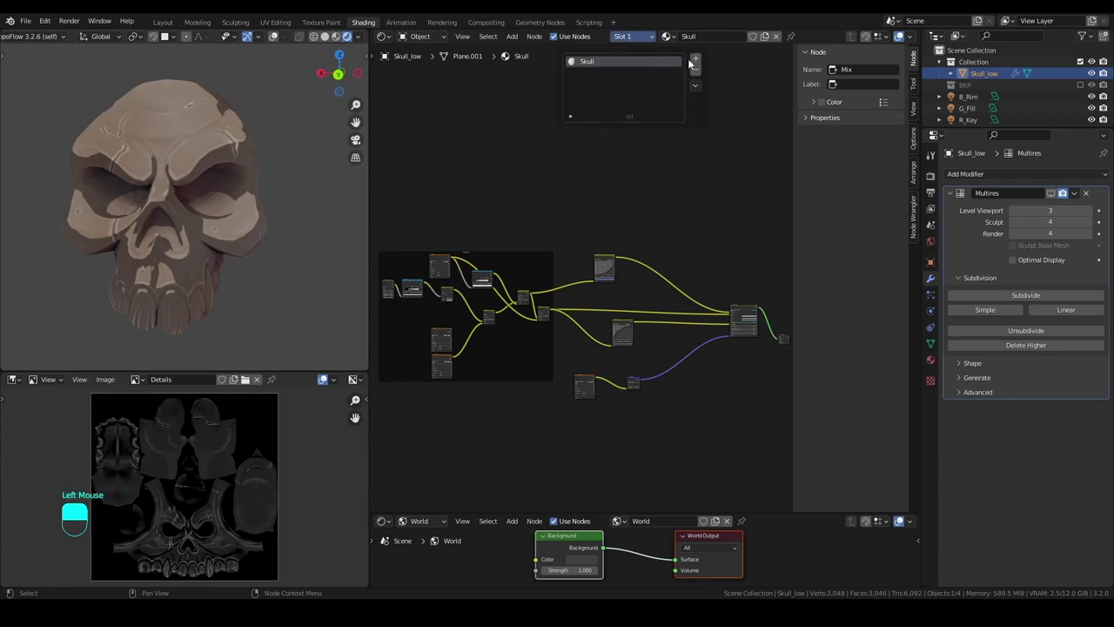
{"action": "left_click", "coordinate": [676, 44]}
{"action": "left_click", "coordinate": [711, 45]}
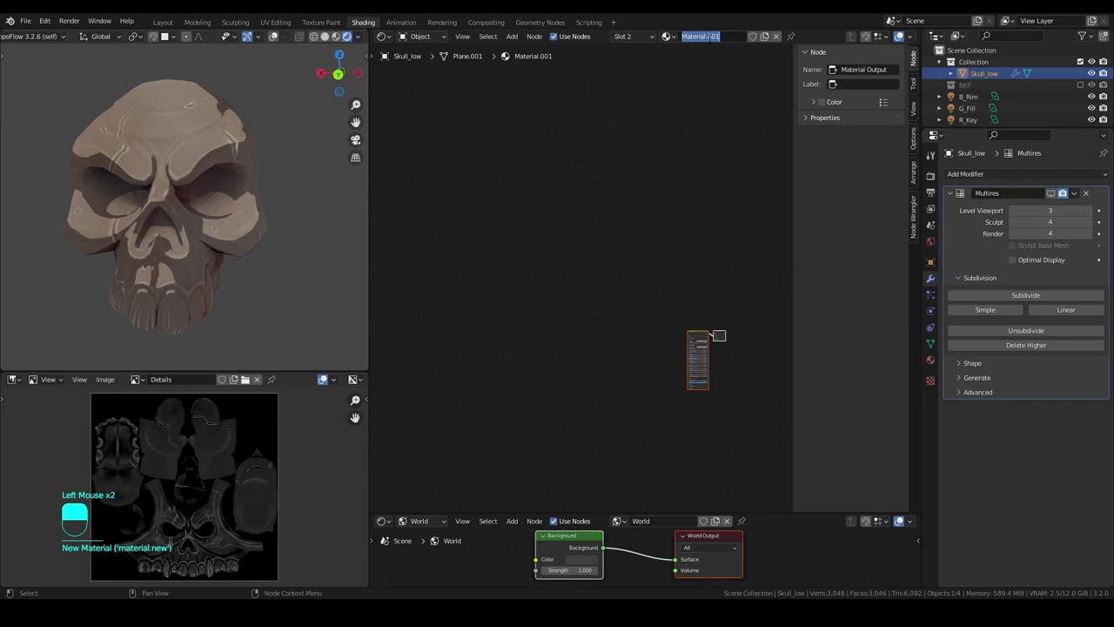
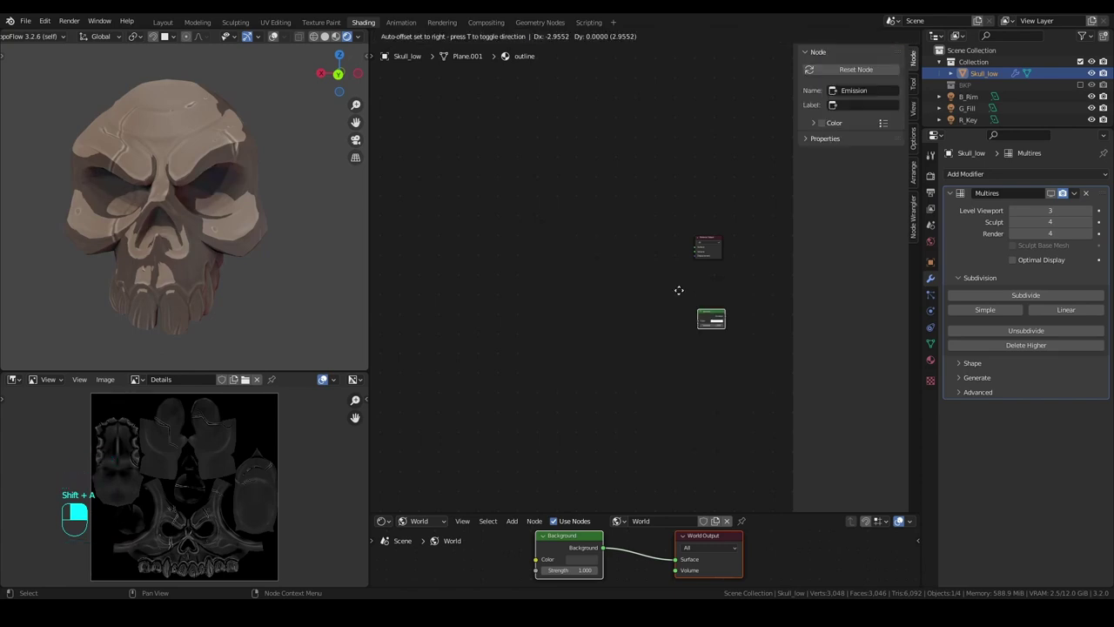
Make the outline material a black Emission shader feeding the Material Output.
{"action": "scroll", "scroll_direction": "up", "scroll_amount": 3}
{"action": "scroll", "scroll_direction": "up", "scroll_amount": 3}
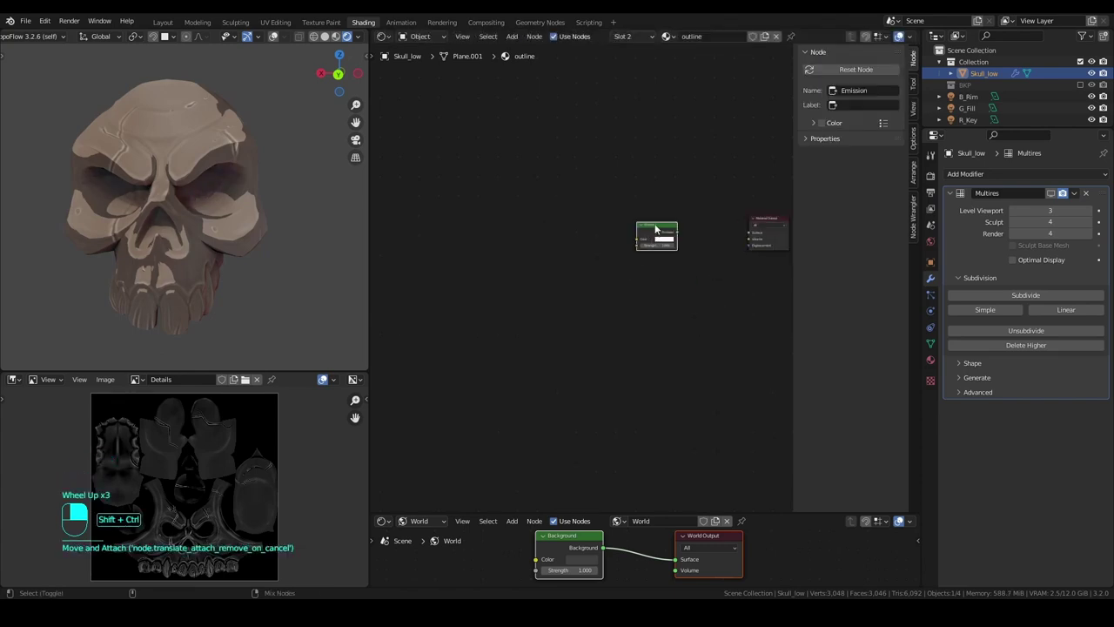
{"action": "middle_click", "coordinate": [668, 243]}
{"action": "right_click", "coordinate": [669, 243]}
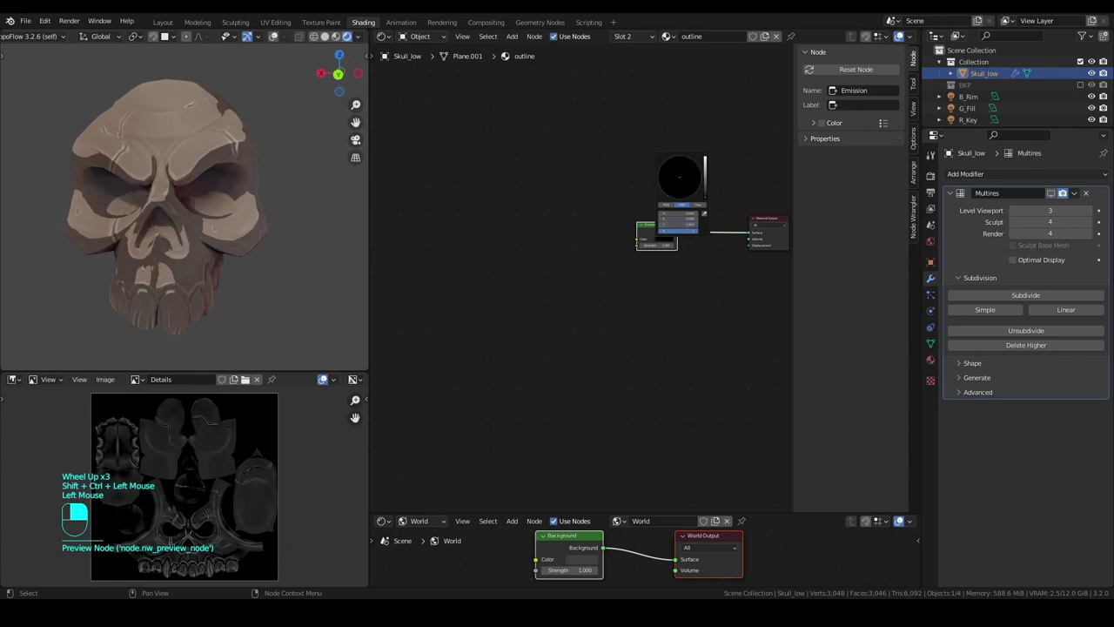
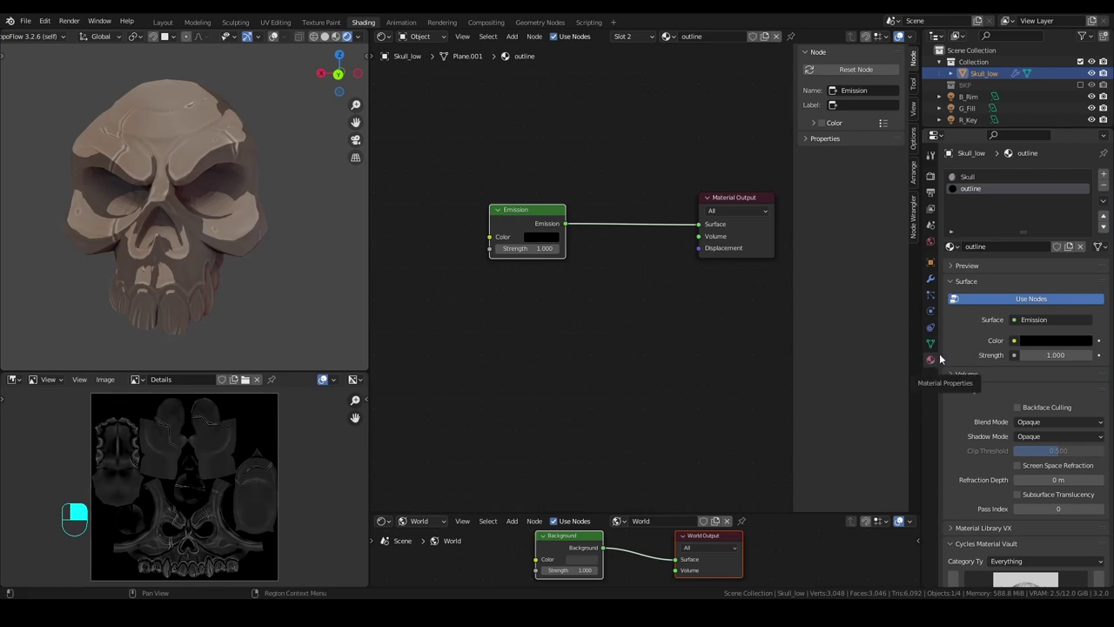
Enable Backface Culling and set Shadow Mode to None on the outline material.
{"action": "scroll", "scroll_direction": "down", "scroll_amount": 3}
{"action": "middle_click", "coordinate": [1020, 318]}
{"action": "right_click", "coordinate": [1020, 319]}
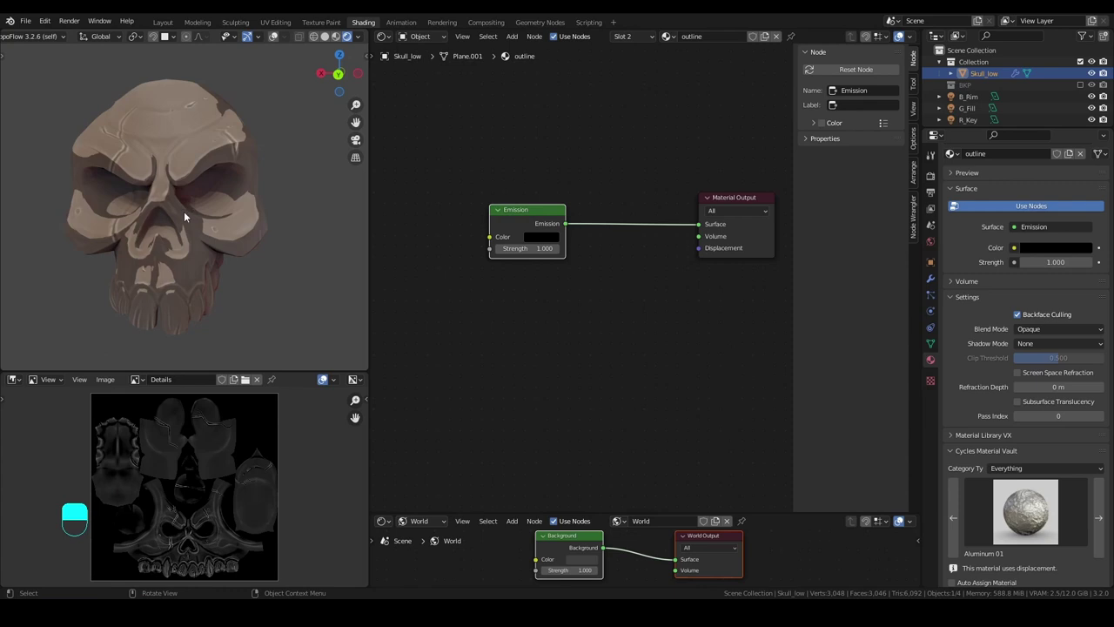
{"action": "middle_click", "coordinate": [224, 198]}
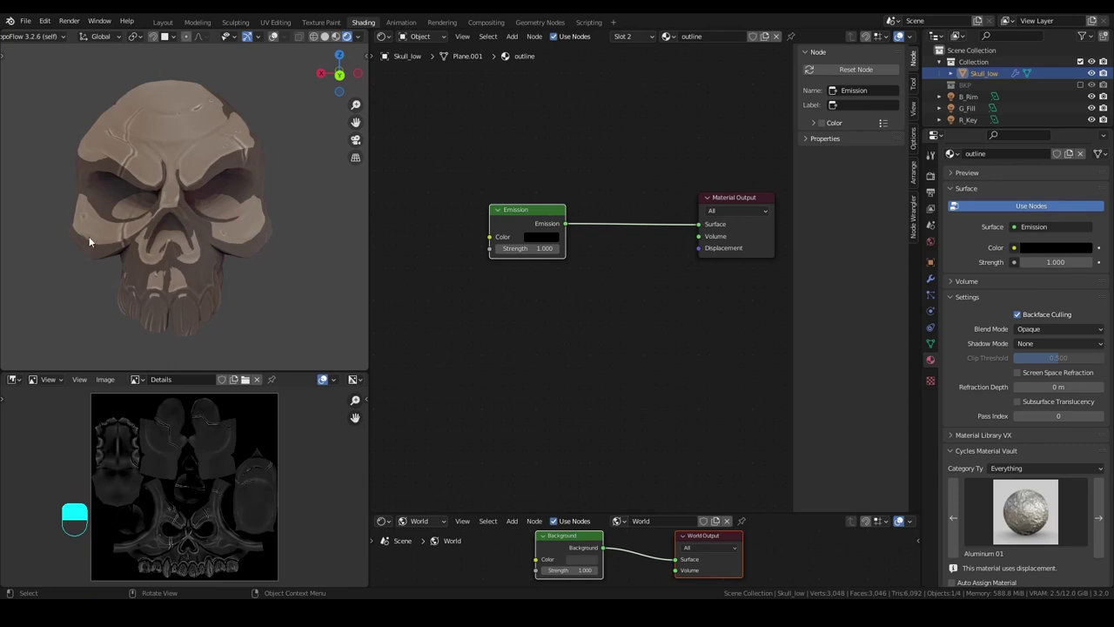
Add a Solidify modifier named Outline below Multires in the skull's modifier stack.
{"action": "left_click", "coordinate": [934, 284]}
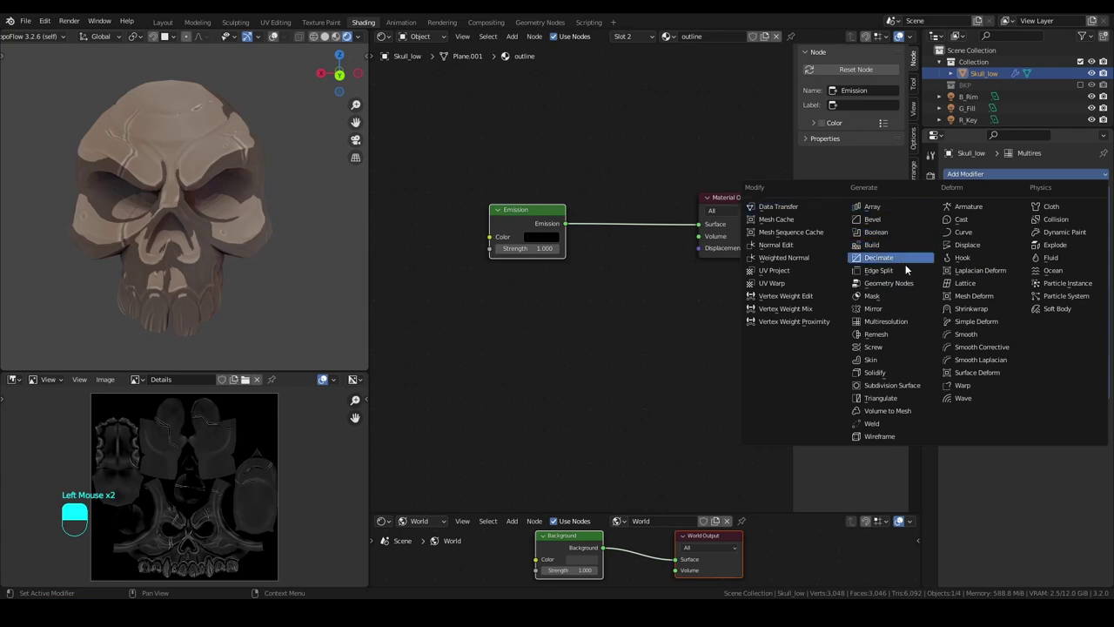
{"action": "scroll", "scroll_direction": "down", "scroll_amount": 3}
{"action": "scroll", "scroll_direction": "up", "scroll_amount": 3}
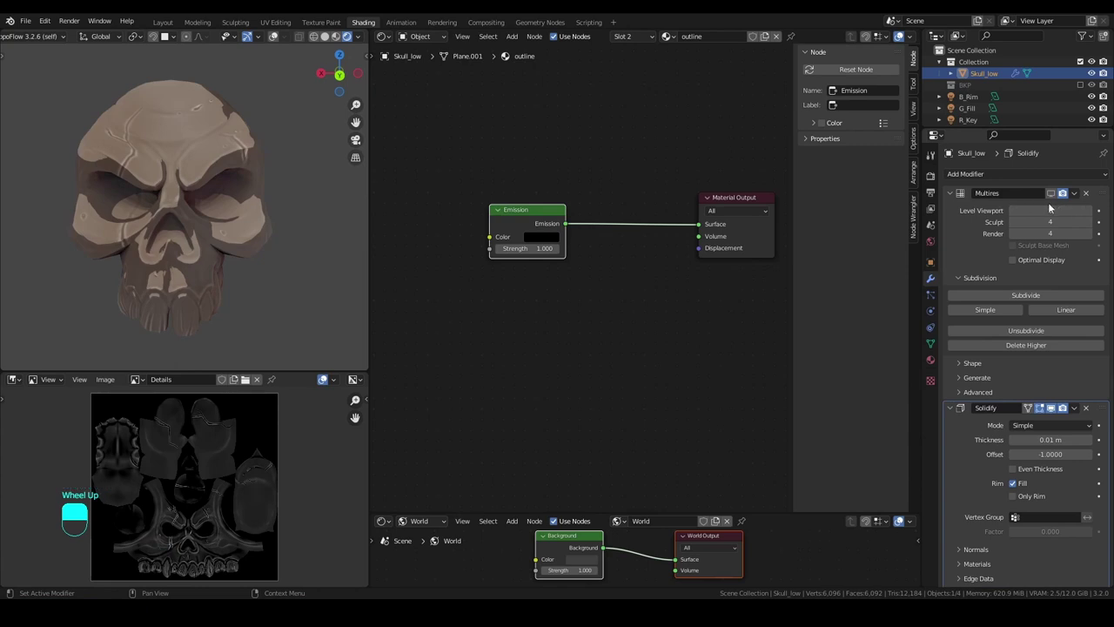
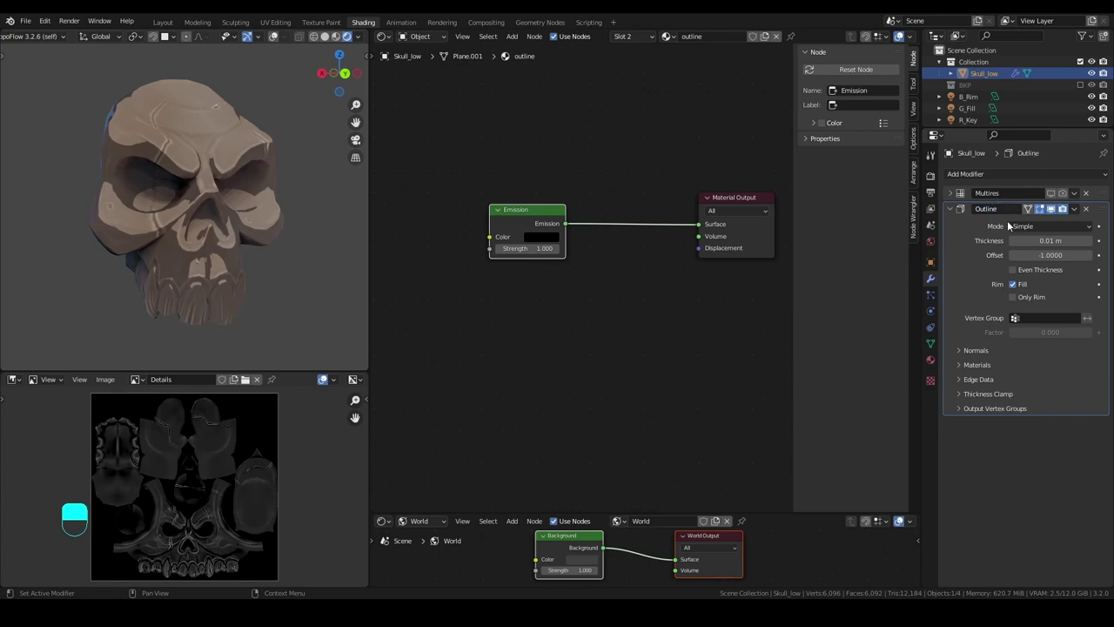
Set the Outline modifier to offset 1, flipped normals, material offset 1 and clamp 2.0 for a black outline.
{"action": "left_click", "coordinate": [1053, 260]}
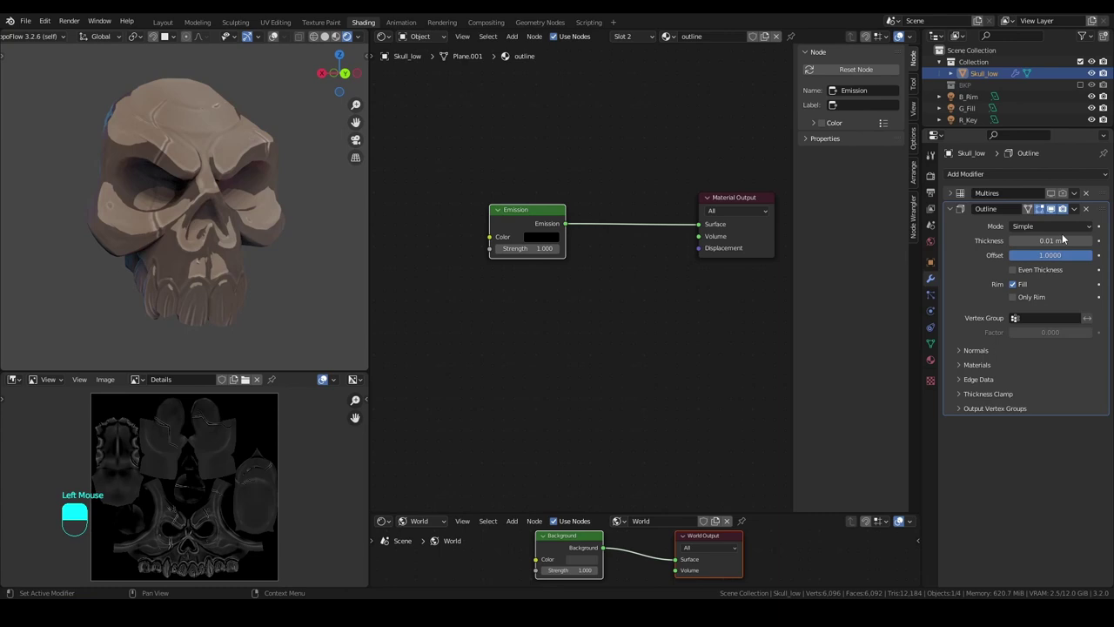
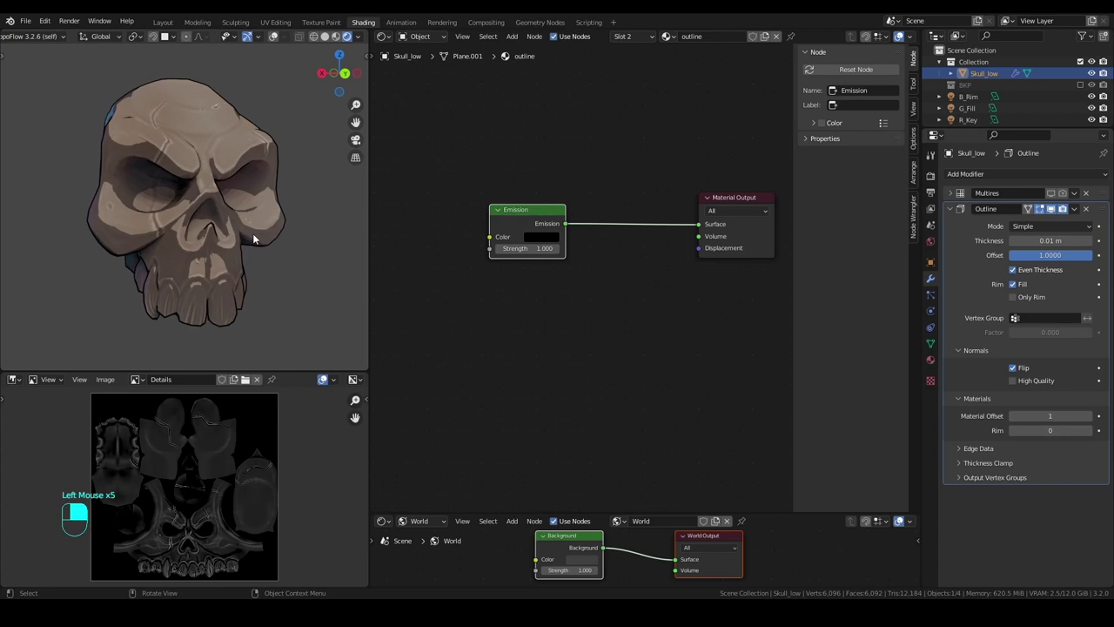
{"action": "scroll", "scroll_direction": "up", "scroll_amount": 3}
{"action": "middle_click", "coordinate": [186, 280]}
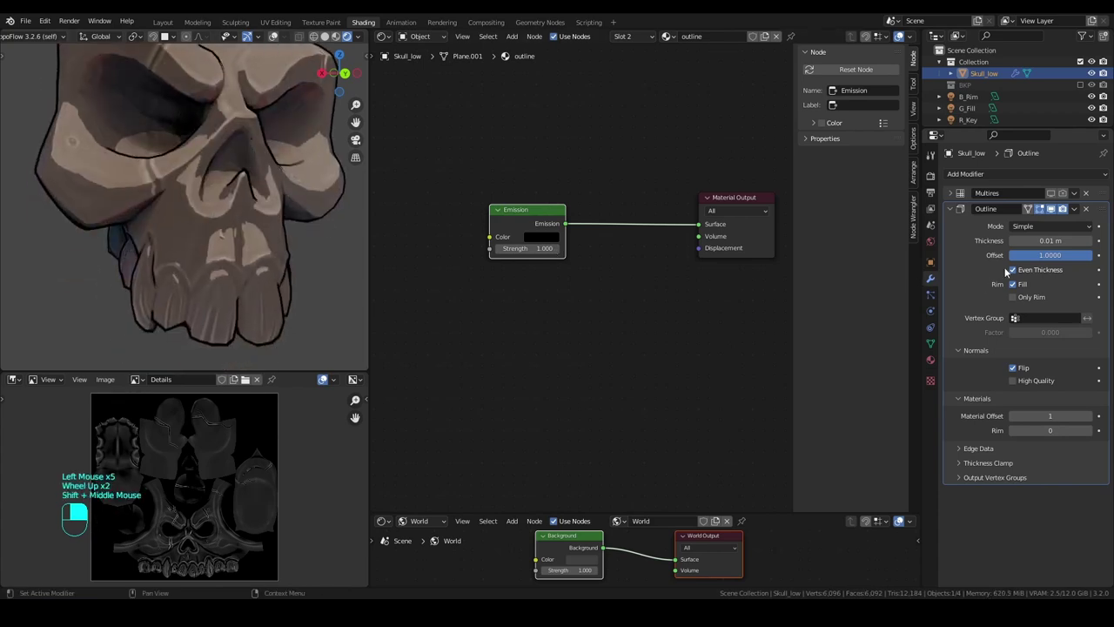
{"action": "middle_click", "coordinate": [1013, 273]}
{"action": "right_click", "coordinate": [1013, 272]}
{"action": "middle_click", "coordinate": [1013, 272]}
{"action": "right_click", "coordinate": [1013, 273]}
{"action": "middle_click", "coordinate": [1013, 272]}
{"action": "right_click", "coordinate": [1013, 273]}
{"action": "middle_click", "coordinate": [1013, 272]}
{"action": "right_click", "coordinate": [1013, 272]}
Inspect the outline close up and zoomed out, then start entering a thickness of .015.
{"action": "scroll", "scroll_direction": "down", "scroll_amount": 3}
{"action": "middle_click", "coordinate": [219, 213]}
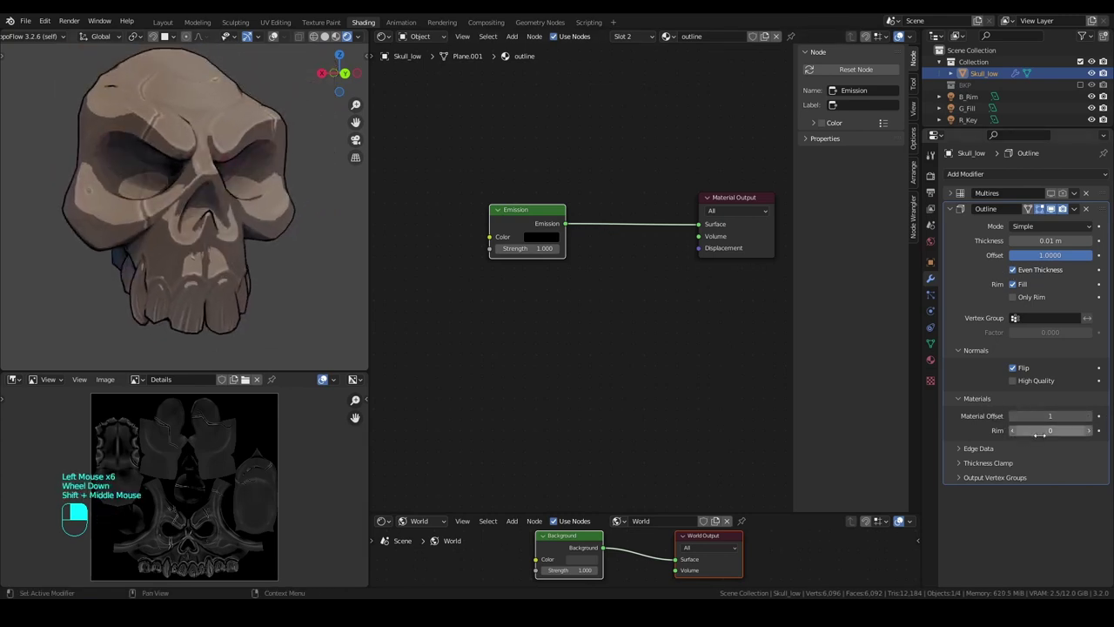
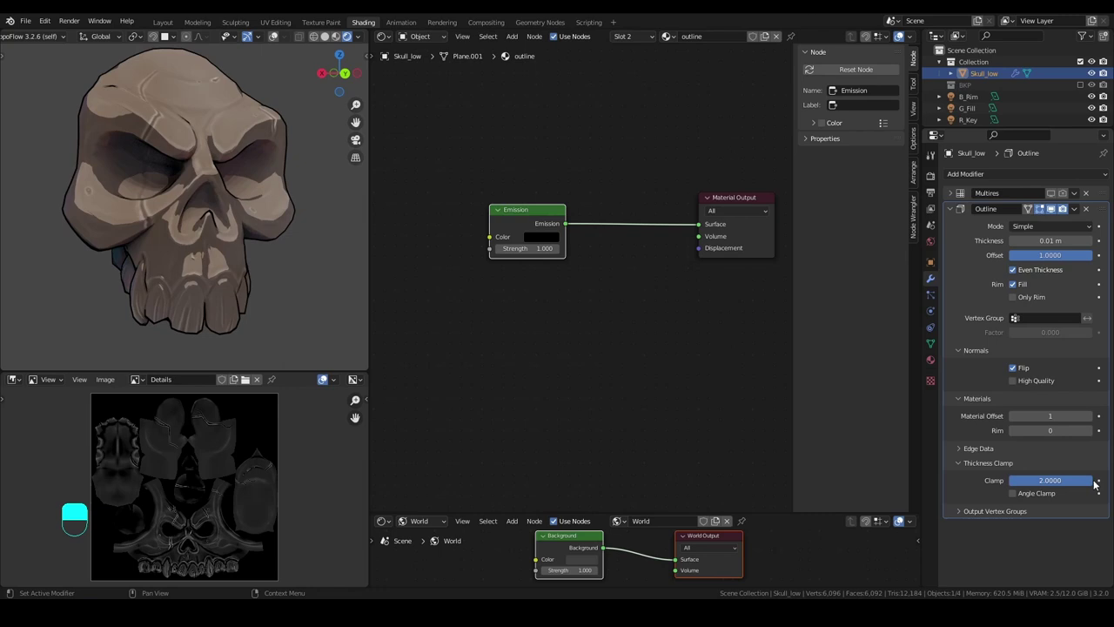
{"action": "scroll", "scroll_direction": "up", "scroll_amount": 3}
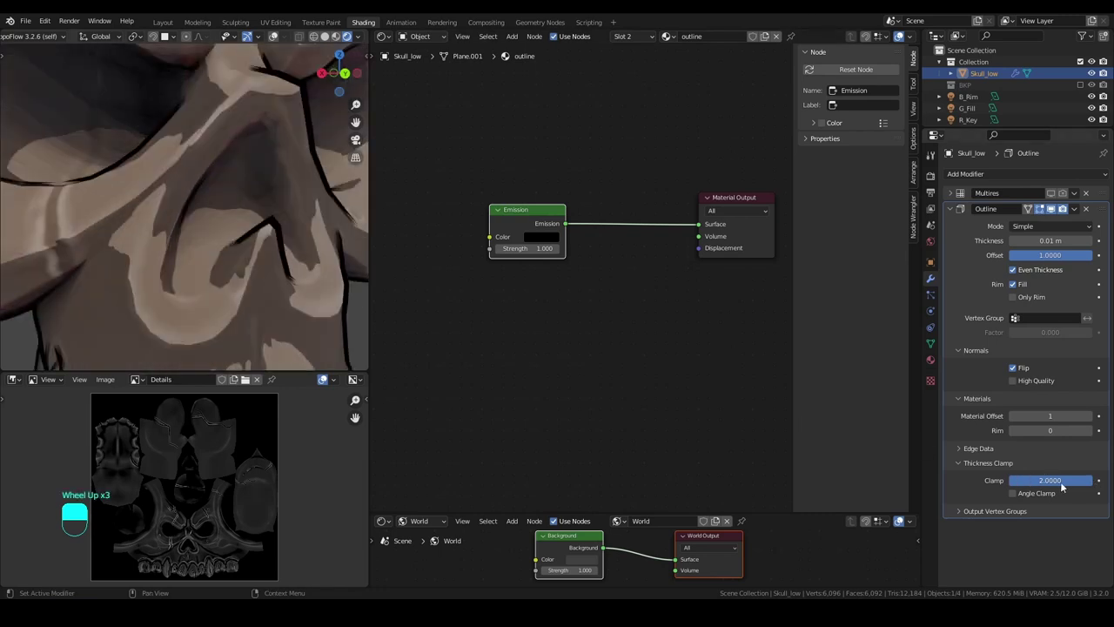
{"action": "left_click", "coordinate": [1067, 484]}
{"action": "scroll", "scroll_direction": "up", "scroll_amount": 3}
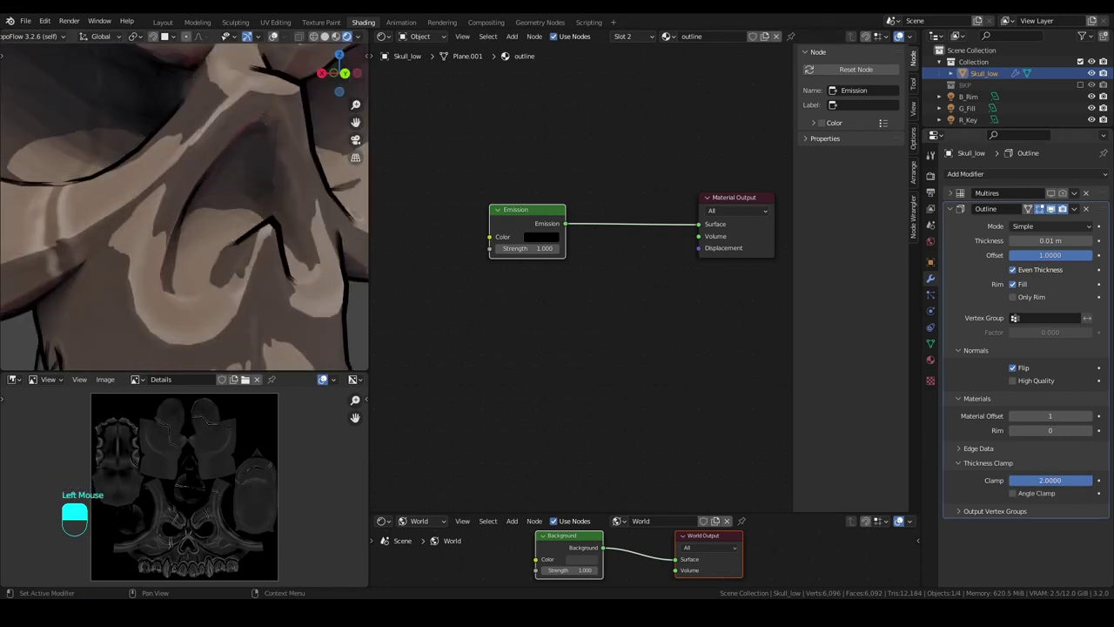
{"action": "scroll", "scroll_direction": "down", "scroll_amount": 3}
{"action": "middle_click", "coordinate": [190, 226]}
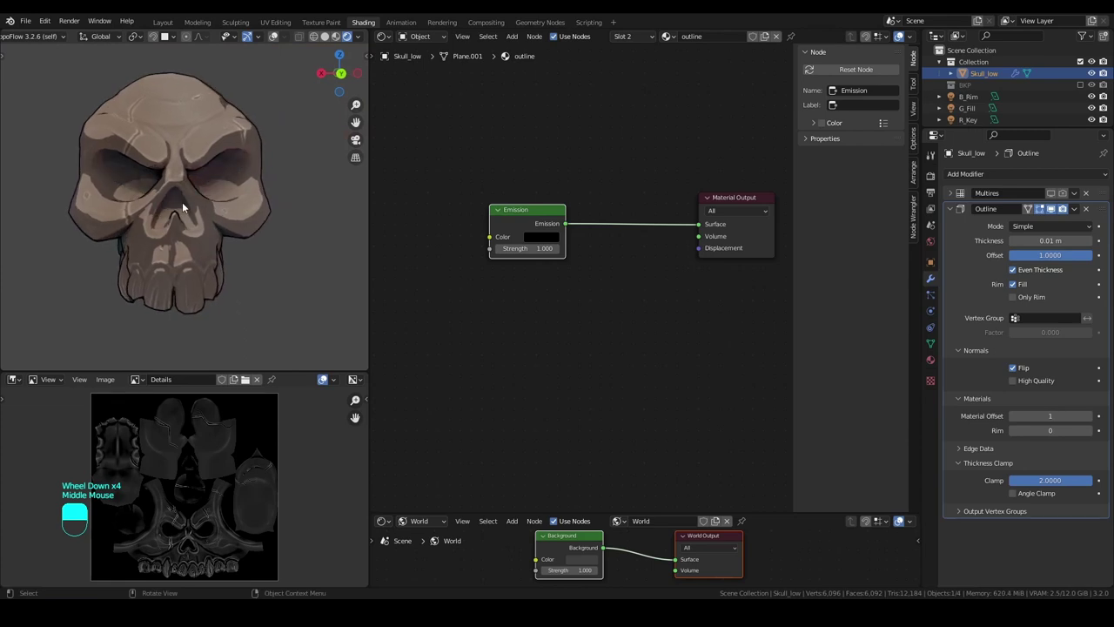
{"action": "middle_click", "coordinate": [186, 208]}
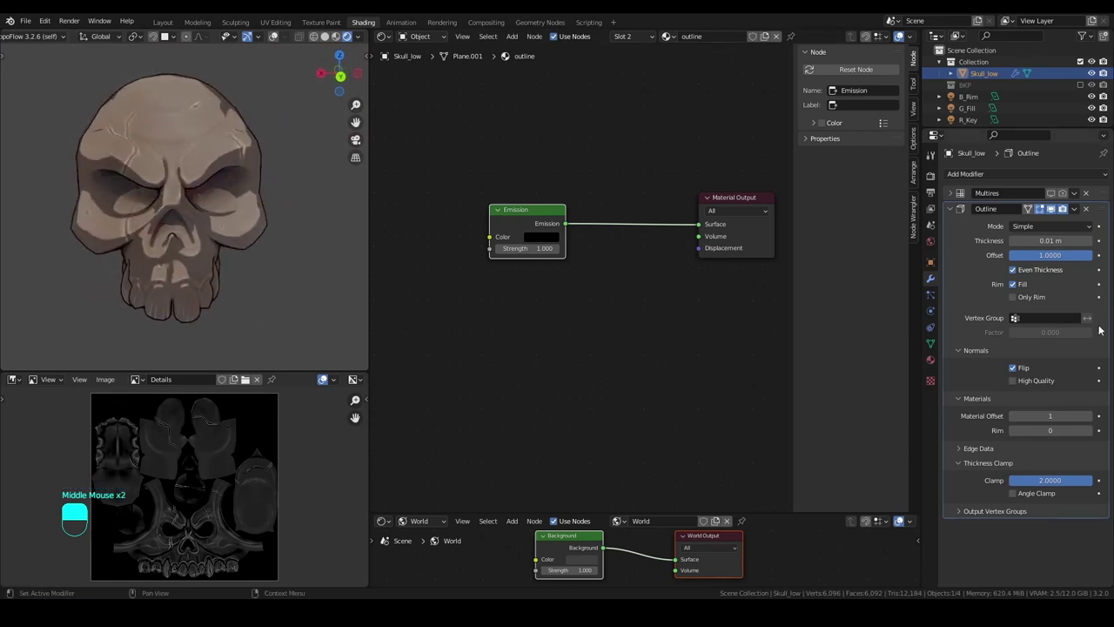
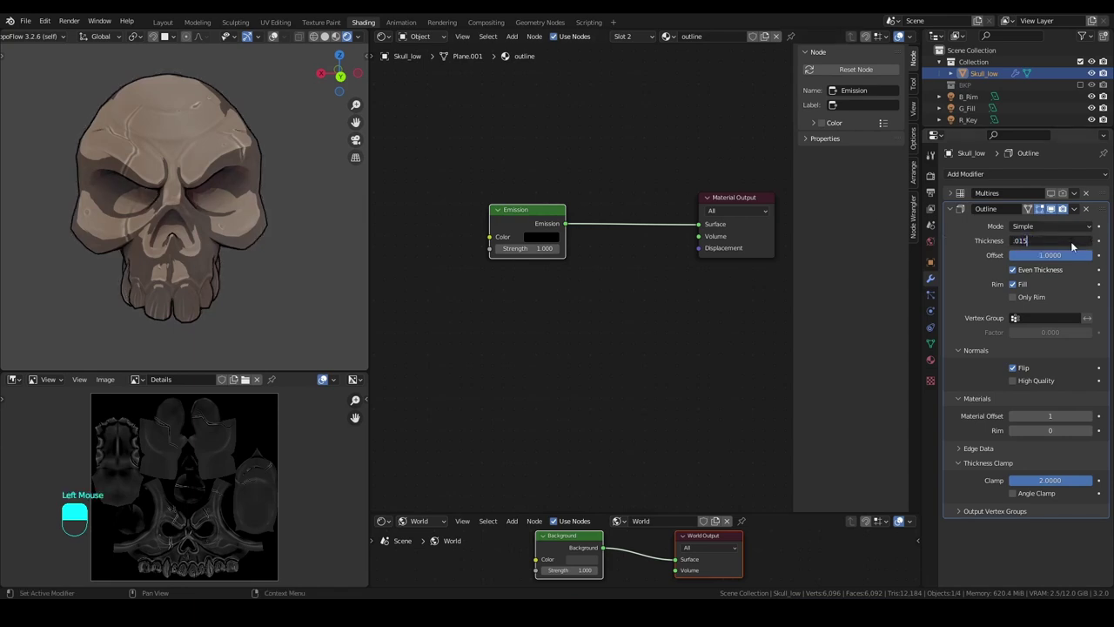
Inspect the 0.015 m outline around the skull and set the Multires Level Viewport to 1.
{"action": "middle_click", "coordinate": [191, 210]}
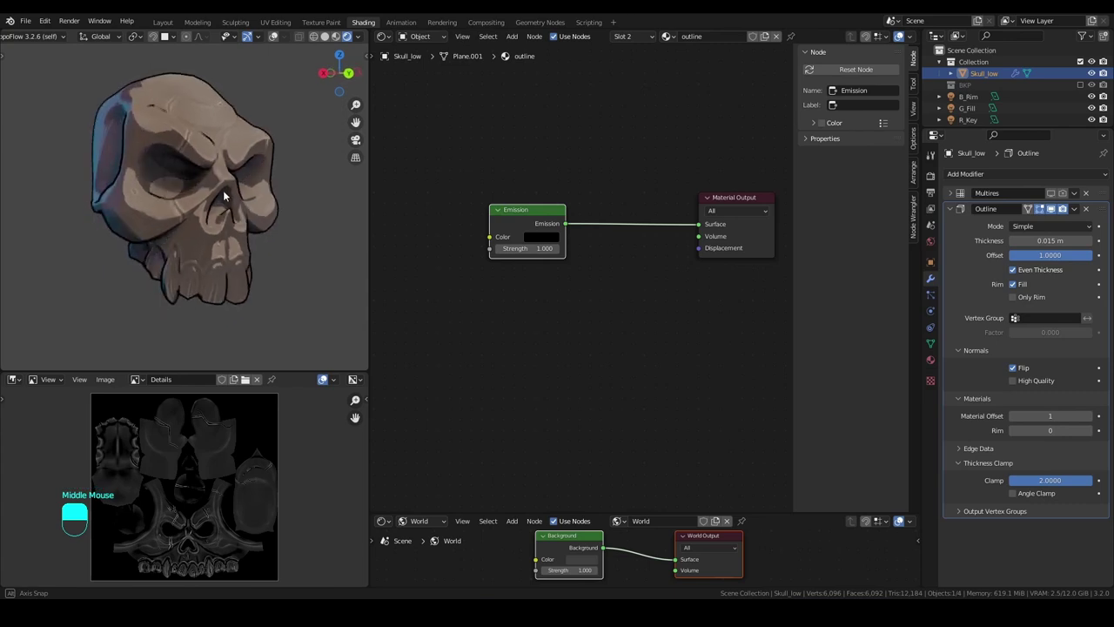
{"action": "scroll", "scroll_direction": "up", "scroll_amount": 3}
{"action": "middle_click", "coordinate": [168, 193]}
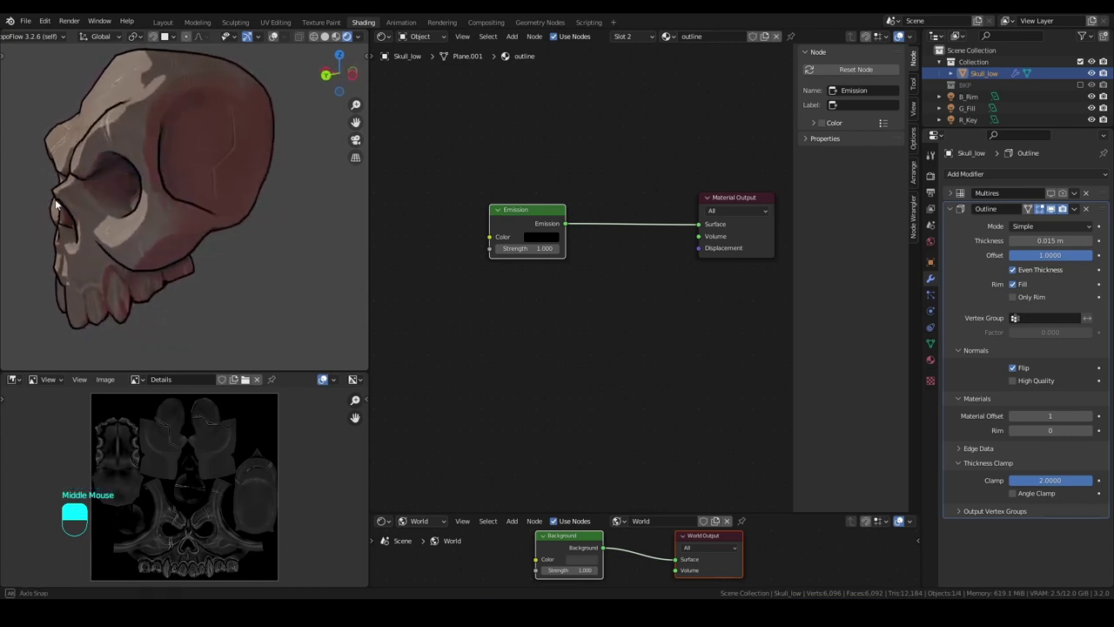
{"action": "left_click_drag", "start_coordinate": [54, 204], "coordinate": [953, 198]}
{"action": "scroll", "scroll_direction": "down", "scroll_amount": 3}
{"action": "left_click_drag", "start_coordinate": [953, 198], "coordinate": [216, 192]}
{"action": "left_click_drag", "start_coordinate": [216, 191], "coordinate": [178, 187]}
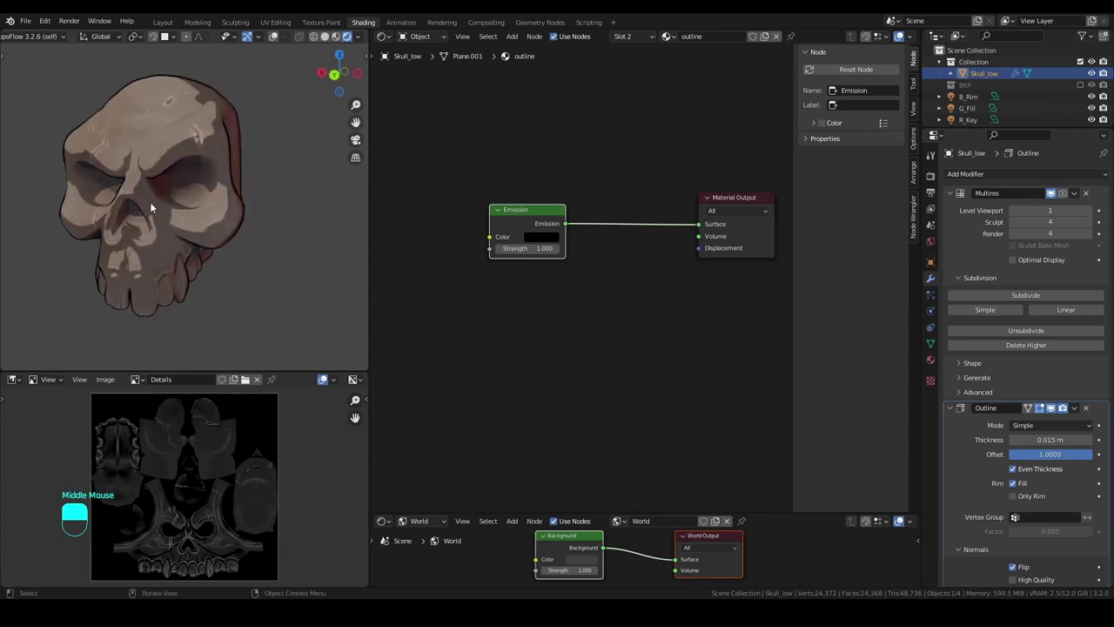
Orbit around the outlined skull, then switch to the Layout workspace with it filling the viewport.
{"action": "middle_click", "coordinate": [154, 206]}
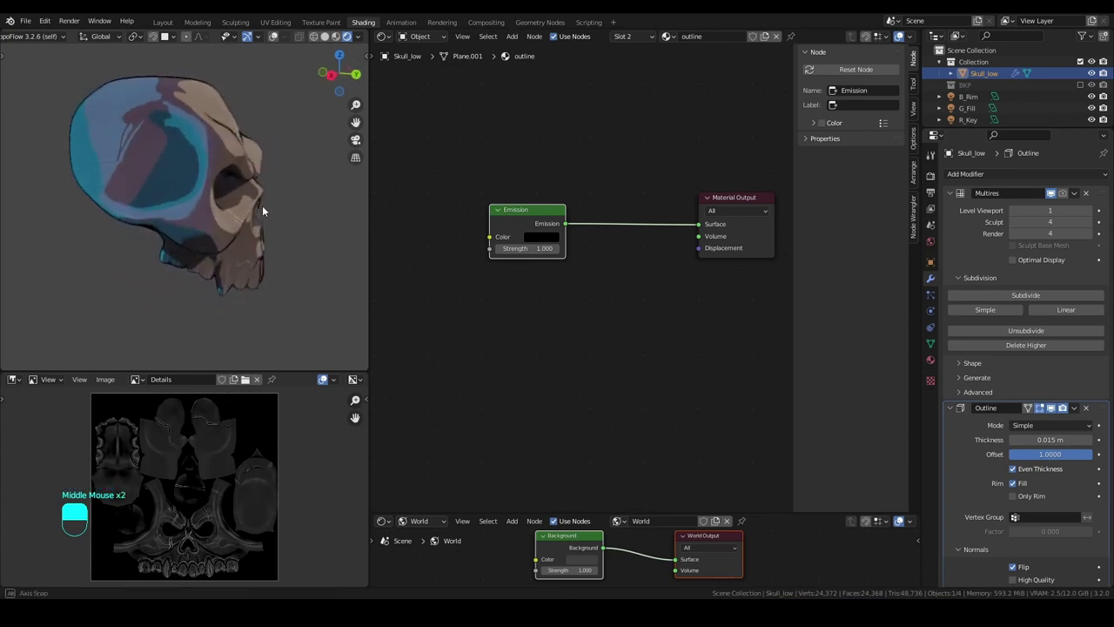
{"action": "scroll", "scroll_direction": "up", "scroll_amount": 3}
{"action": "middle_click", "coordinate": [163, 292]}
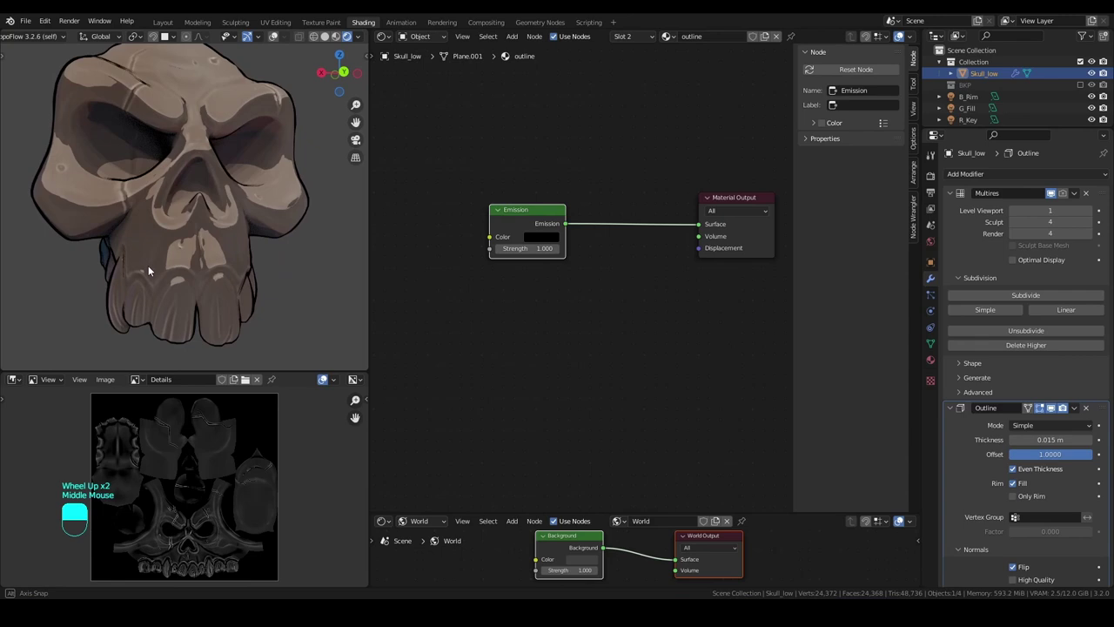
{"action": "scroll", "scroll_direction": "down", "scroll_amount": 3}
{"action": "middle_click", "coordinate": [183, 268]}
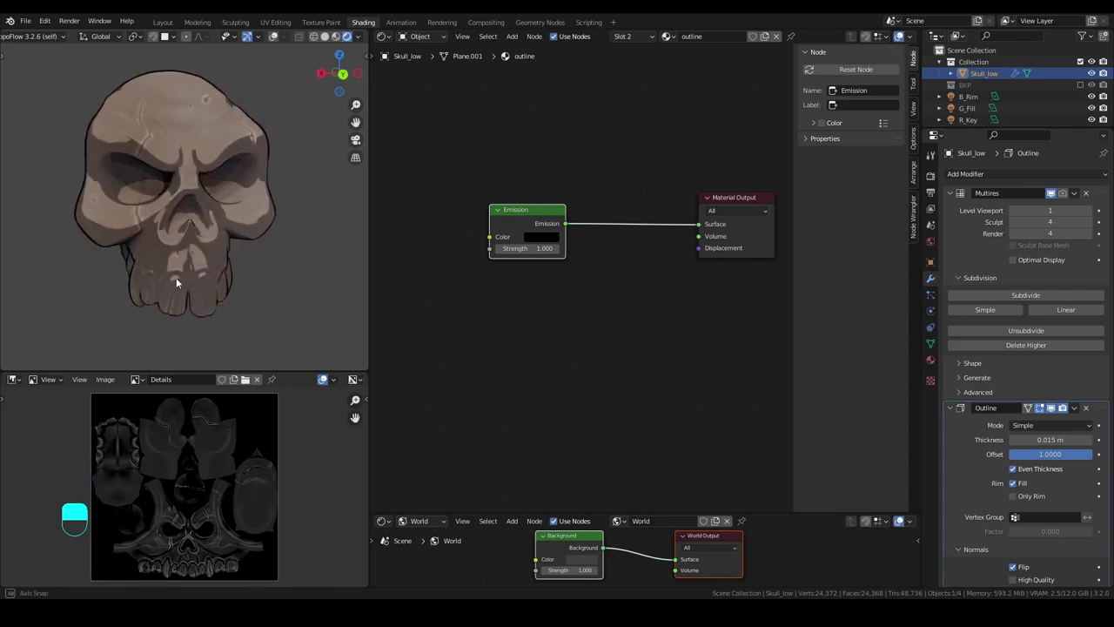
{"action": "left_click", "coordinate": [164, 24]}
{"action": "middle_click", "coordinate": [564, 426]}
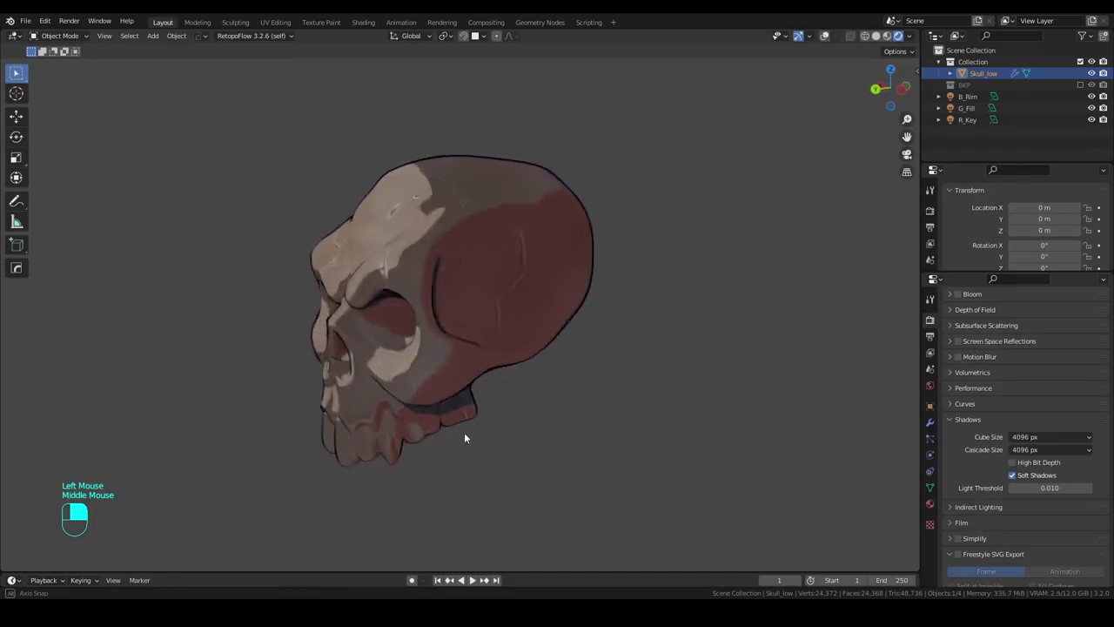
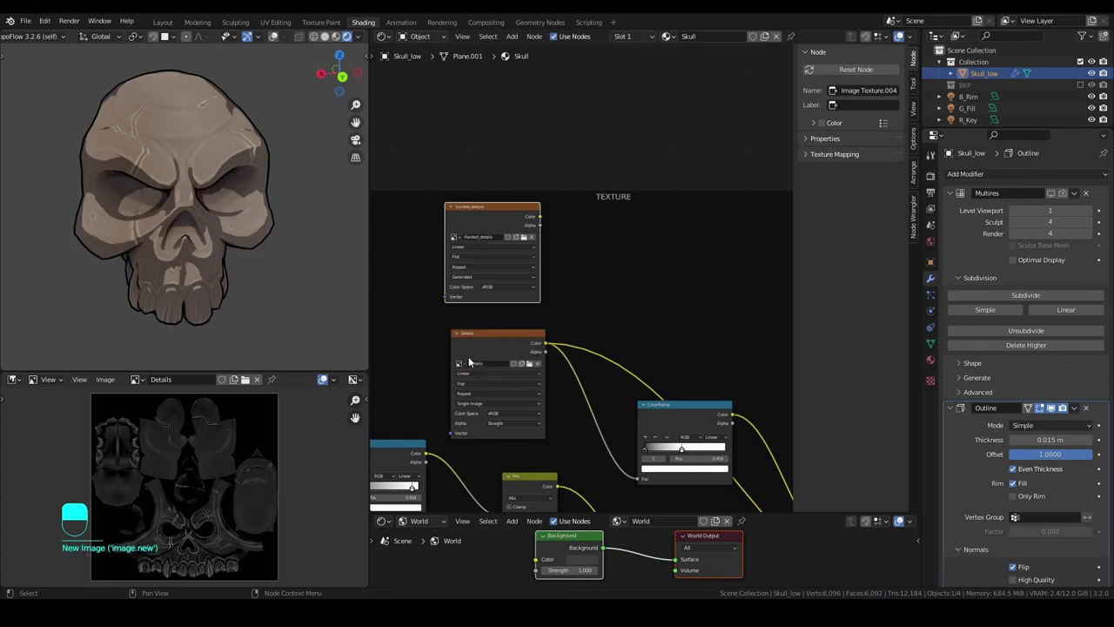
Move the Painted_details image node beside the Mix nodes and link its Color into a Mix node.
{"action": "left_click", "coordinate": [498, 215]}
{"action": "scroll", "scroll_direction": "down", "scroll_amount": 3}
{"action": "middle_click", "coordinate": [704, 350]}
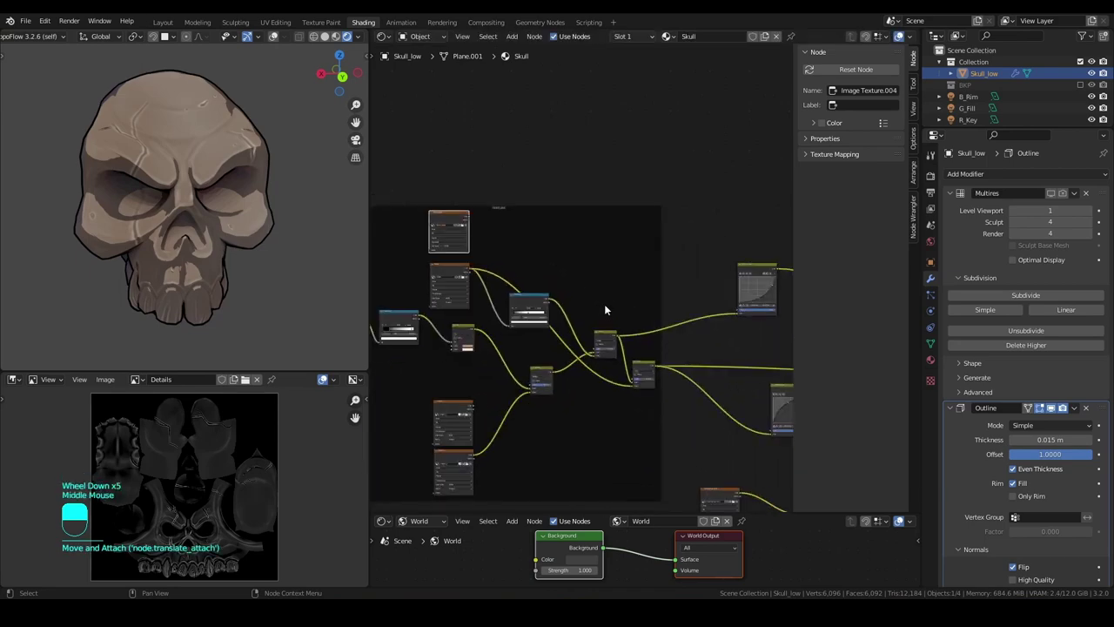
{"action": "left_click", "coordinate": [450, 218]}
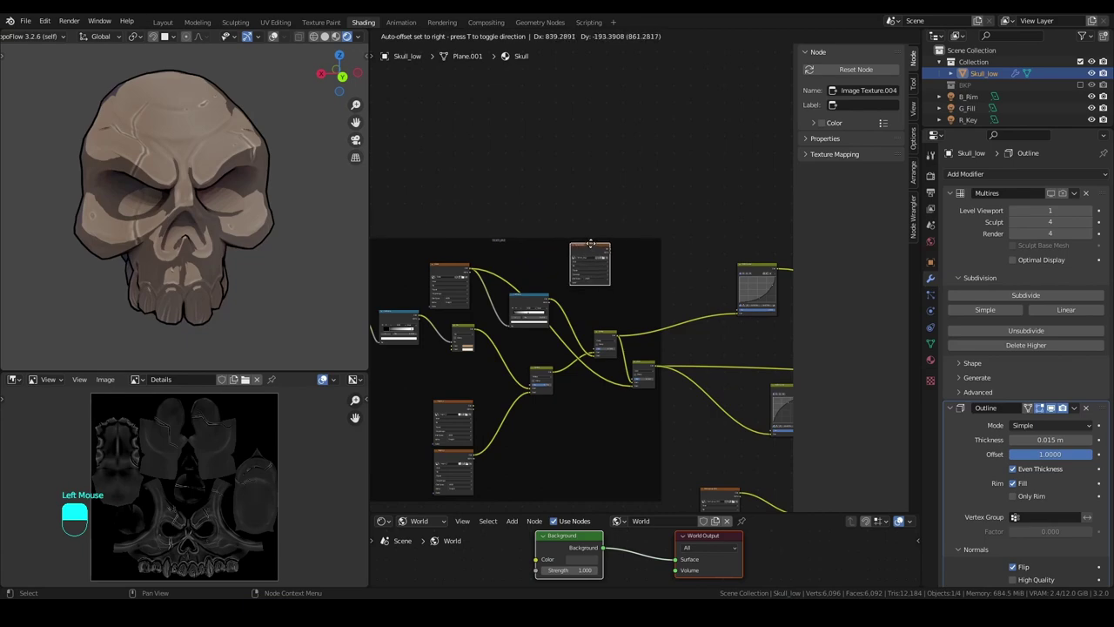
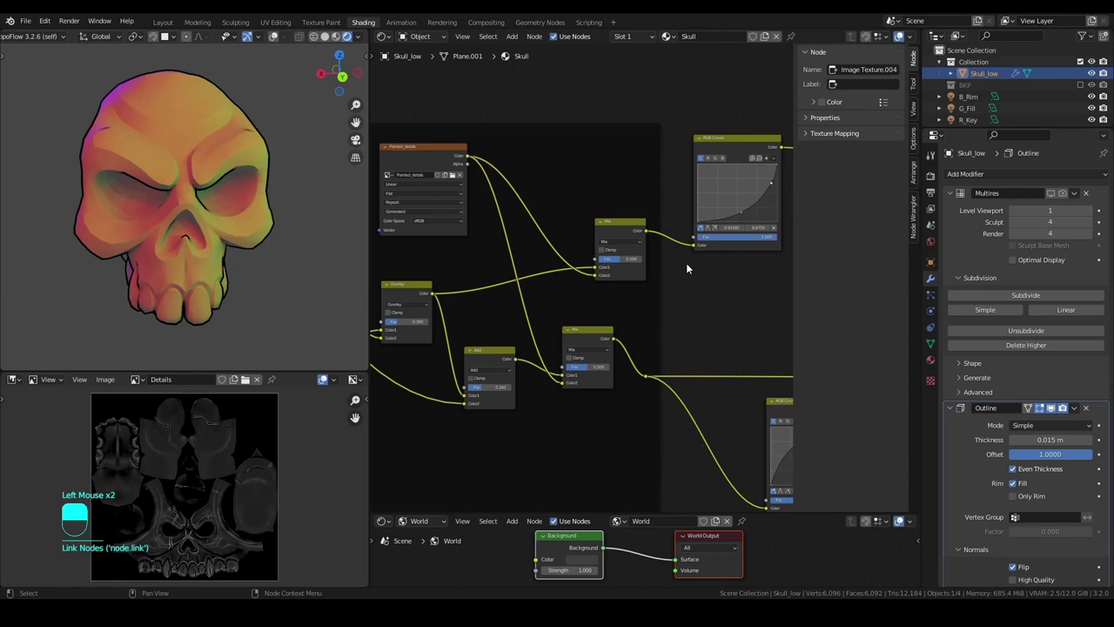
{"action": "left_click_drag", "start_coordinate": [691, 267], "coordinate": [622, 262]}
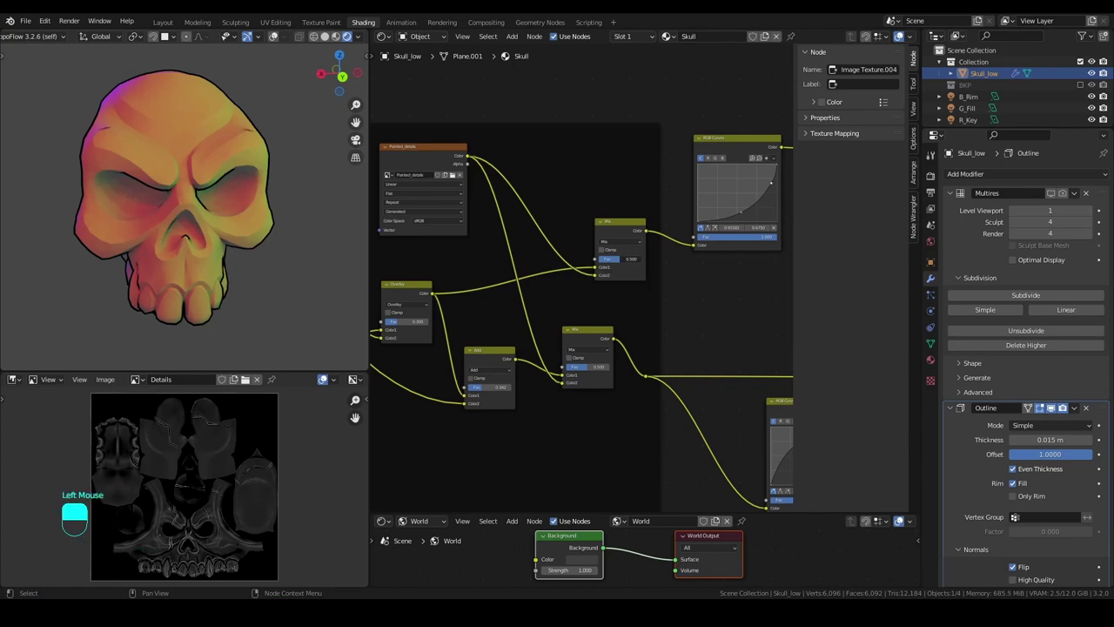
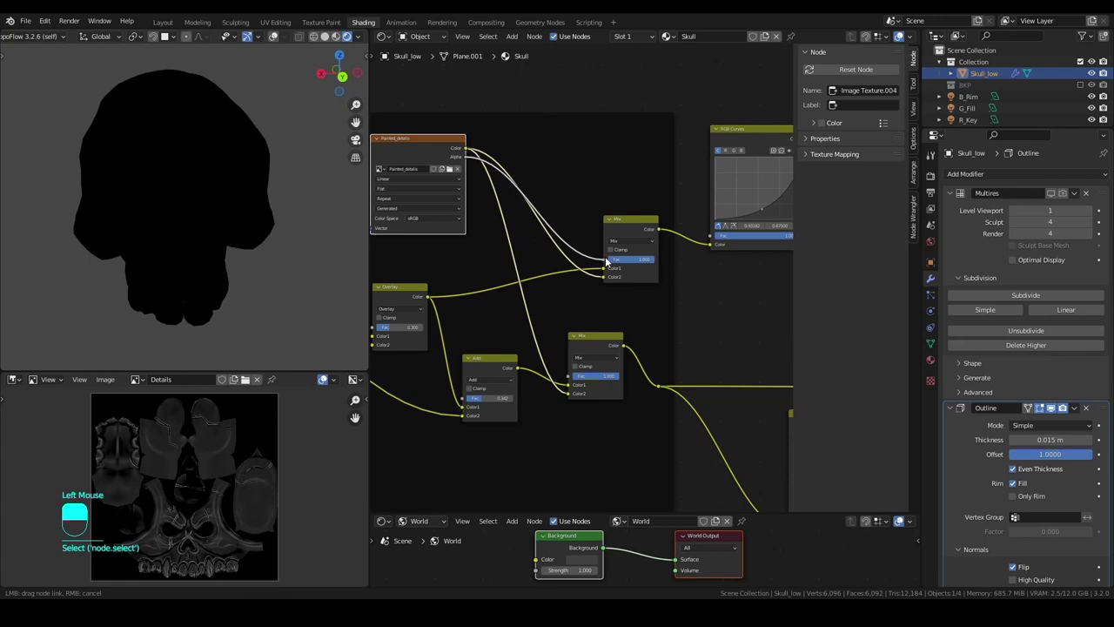
Link the Painted_details Alpha output to the Fac sockets of both detail Mix nodes.
{"action": "left_click", "coordinate": [468, 159]}
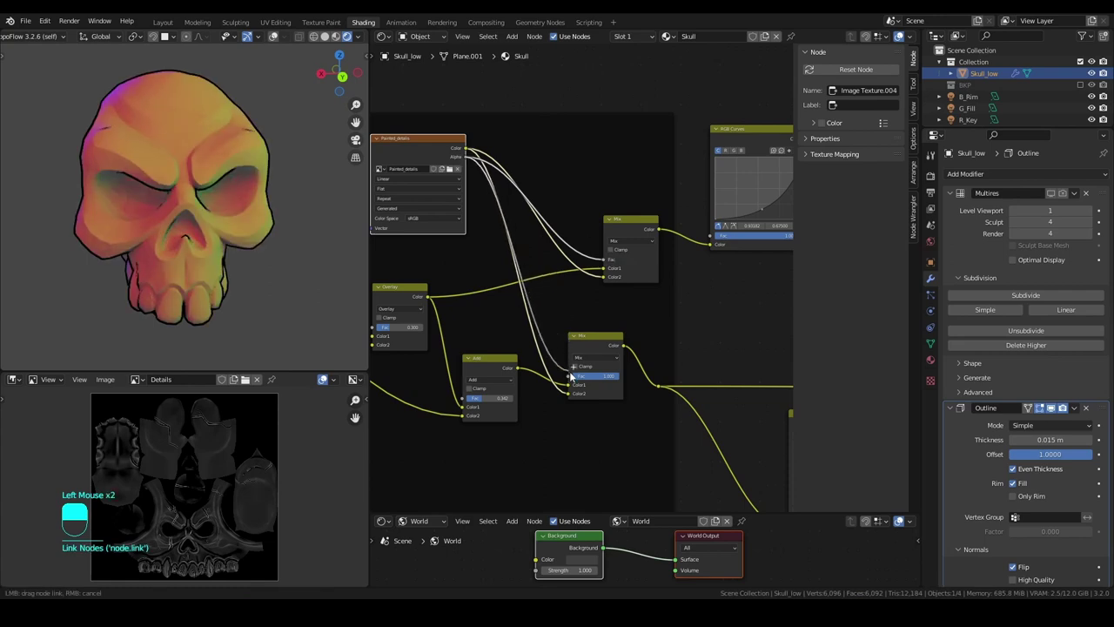
{"action": "left_click", "coordinate": [597, 338]}
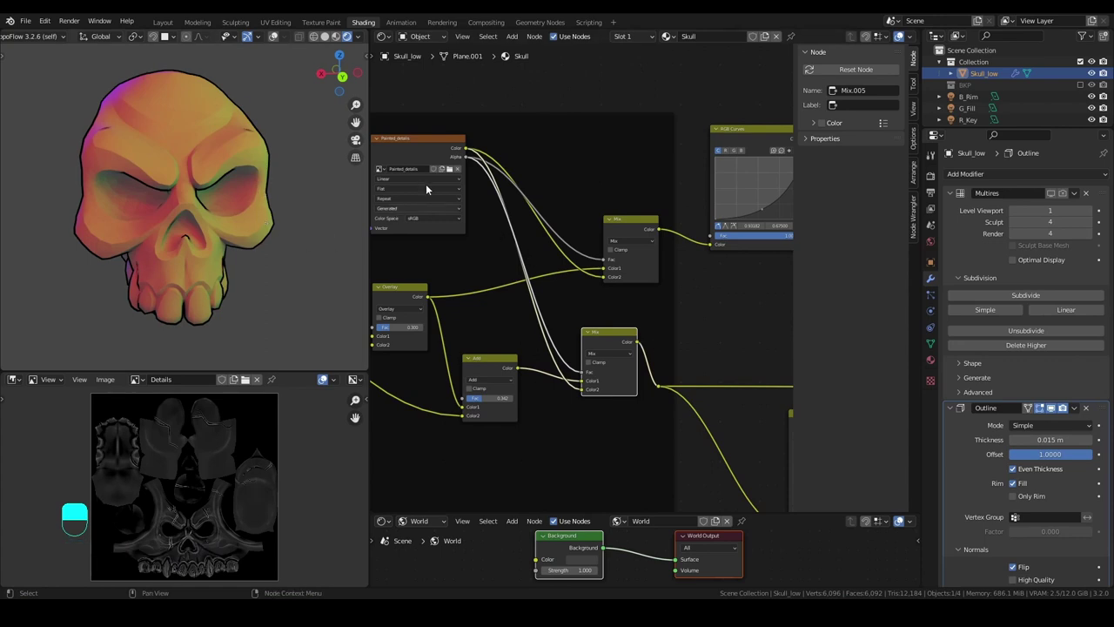
{"action": "middle_click", "coordinate": [436, 200]}
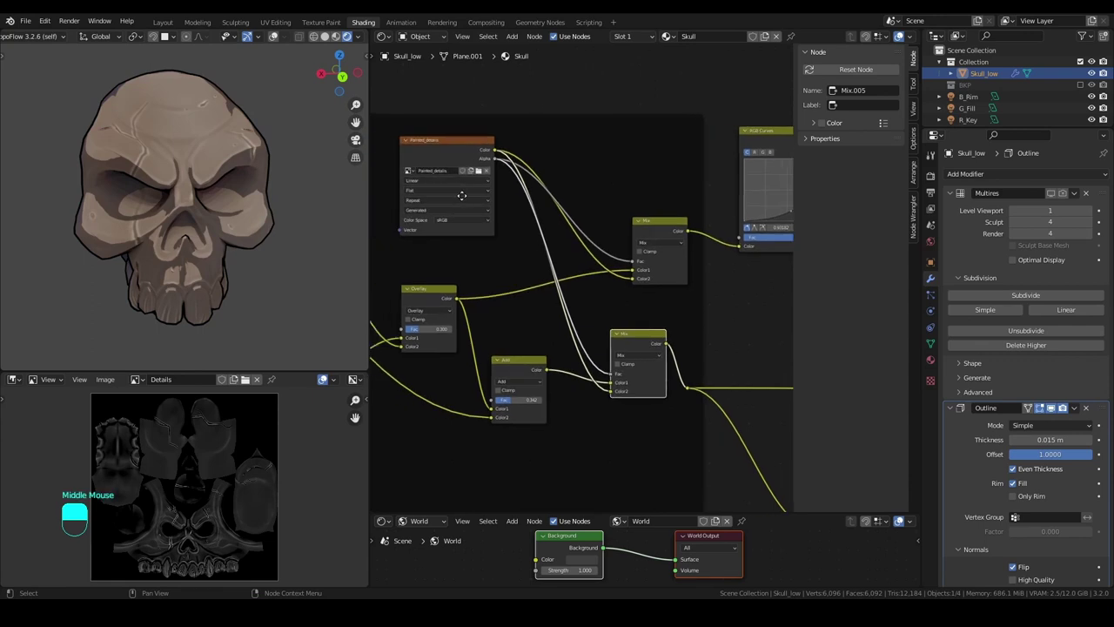
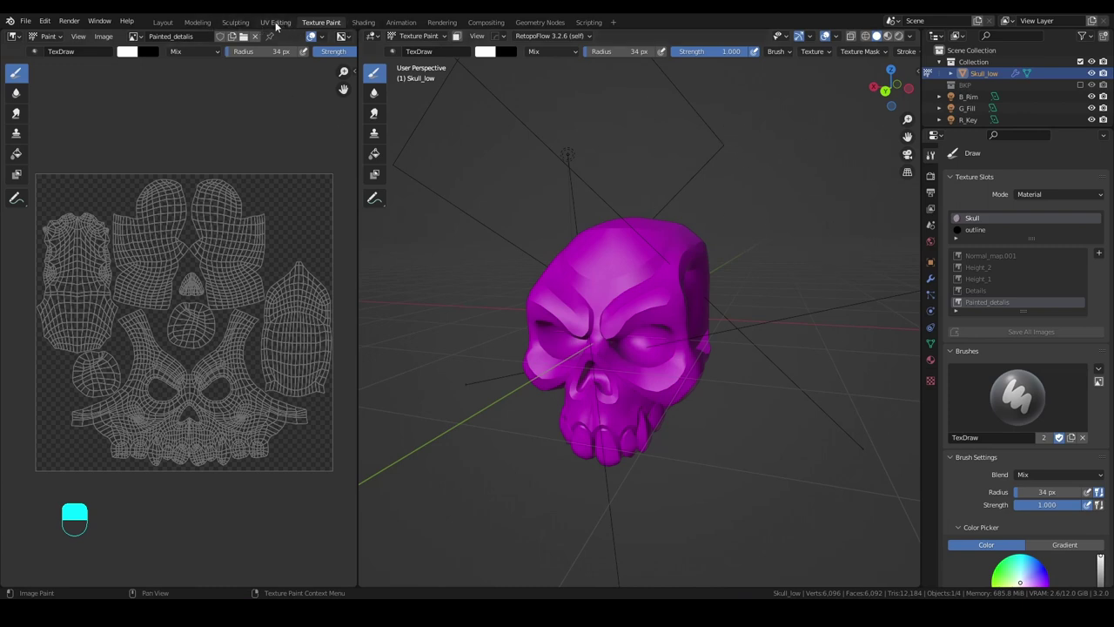
Return to Texture Paint and bring up the image options to reload the Painted_details texture.
{"action": "left_click_drag", "start_coordinate": [609, 244], "coordinate": [434, 149]}
{"action": "left_click_drag", "start_coordinate": [434, 149], "coordinate": [142, 384]}
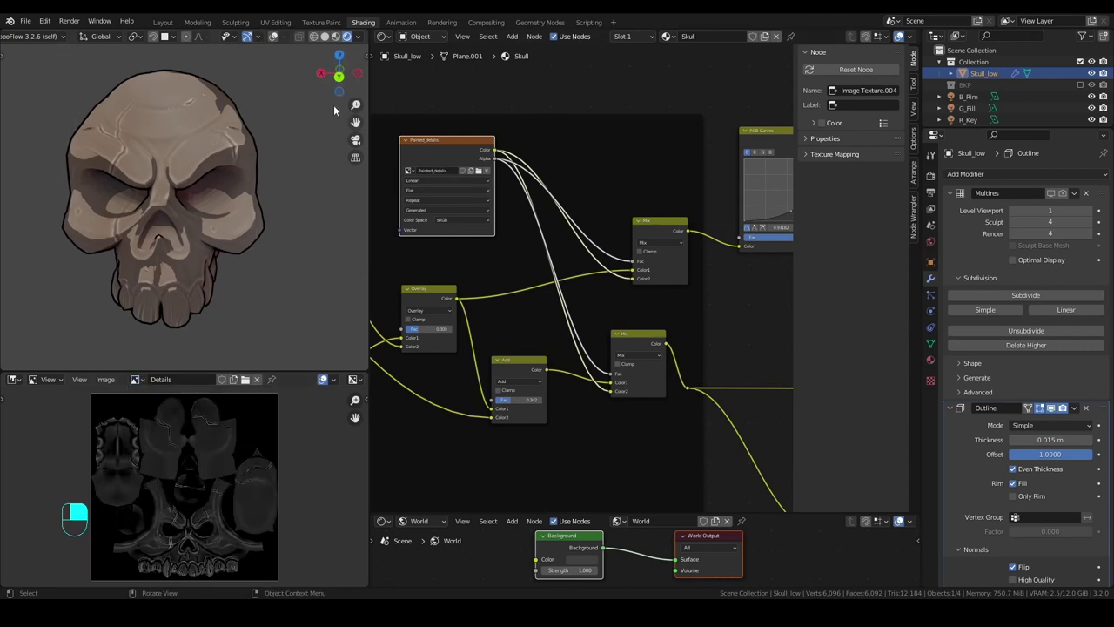
{"action": "middle_click", "coordinate": [465, 173]}
{"action": "right_click", "coordinate": [465, 174]}
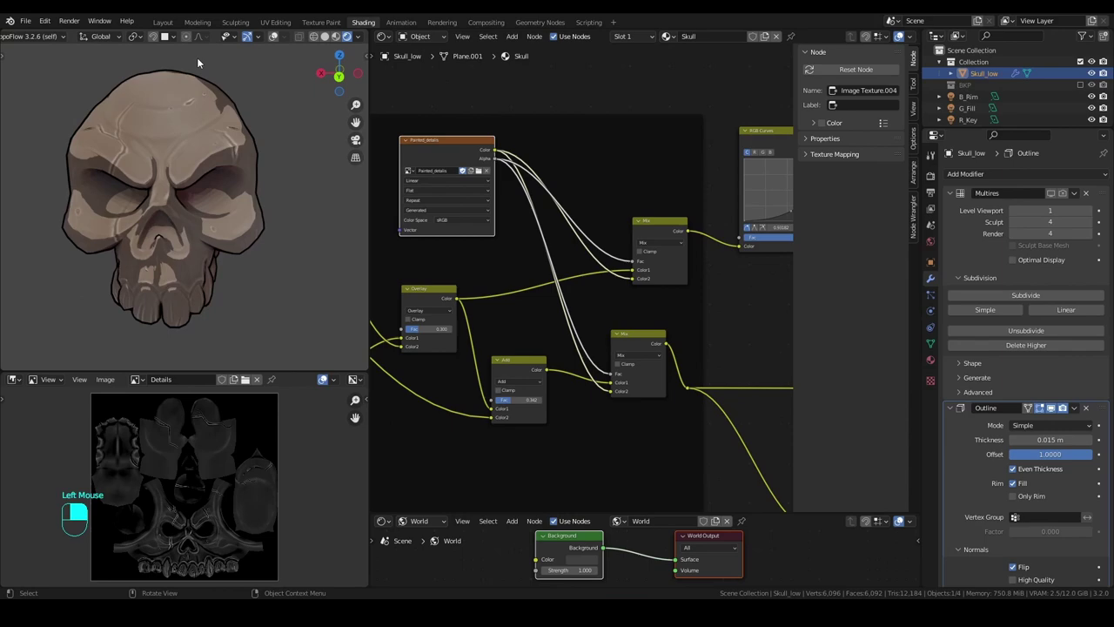